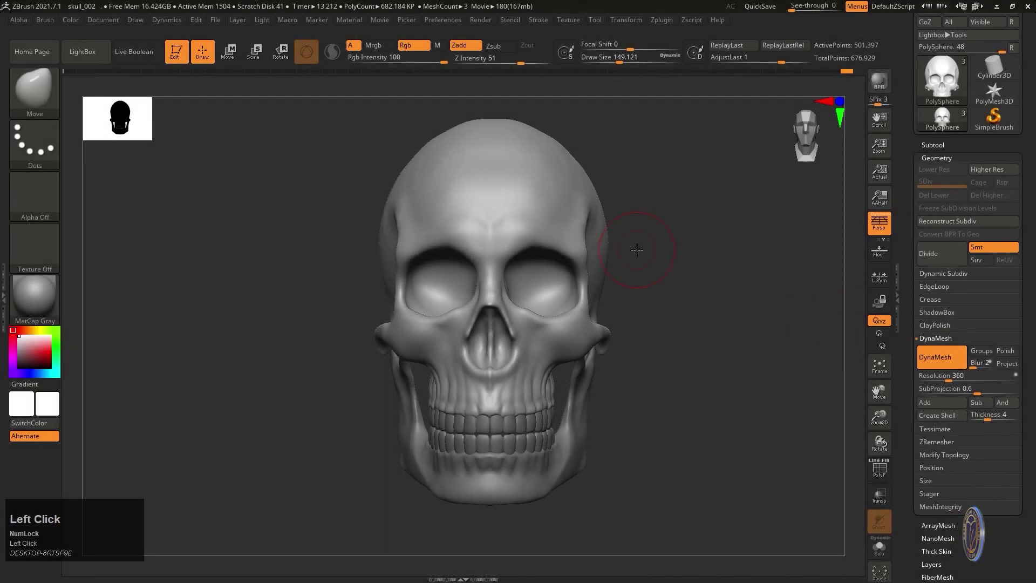
# - Inspect the teeth up close, then bring up DamStandard and its quick brush/stroke settings
pyautogui.moveTo(731, 271); pyautogui.dragTo(757, 358)
pyautogui.click(756, 359)
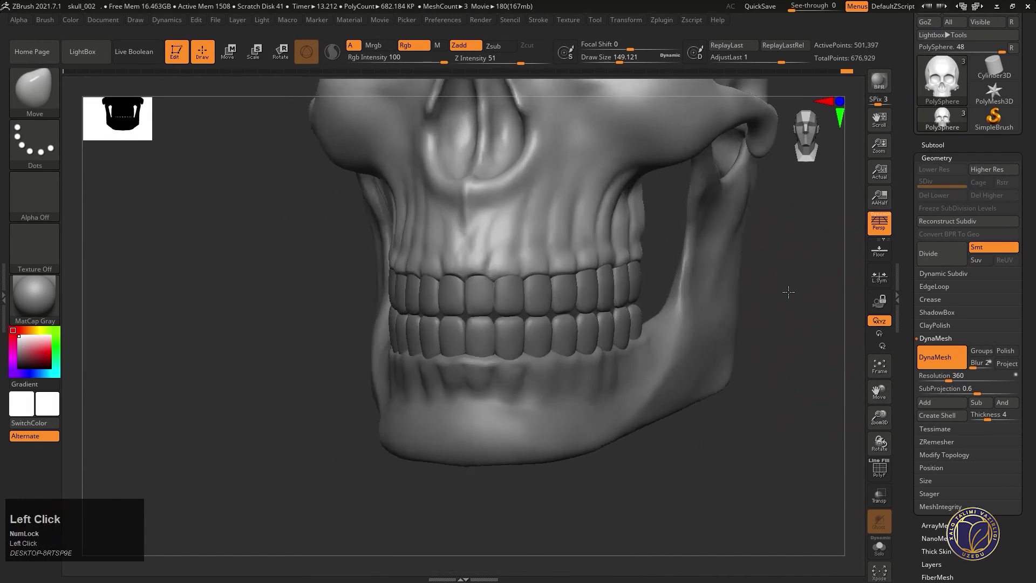
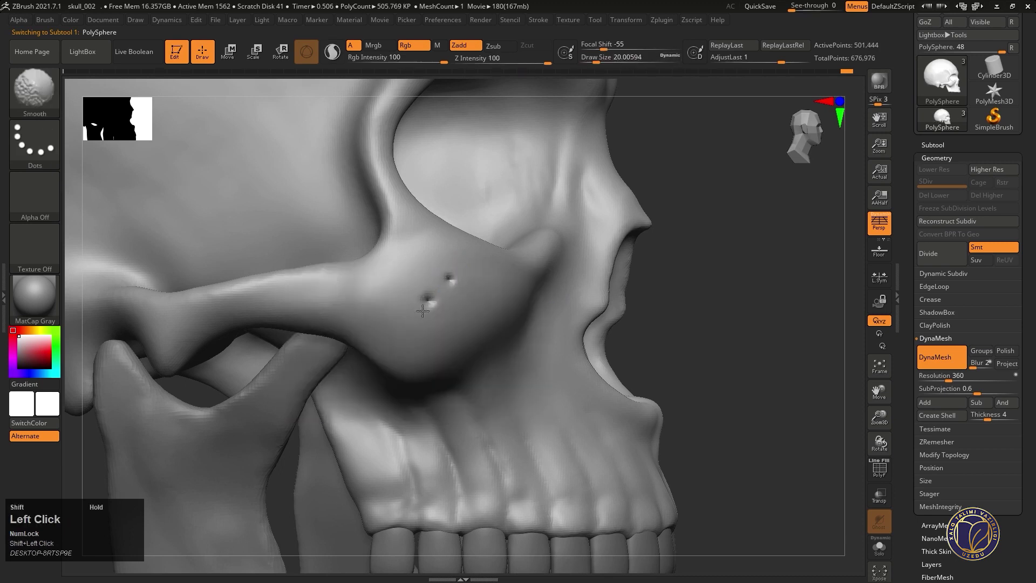
pyautogui.rightClick(432, 295)
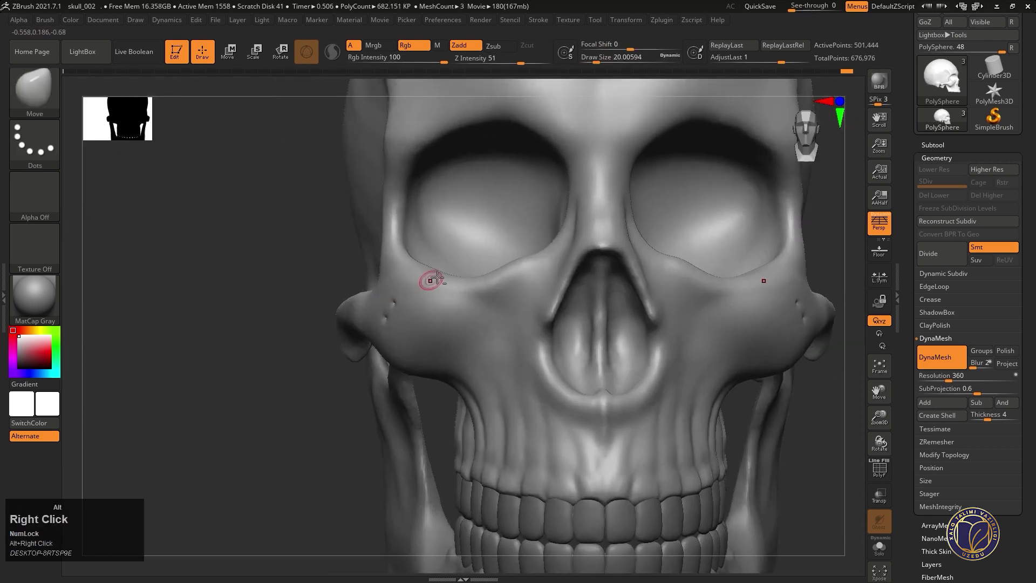
pyautogui.rightClick(529, 304)
pyautogui.rightClick(476, 332)
pyautogui.write('d')
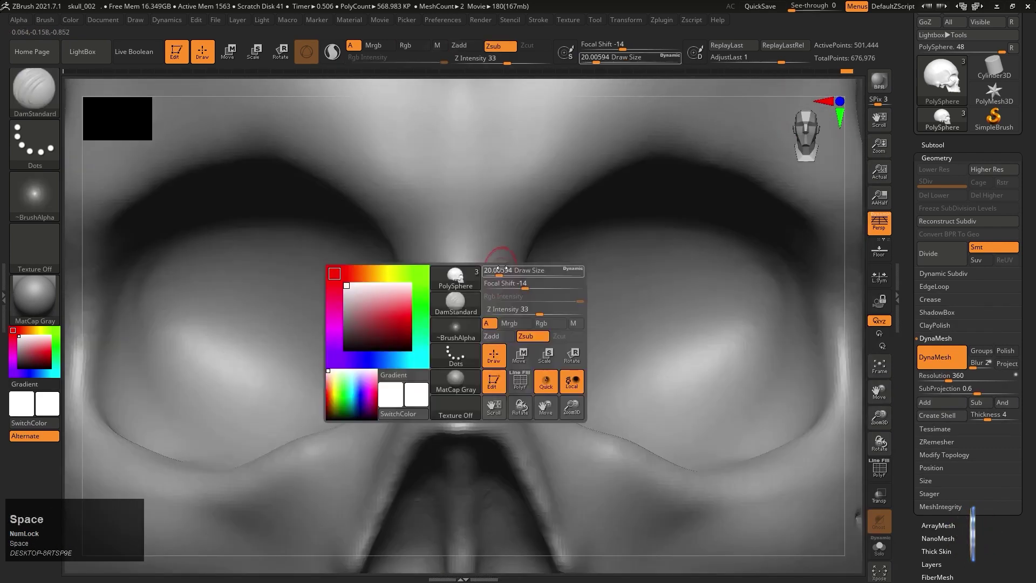
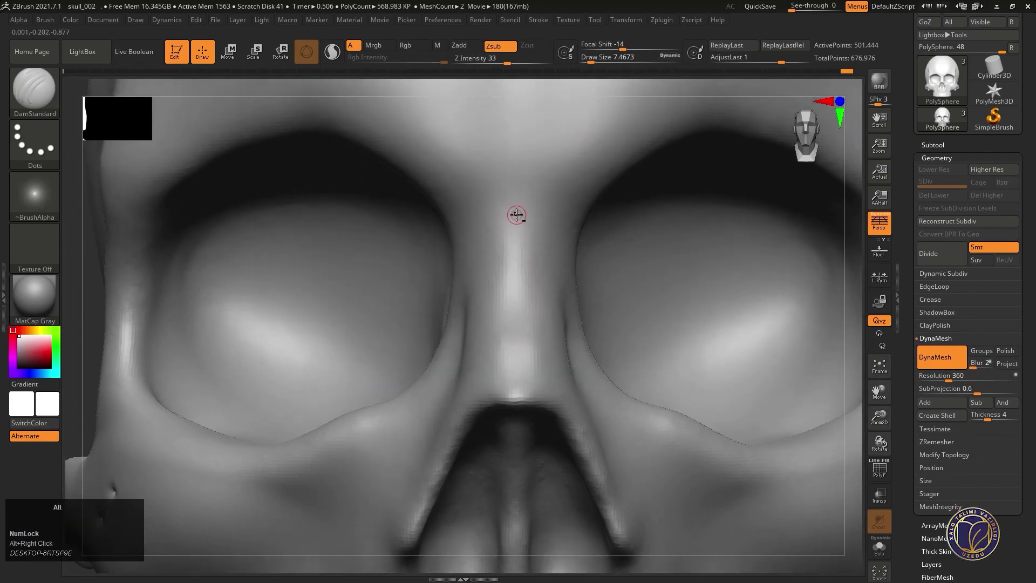
# - Draw test grooves down the nasal bridge with symmetry on, undoing each one
pyautogui.moveTo(517, 213); pyautogui.dragTo(520, 268)
pyautogui.press('ctrl+z')
pyautogui.moveTo(519, 216); pyautogui.dragTo(520, 342)
pyautogui.press('ctrl+z')
pyautogui.press('x')
pyautogui.moveTo(518, 209); pyautogui.dragTo(523, 313)
pyautogui.press('ctrl+z')
pyautogui.rightClick(521, 273)
# - Subdivide the skull to SDiv 3 (about 8 million points) and turn to view the nose from the side
pyautogui.press('ctrl+d')
pyautogui.rightClick(549, 273)
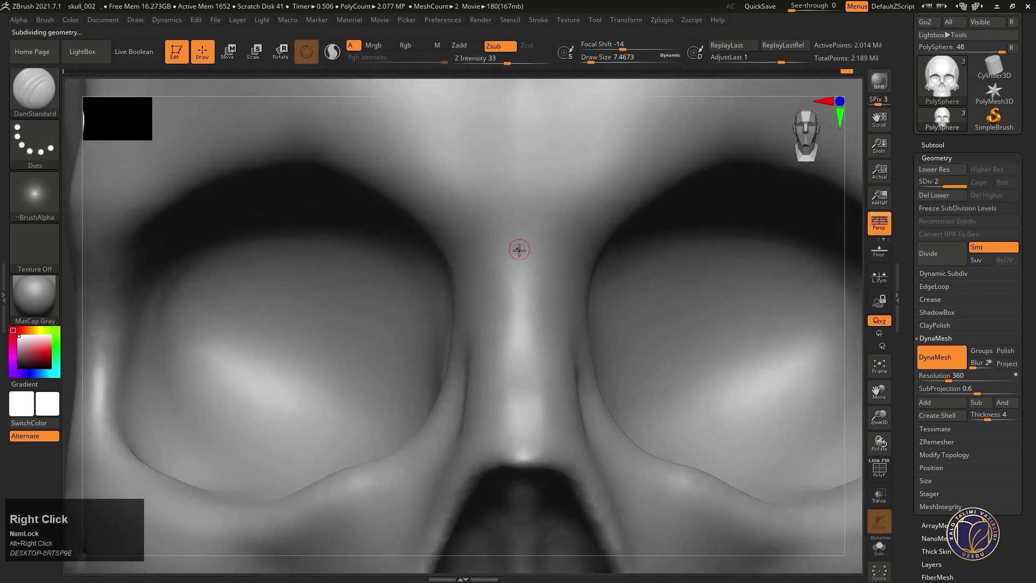
pyautogui.moveTo(524, 247); pyautogui.dragTo(522, 328)
pyautogui.press('ctrl+d')
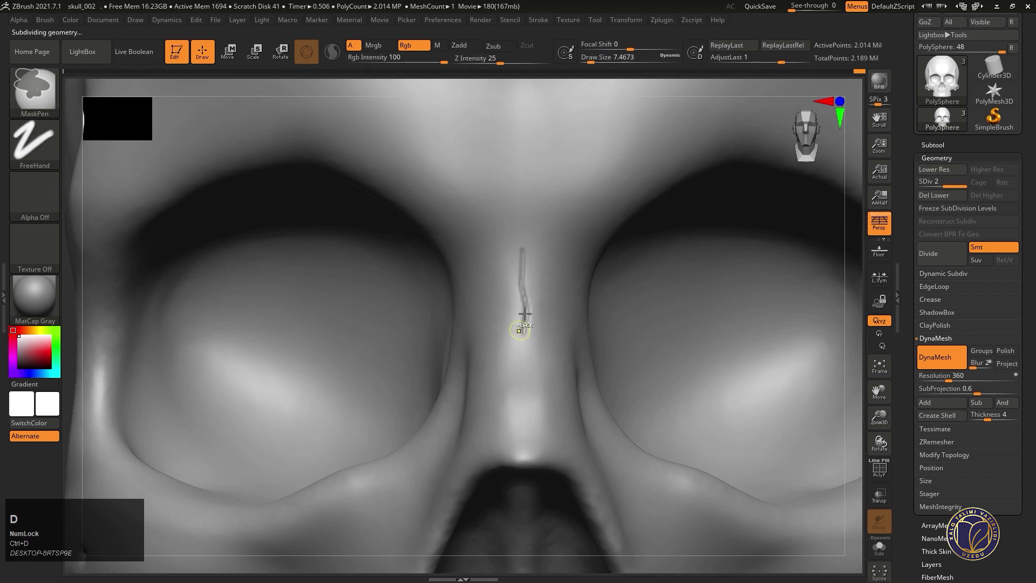
pyautogui.moveTo(528, 324); pyautogui.dragTo(509, 386)
pyautogui.rightClick(509, 386)
pyautogui.rightClick(582, 317)
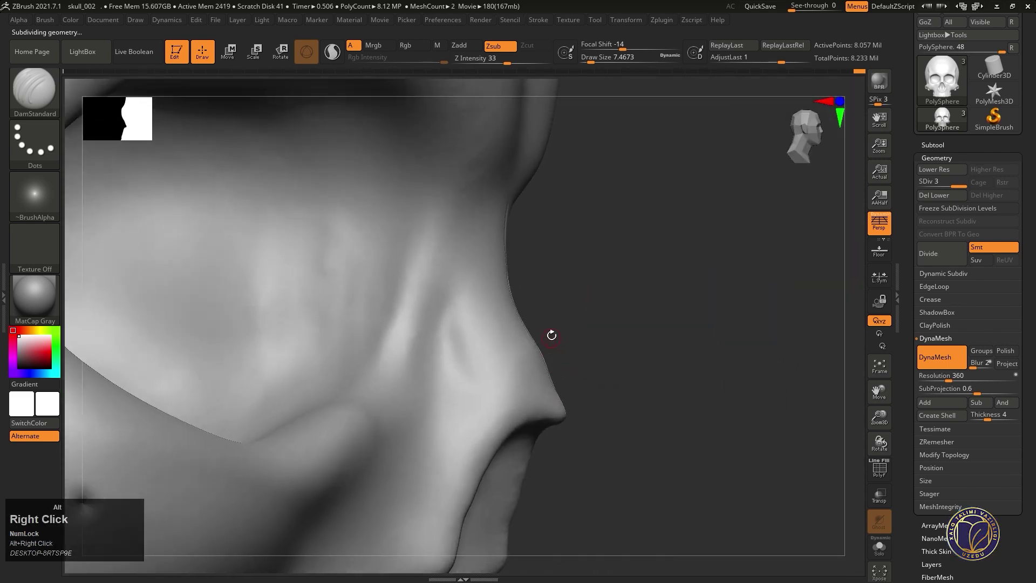
# - Carve a DamStandard crack along the side of the nasal bone and extend it up toward the eye socket
pyautogui.press('x')
pyautogui.rightClick(523, 339)
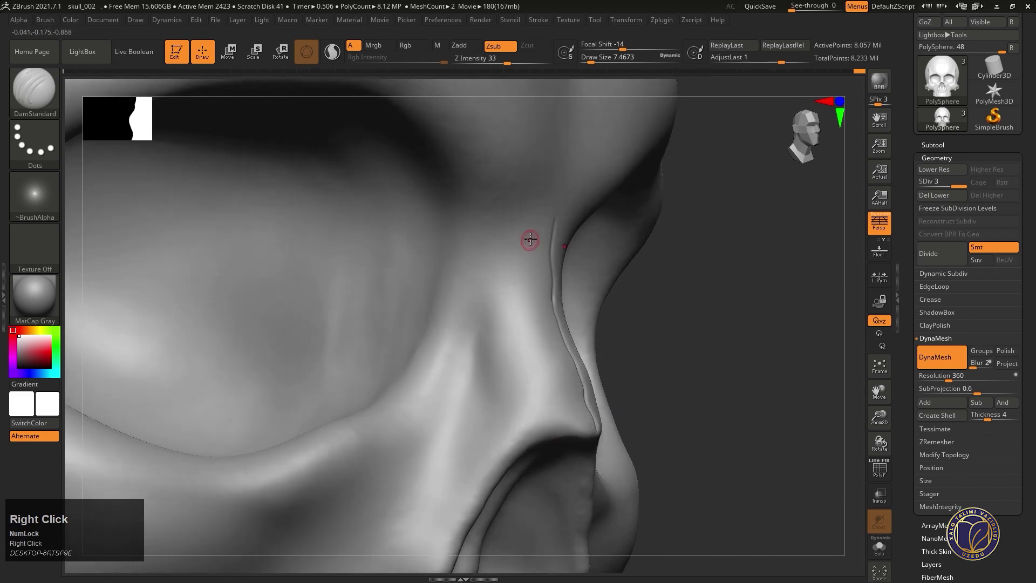
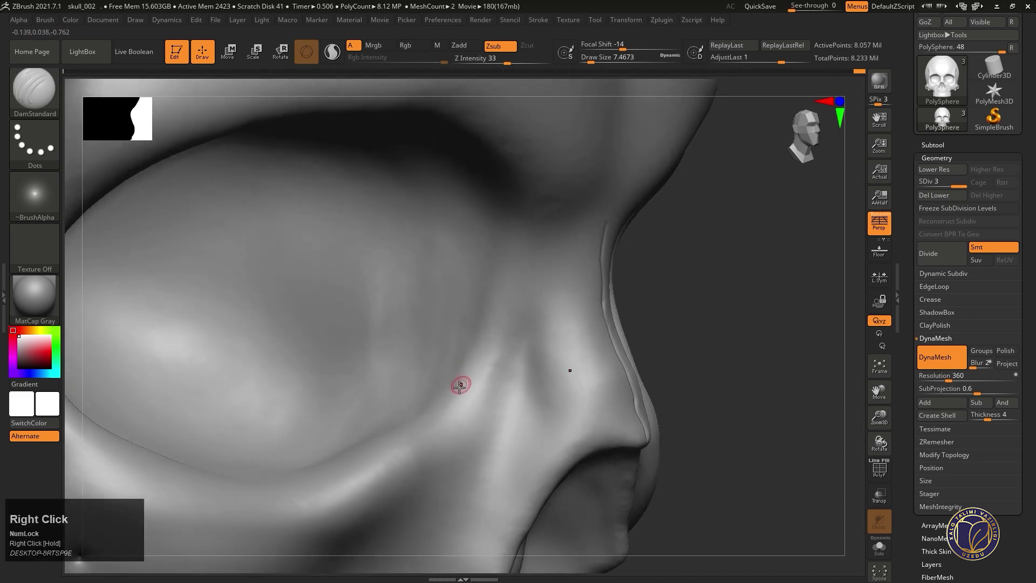
pyautogui.moveTo(450, 394); pyautogui.dragTo(542, 210)
pyautogui.rightClick(543, 258)
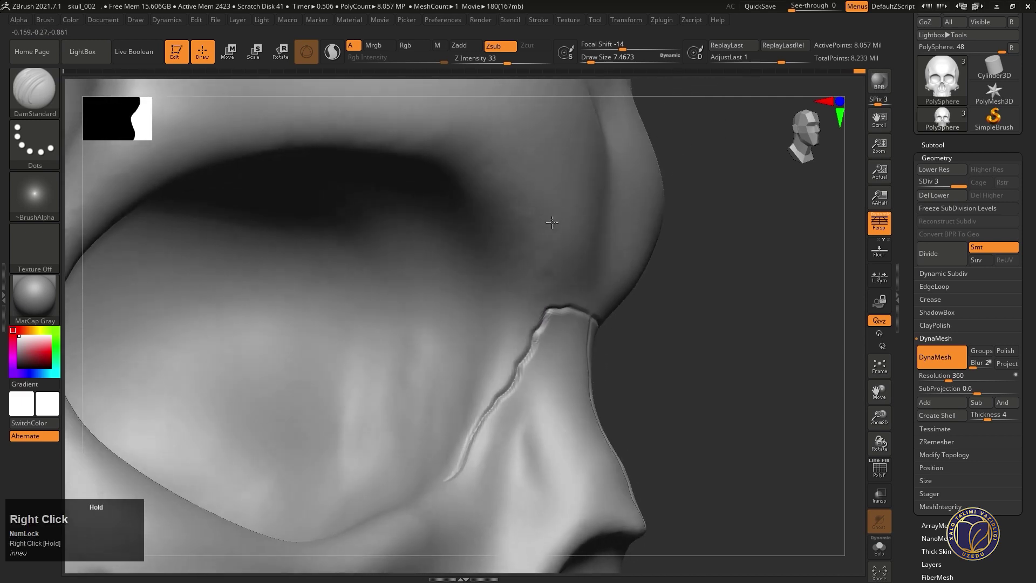
pyautogui.rightClick(556, 243)
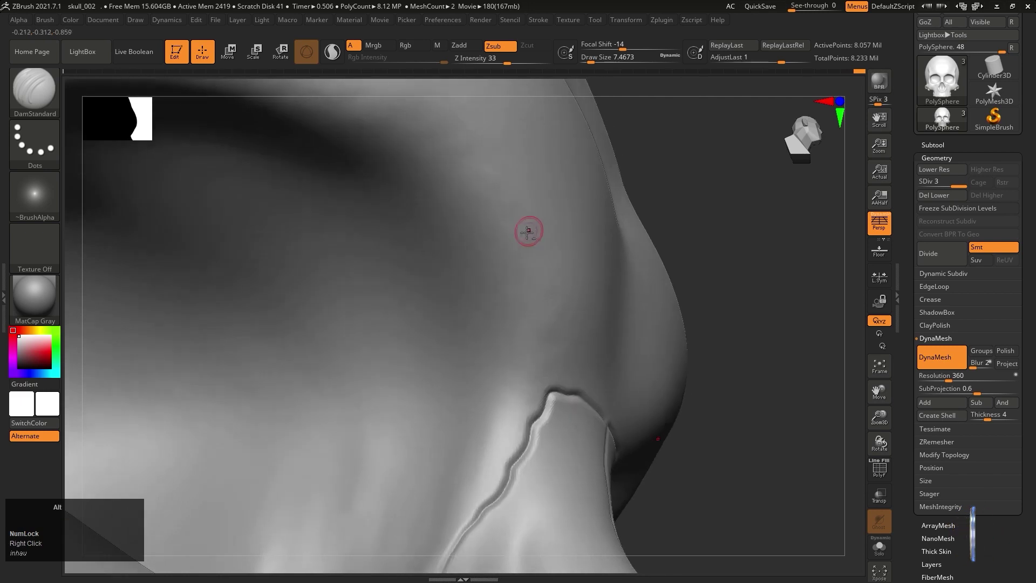
pyautogui.press('space')
pyautogui.click(591, 350)
pyautogui.press('space')
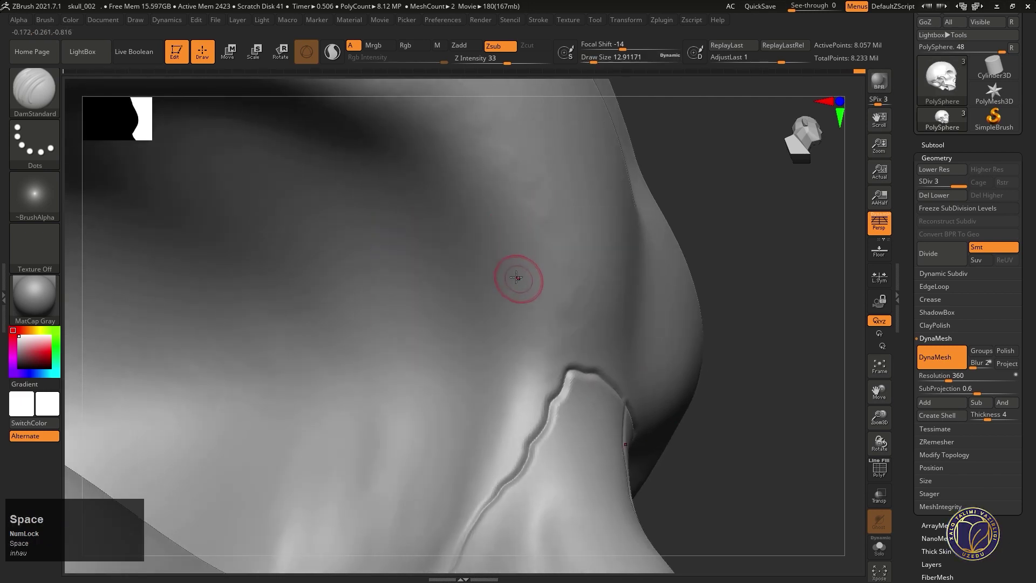
pyautogui.moveTo(516, 274); pyautogui.dragTo(551, 335)
pyautogui.rightClick(552, 335)
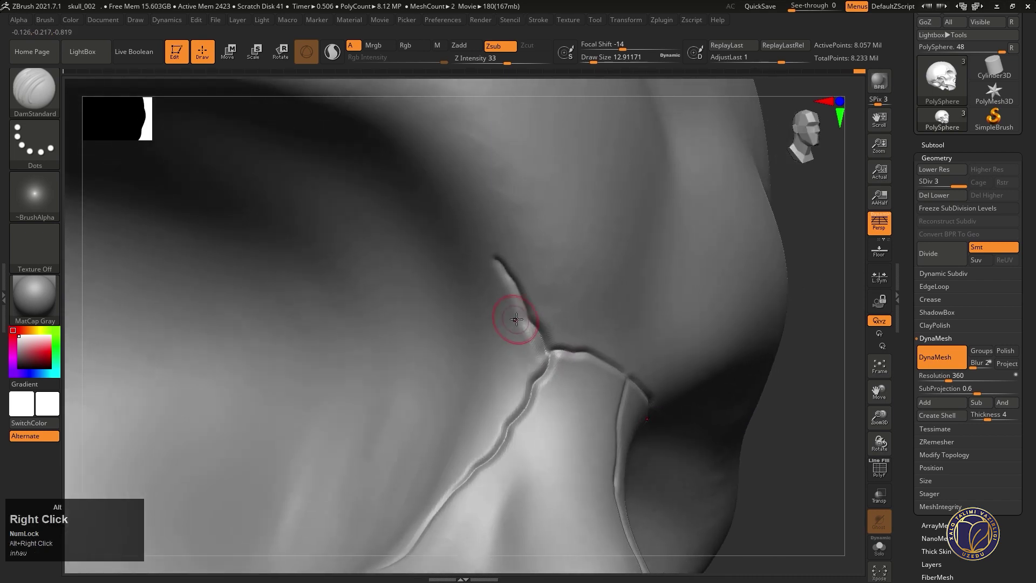
# - Switch to ClayBuildup (B-C-B) and build up and blend bone at the crack junction near the brow
pyautogui.write('bcb')
pyautogui.click(546, 313)
pyautogui.click(551, 321)
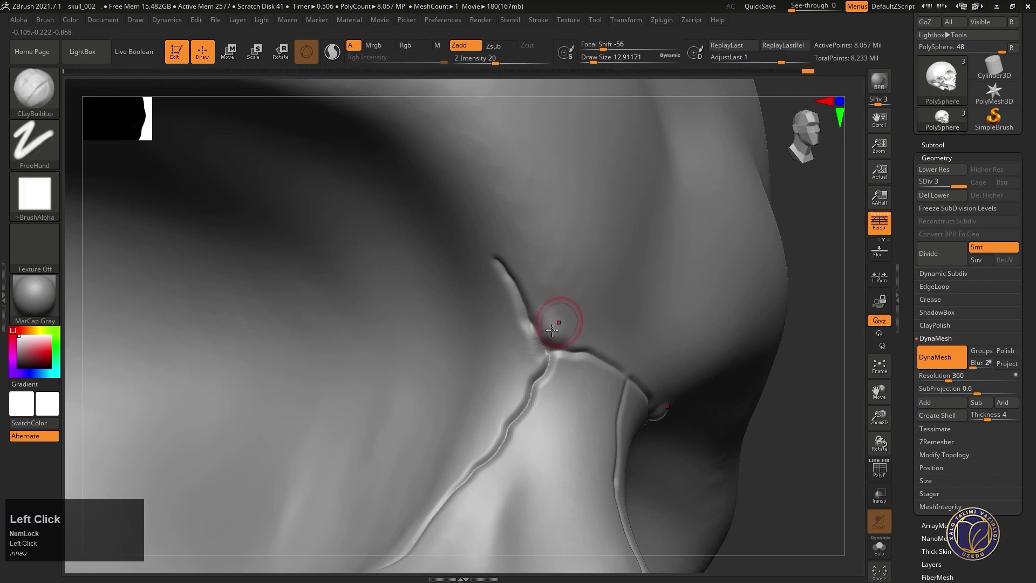
pyautogui.click(552, 324)
pyautogui.rightClick(540, 312)
pyautogui.rightClick(525, 298)
pyautogui.rightClick(581, 256)
pyautogui.click(595, 205)
pyautogui.rightClick(577, 248)
pyautogui.rightClick(559, 272)
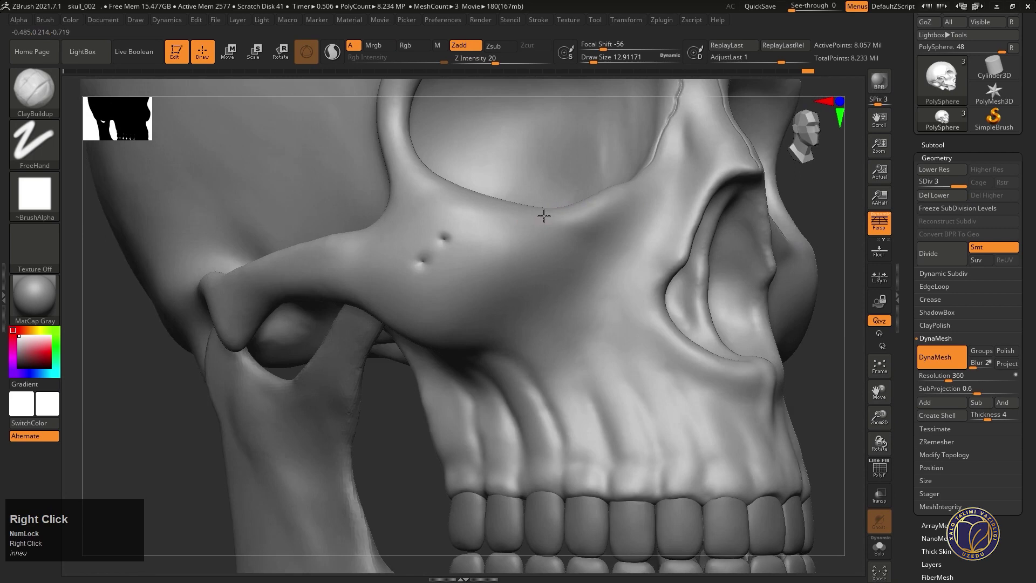
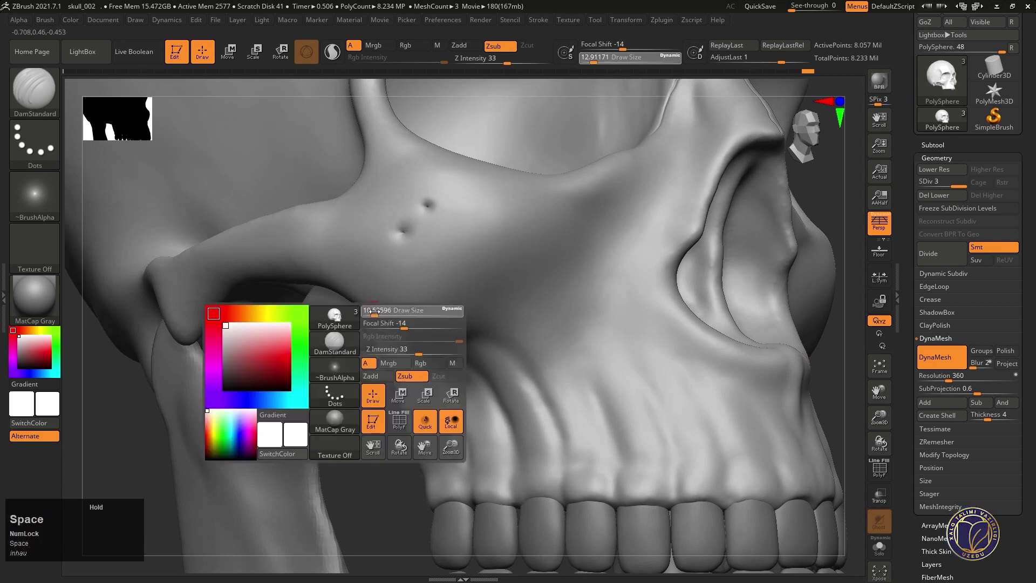
# - Carve a jagged DamStandard crack across the zygomatic bone
pyautogui.moveTo(376, 311); pyautogui.dragTo(575, 235)
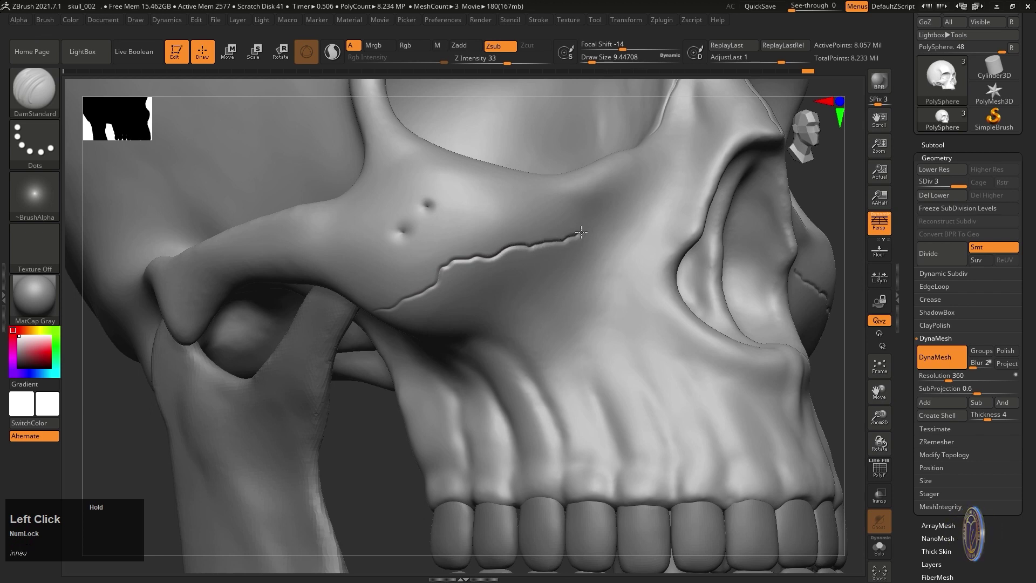
pyautogui.rightClick(545, 247)
pyautogui.rightClick(554, 250)
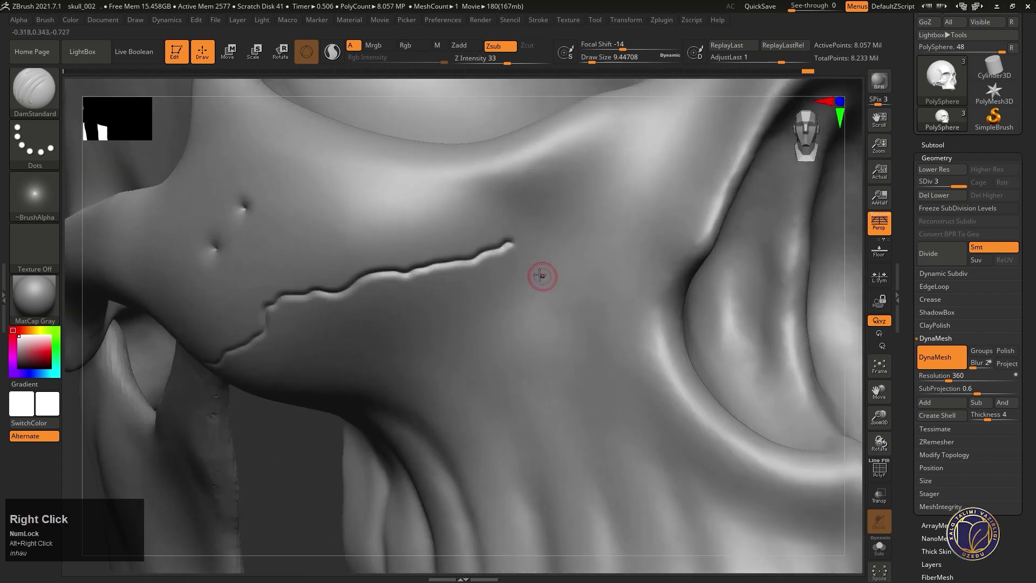
pyautogui.press('b')
pyautogui.write('b')
pyautogui.rightClick(541, 268)
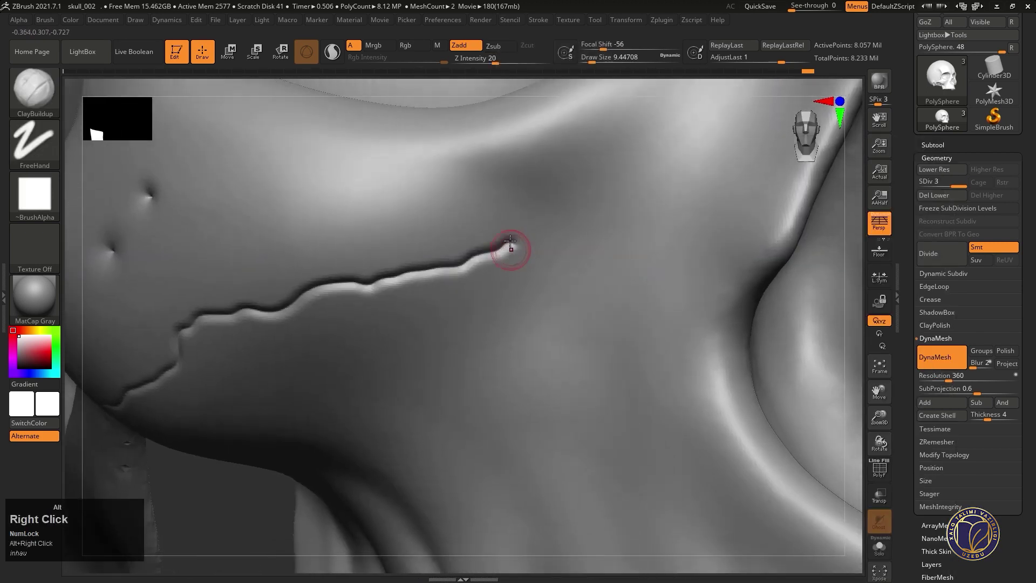
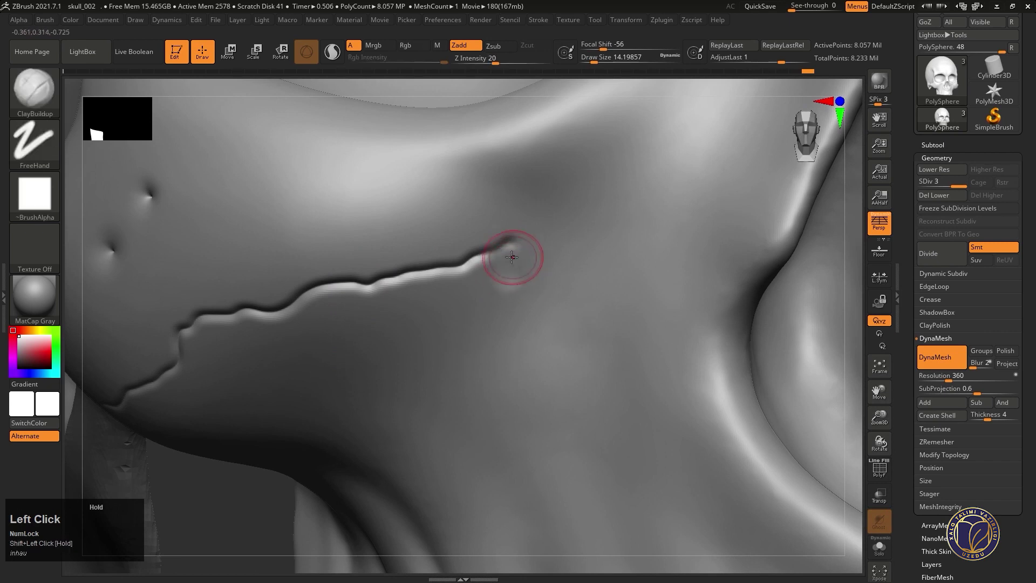
# - Build up and smooth the crack's end with ClayBuildup, raising a ridge that branches downward
pyautogui.press('ctrl+z')
pyautogui.click(510, 255)
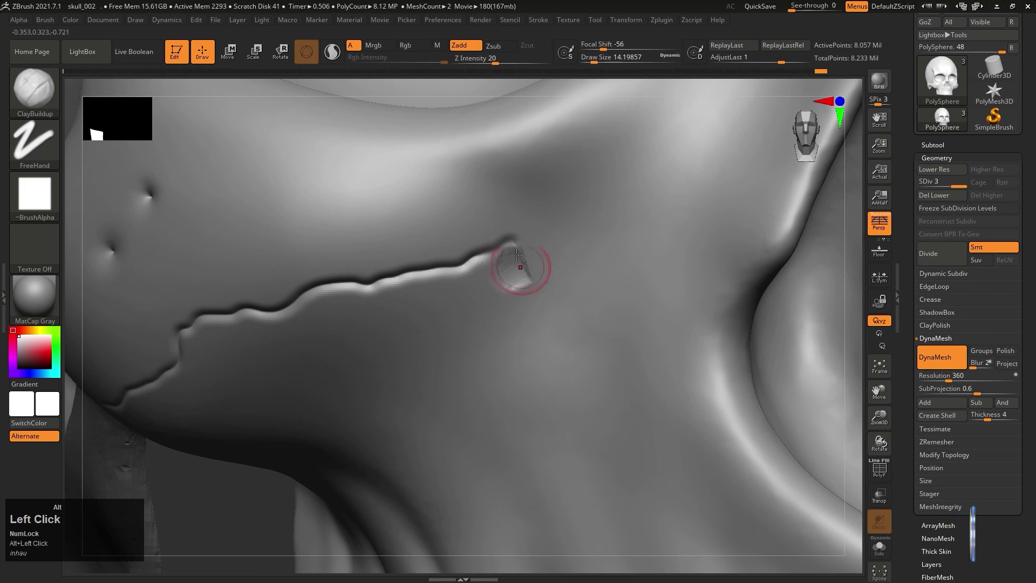
pyautogui.click(515, 277)
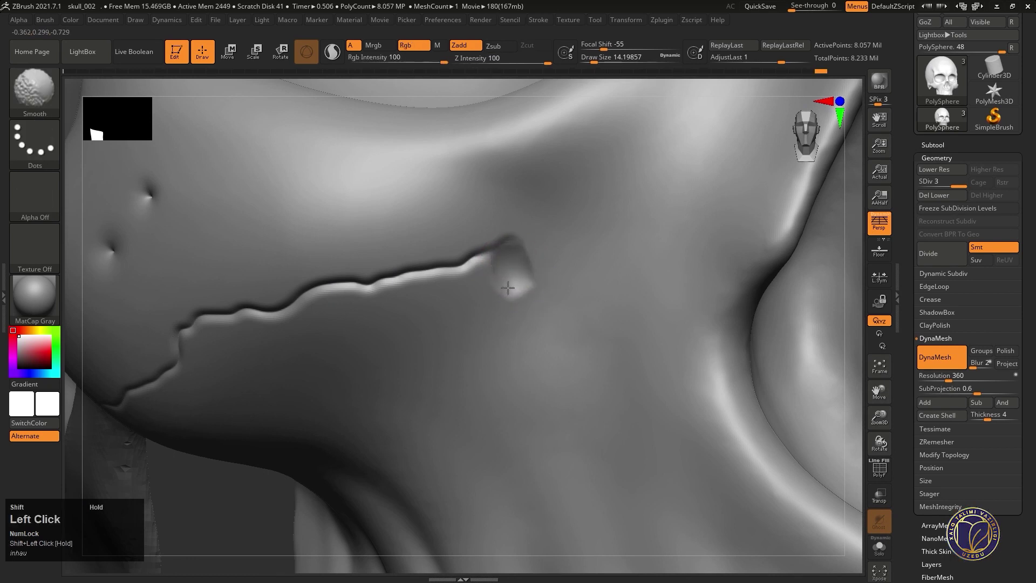
pyautogui.rightClick(509, 274)
pyautogui.rightClick(489, 284)
pyautogui.click(484, 281)
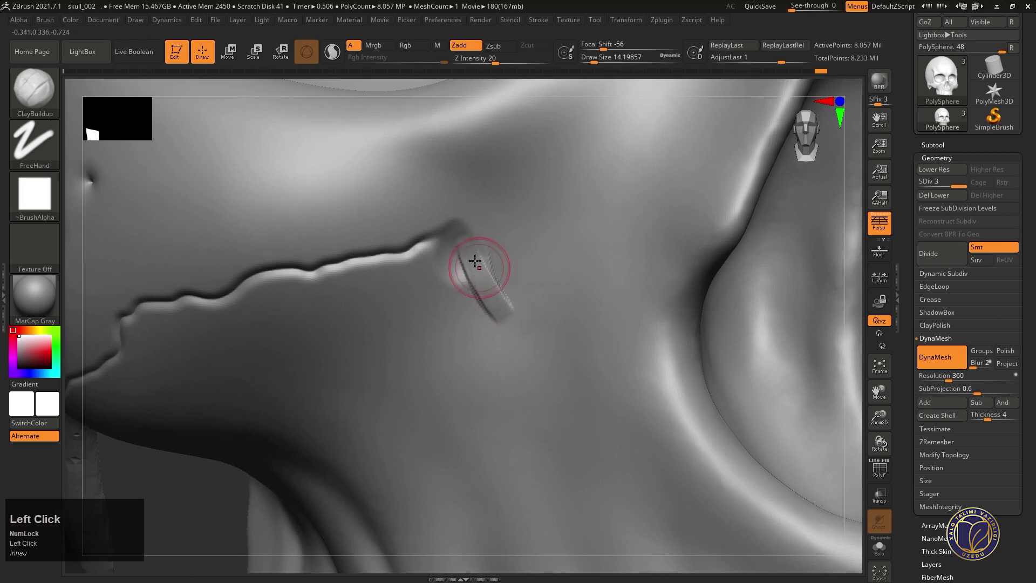
pyautogui.moveTo(486, 286); pyautogui.dragTo(481, 277)
pyautogui.rightClick(480, 276)
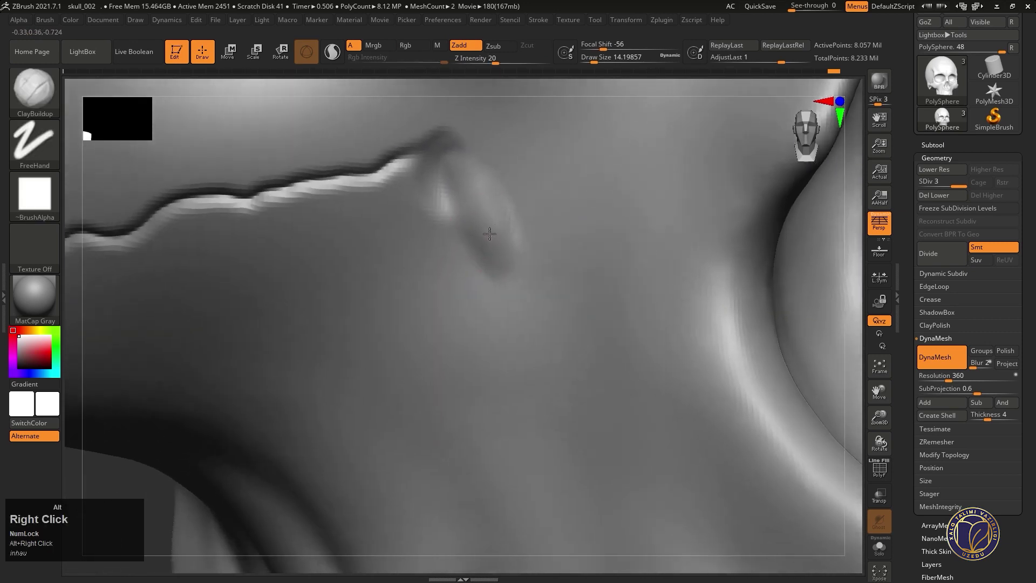
pyautogui.rightClick(486, 242)
pyautogui.rightClick(499, 213)
pyautogui.rightClick(483, 221)
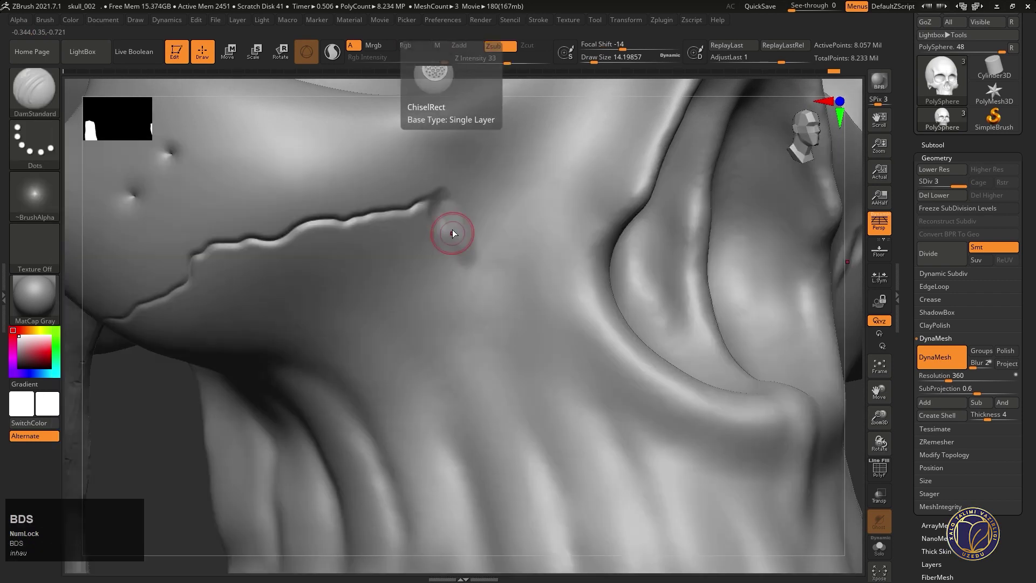
# - Carve a crack branch running down the cheek toward the upper teeth and view the whole cheek
pyautogui.moveTo(544, 305); pyautogui.dragTo(423, 199)
pyautogui.moveTo(423, 199); pyautogui.dragTo(470, 293)
pyautogui.click(470, 293)
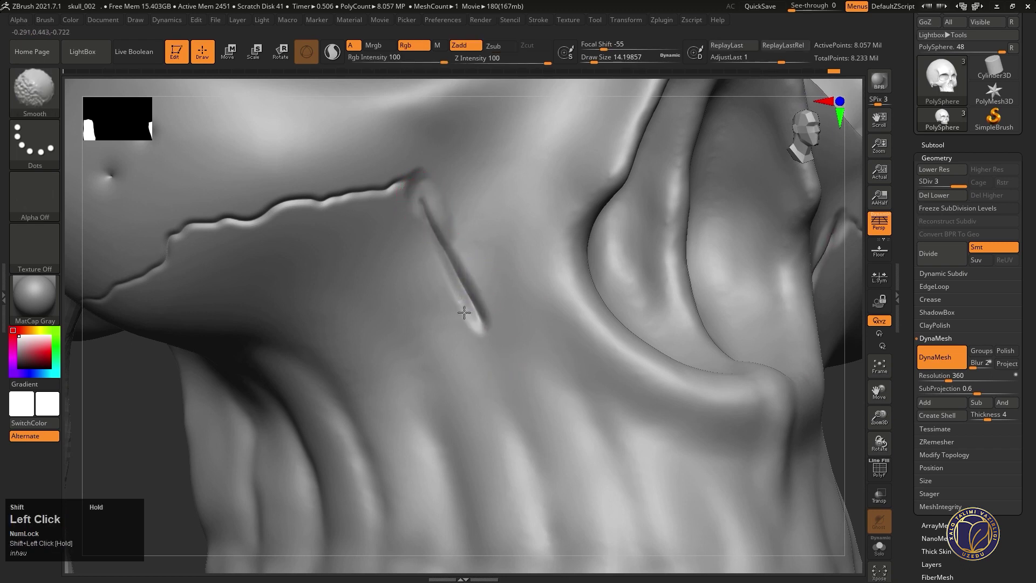
pyautogui.rightClick(463, 286)
pyautogui.moveTo(437, 304); pyautogui.dragTo(465, 356)
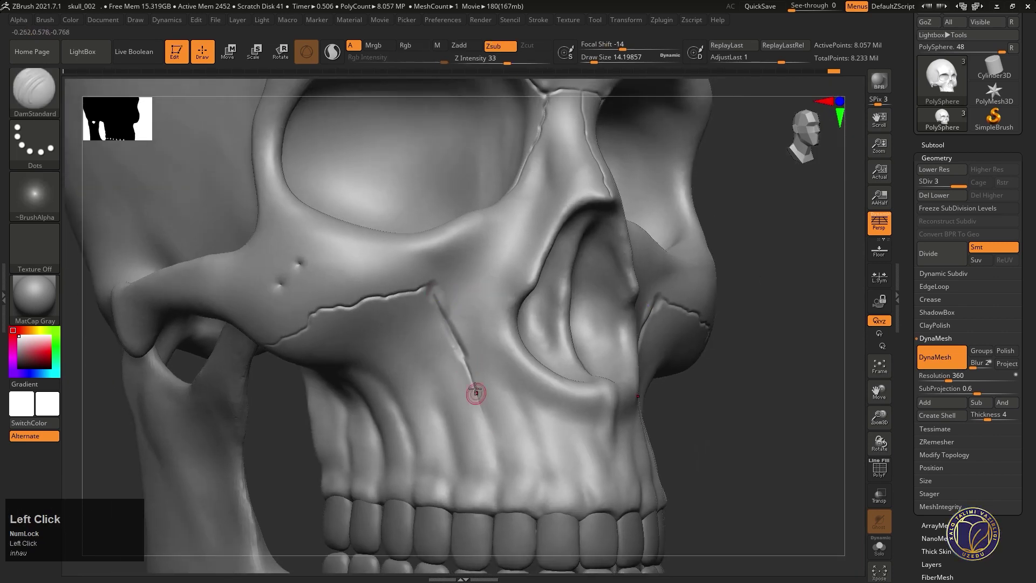
# - Smooth the cheekbone surface below the suture with Shift-held Smooth strokes
pyautogui.click(490, 416)
pyautogui.moveTo(467, 347); pyautogui.dragTo(453, 258)
pyautogui.click(453, 258)
pyautogui.click(471, 306)
pyautogui.rightClick(461, 295)
pyautogui.rightClick(465, 293)
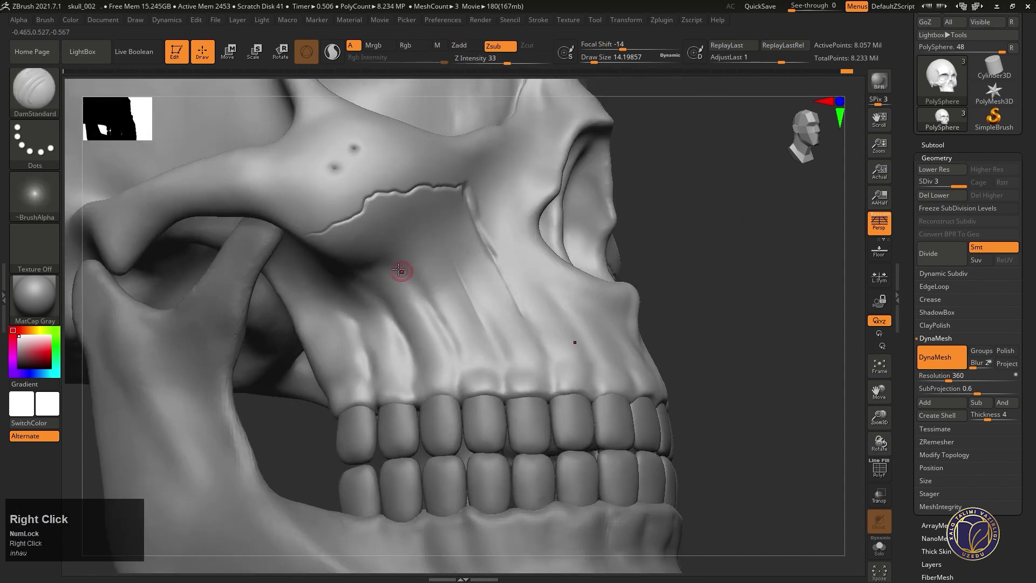
pyautogui.click(396, 258)
pyautogui.click(423, 296)
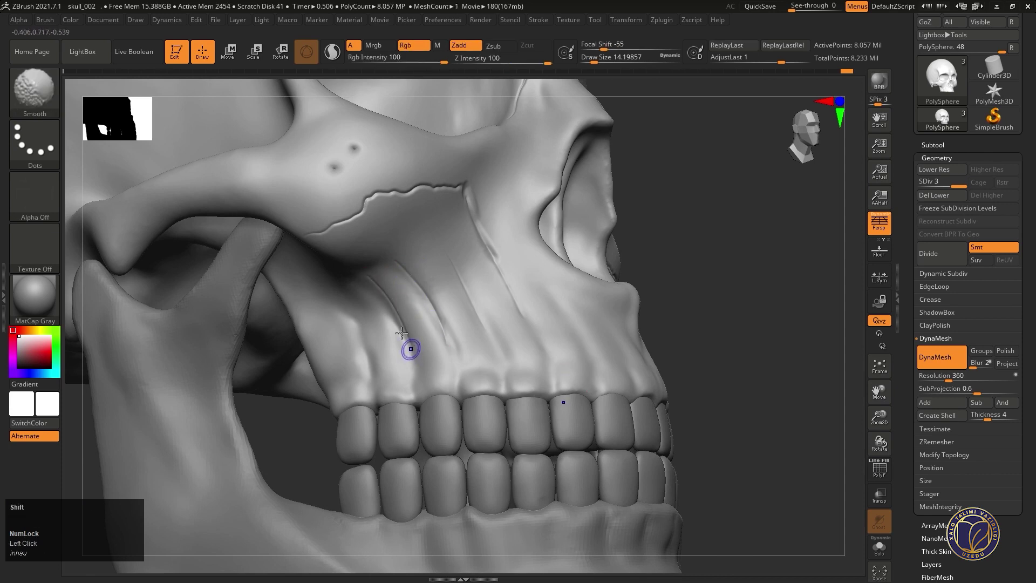
pyautogui.moveTo(374, 273); pyautogui.dragTo(421, 239)
pyautogui.rightClick(421, 239)
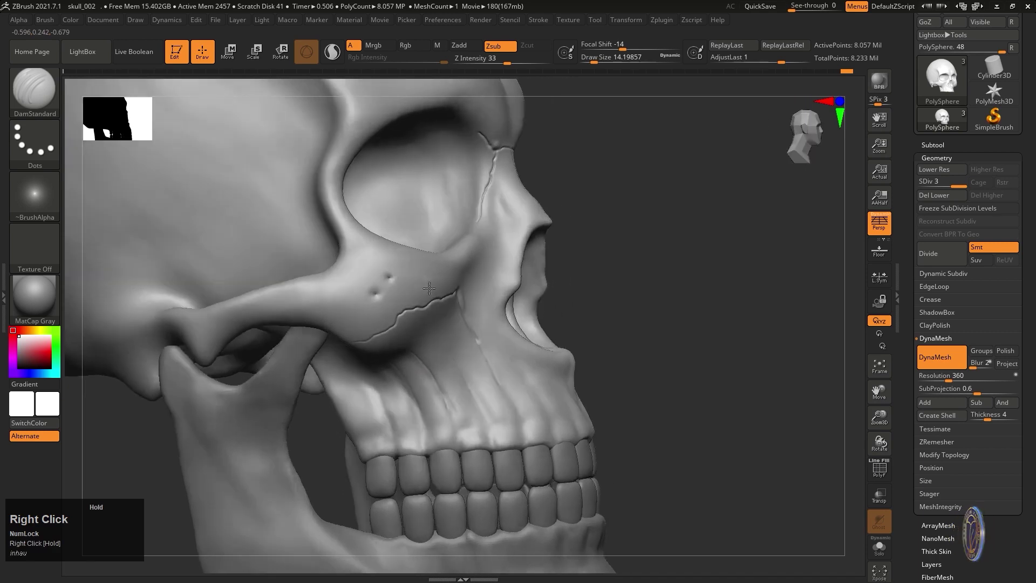
# - Recarve the suture crack across the cheekbone with DamStandard and turn the skull to the front
pyautogui.rightClick(524, 250)
pyautogui.moveTo(448, 241); pyautogui.dragTo(455, 236)
pyautogui.press('ctrl+z')
pyautogui.moveTo(447, 237); pyautogui.dragTo(444, 240)
pyautogui.rightClick(501, 229)
pyautogui.rightClick(457, 257)
pyautogui.moveTo(520, 222); pyautogui.dragTo(465, 234)
pyautogui.click(465, 234)
# - Carve two short mirrored grooves into the forehead just above the brow ridge
pyautogui.rightClick(532, 214)
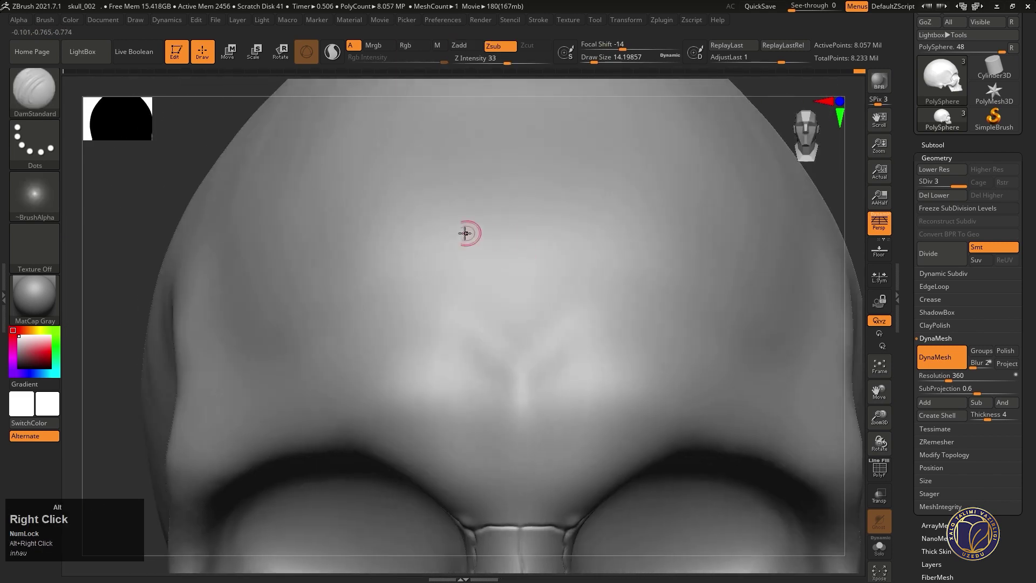
pyautogui.rightClick(465, 260)
pyautogui.moveTo(454, 267); pyautogui.dragTo(455, 264)
pyautogui.moveTo(456, 265); pyautogui.dragTo(473, 267)
pyautogui.rightClick(473, 267)
pyautogui.press('ctrl+alt+z')
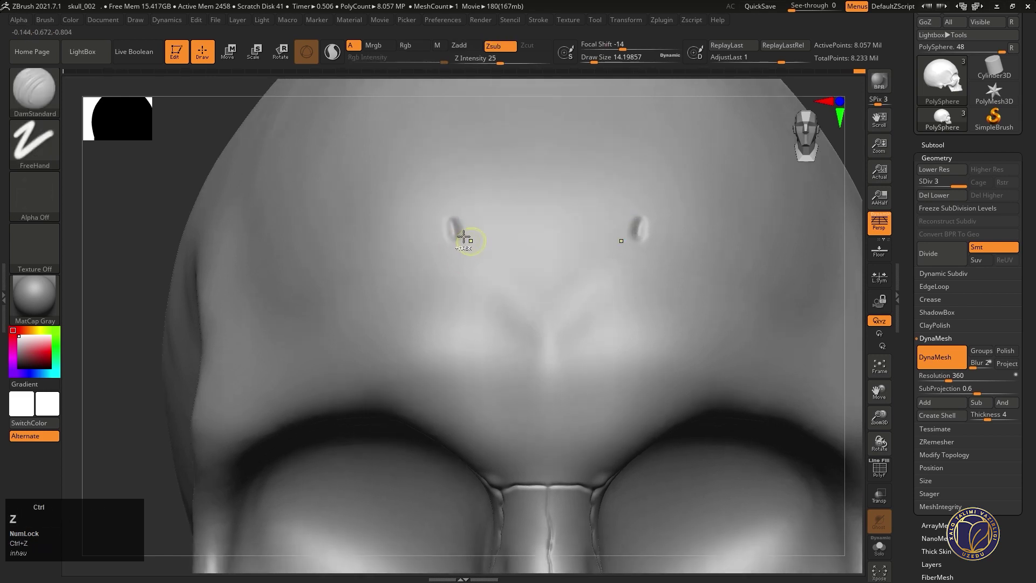
pyautogui.rightClick(451, 242)
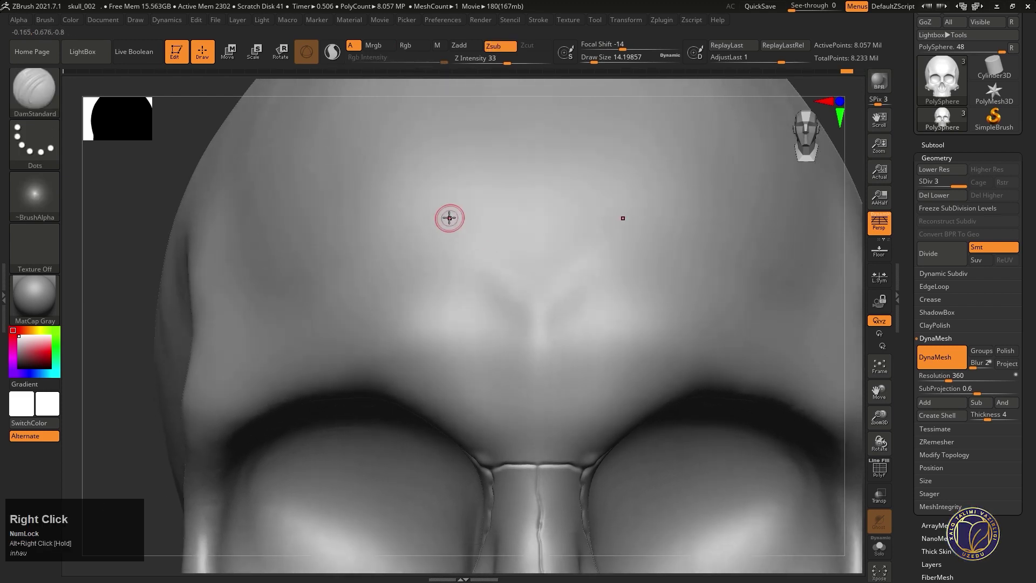
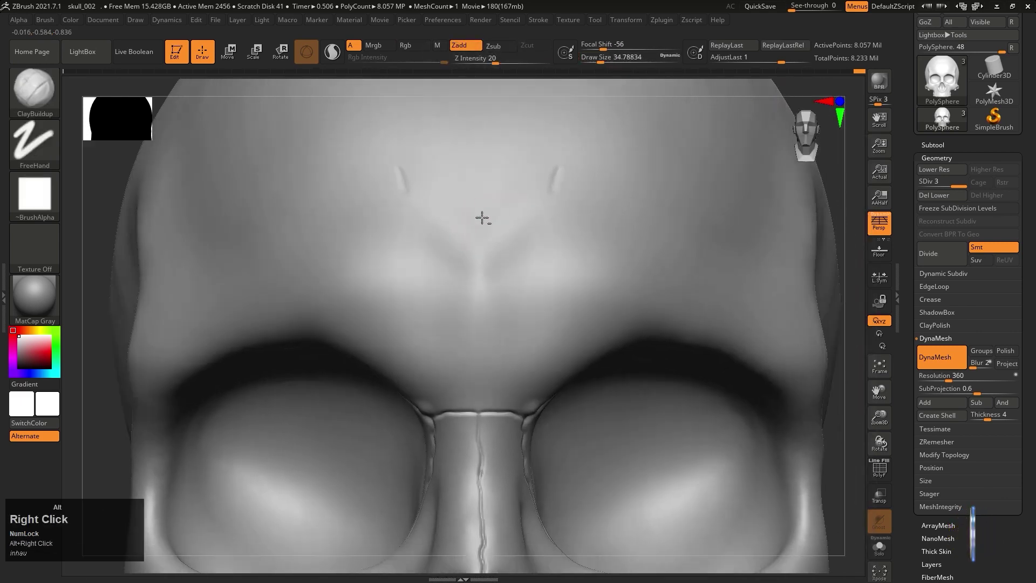
# - Step the skull down to a lower subdivision level and reposition the view on the brow
pyautogui.press('shift+d')
pyautogui.click(525, 273)
pyautogui.moveTo(544, 265); pyautogui.dragTo(478, 301)
pyautogui.rightClick(477, 301)
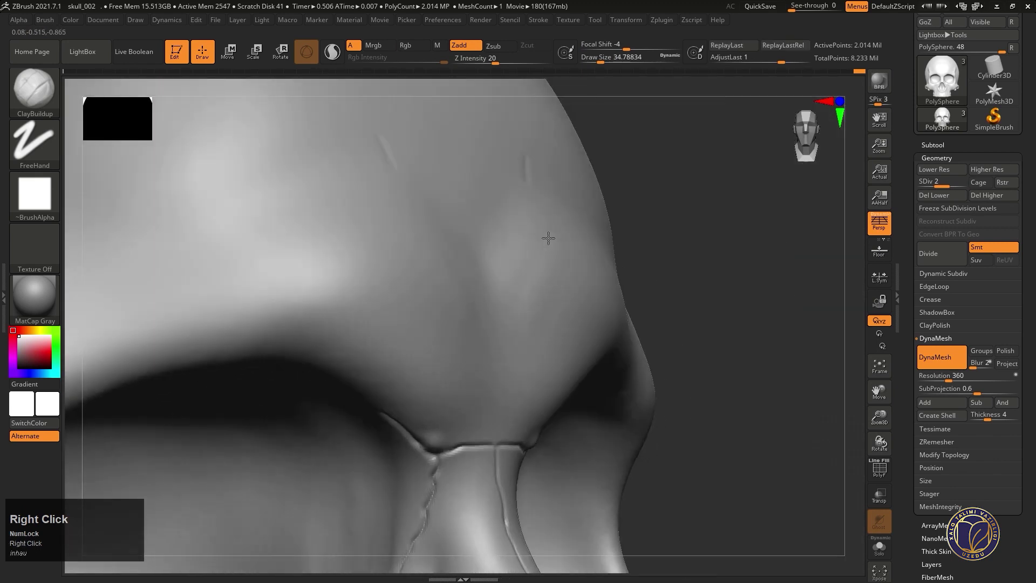
# - Build up the supraorbital ridge above the eye socket with ClayBuildup at SDiv 2
pyautogui.rightClick(524, 253)
pyautogui.click(497, 272)
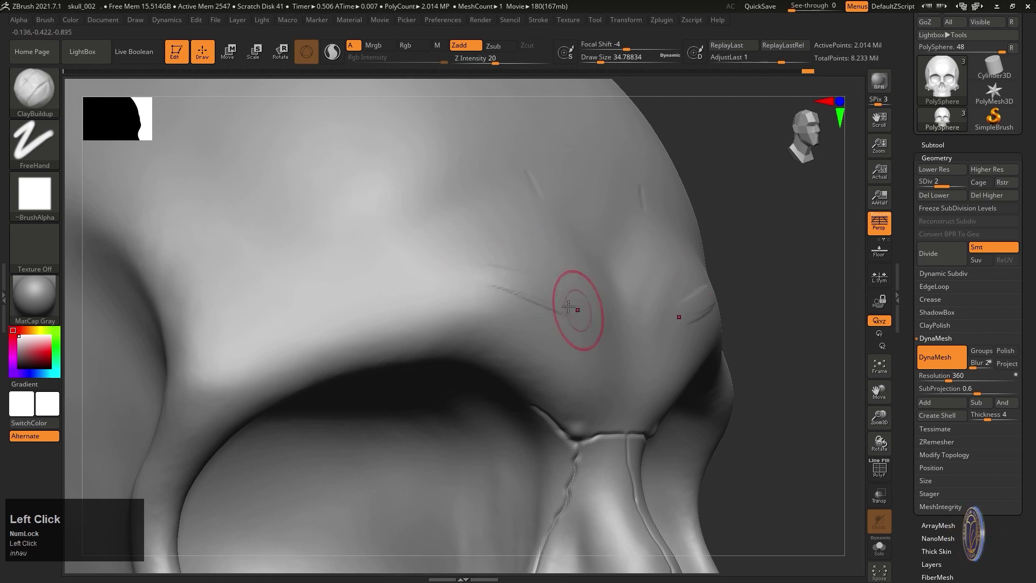
pyautogui.click(496, 278)
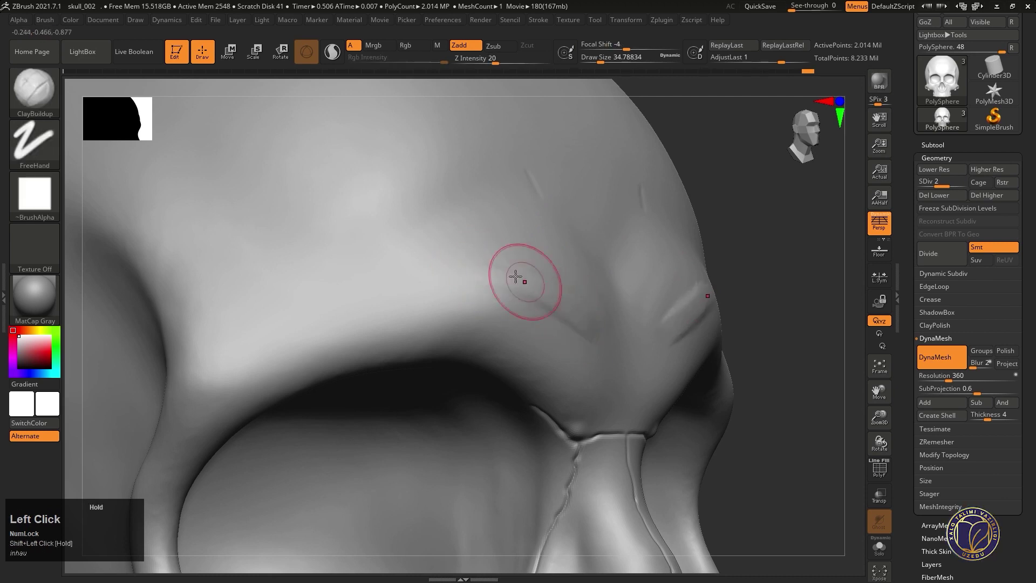
pyautogui.moveTo(492, 272); pyautogui.dragTo(457, 271)
# - Switch to the Pinch brush and tighten the brow ridge into a sharp crease
pyautogui.press('b')
pyautogui.write('pl')
pyautogui.click(480, 277)
pyautogui.moveTo(484, 278); pyautogui.dragTo(517, 322)
pyautogui.rightClick(517, 321)
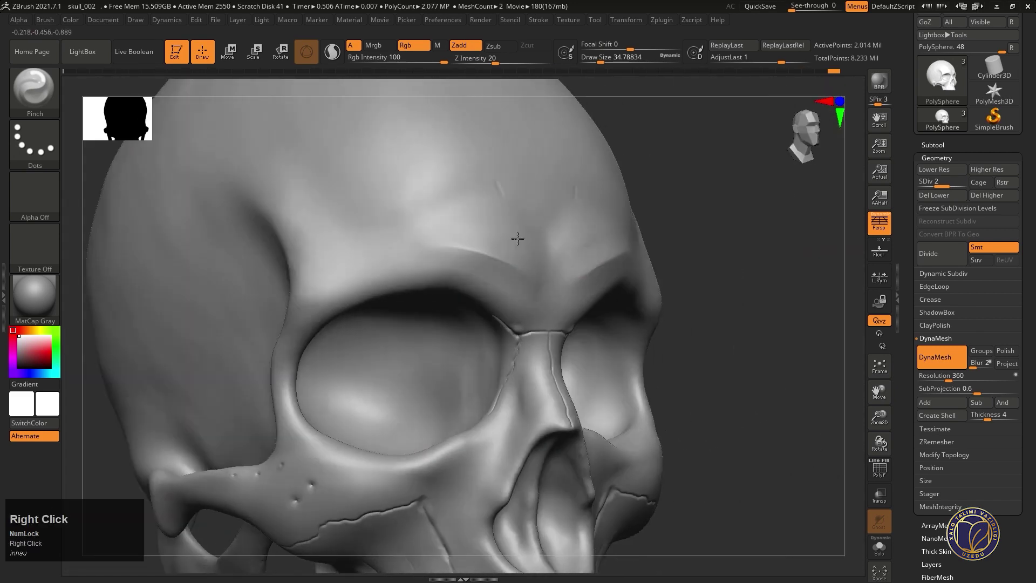
# - Pinch the upper rim of the eye socket into a crisper edge
pyautogui.moveTo(486, 252); pyautogui.dragTo(521, 265)
pyautogui.rightClick(520, 264)
pyautogui.moveTo(529, 280); pyautogui.dragTo(511, 271)
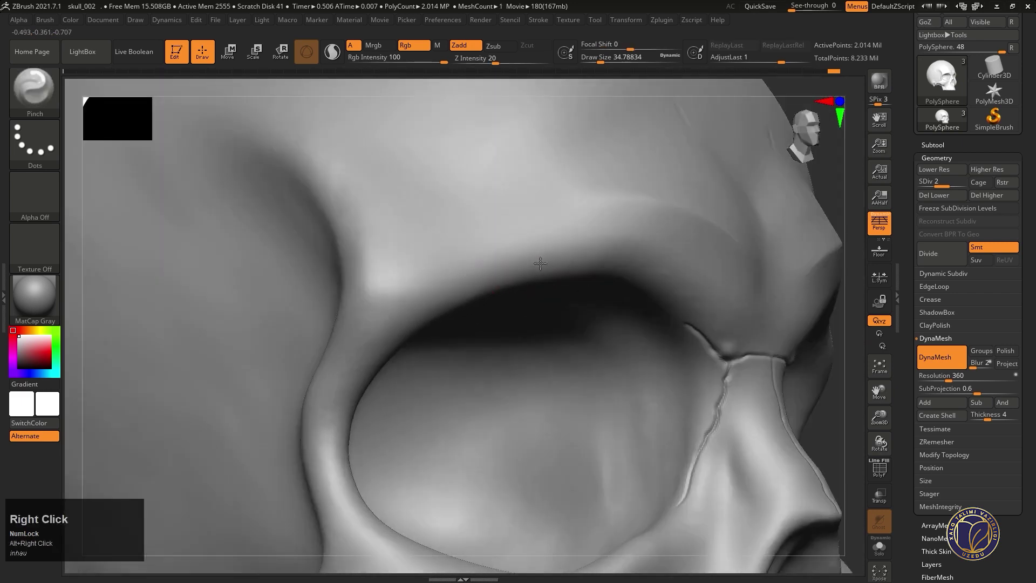
pyautogui.click(365, 341)
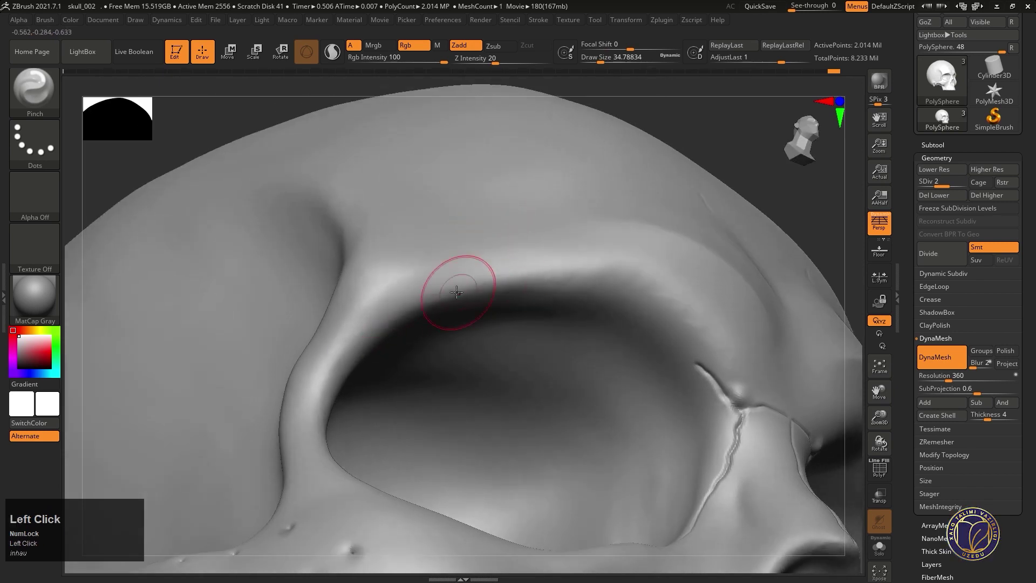
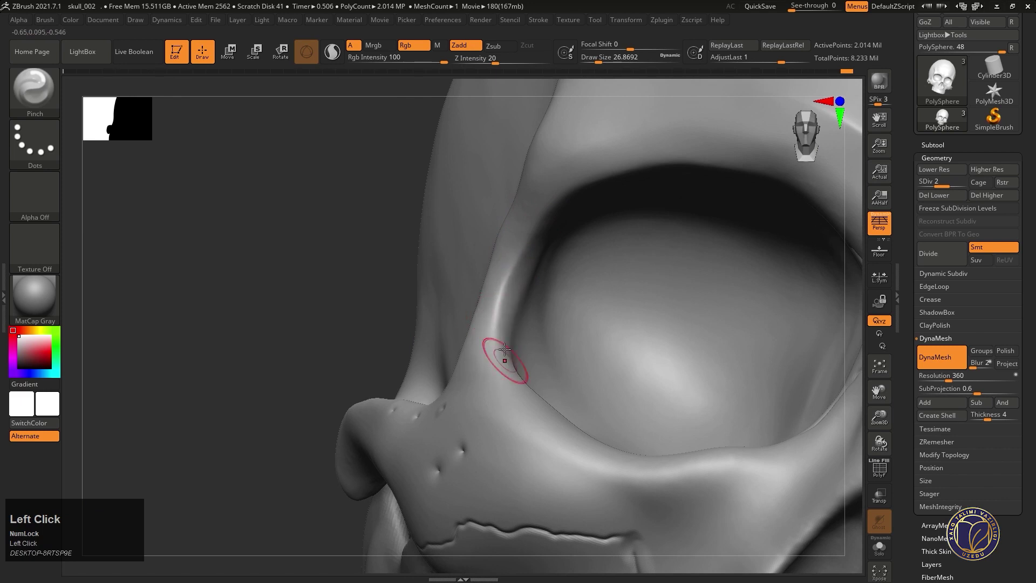
# - Pinch the temporal ridge curving up from the brow along the side of the cranium
pyautogui.rightClick(514, 357)
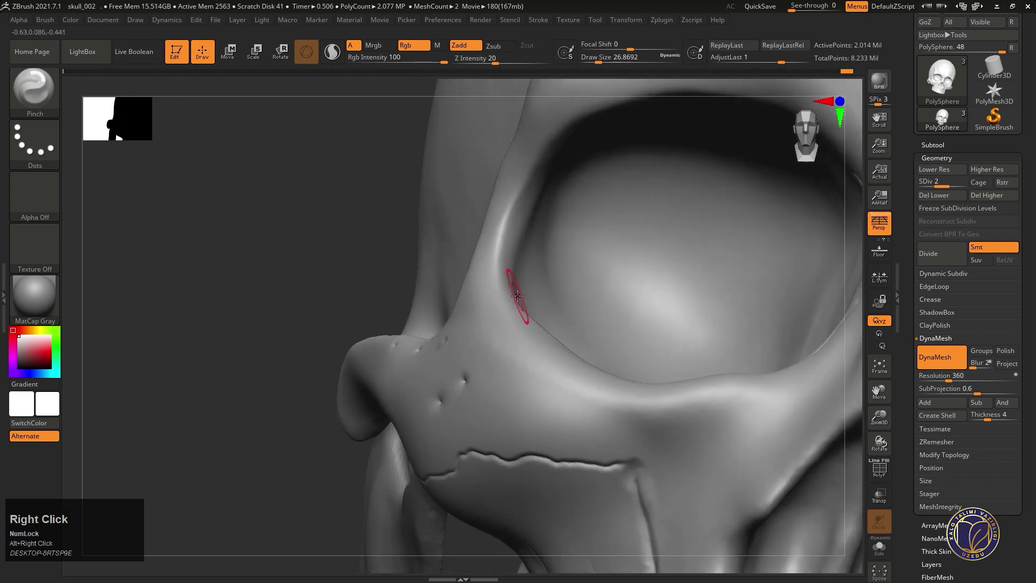
pyautogui.rightClick(523, 295)
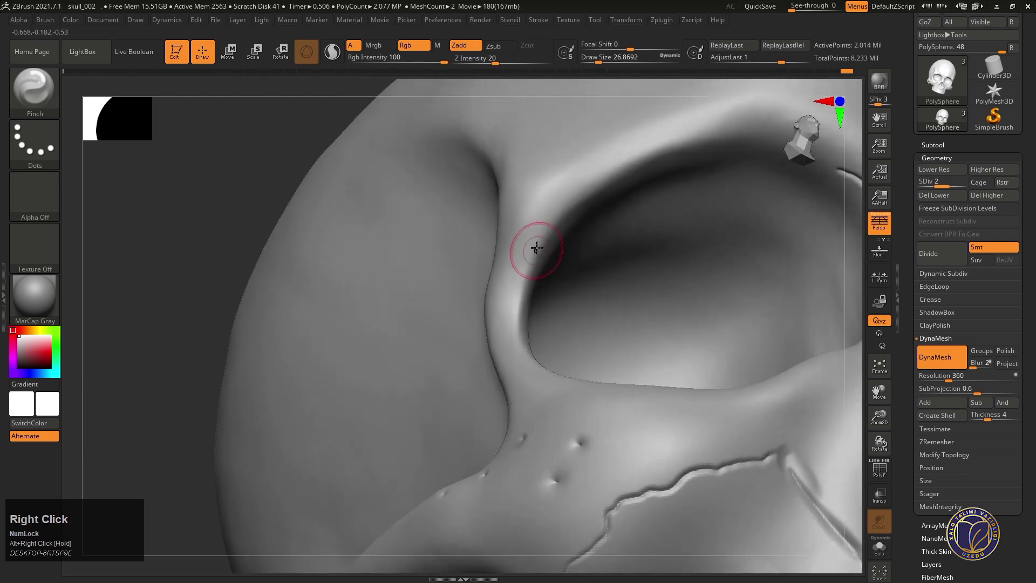
pyautogui.click(545, 228)
pyautogui.rightClick(555, 223)
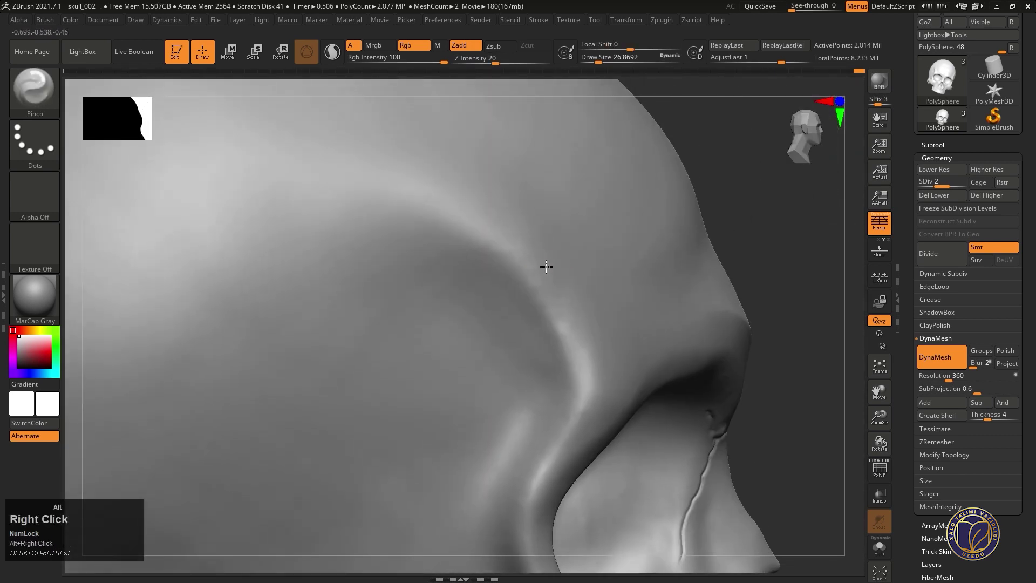
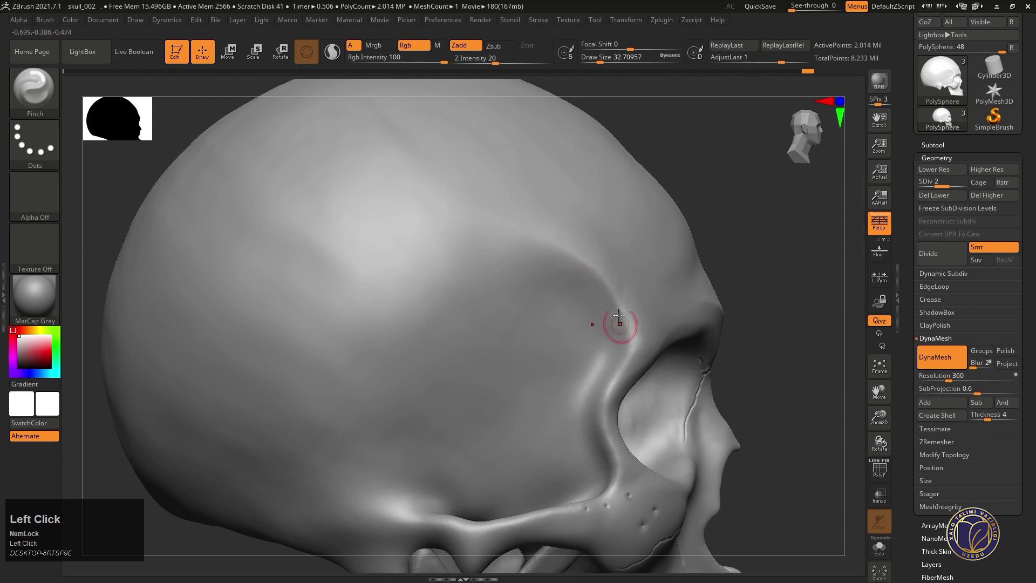
pyautogui.rightClick(594, 309)
pyautogui.rightClick(576, 299)
pyautogui.click(594, 263)
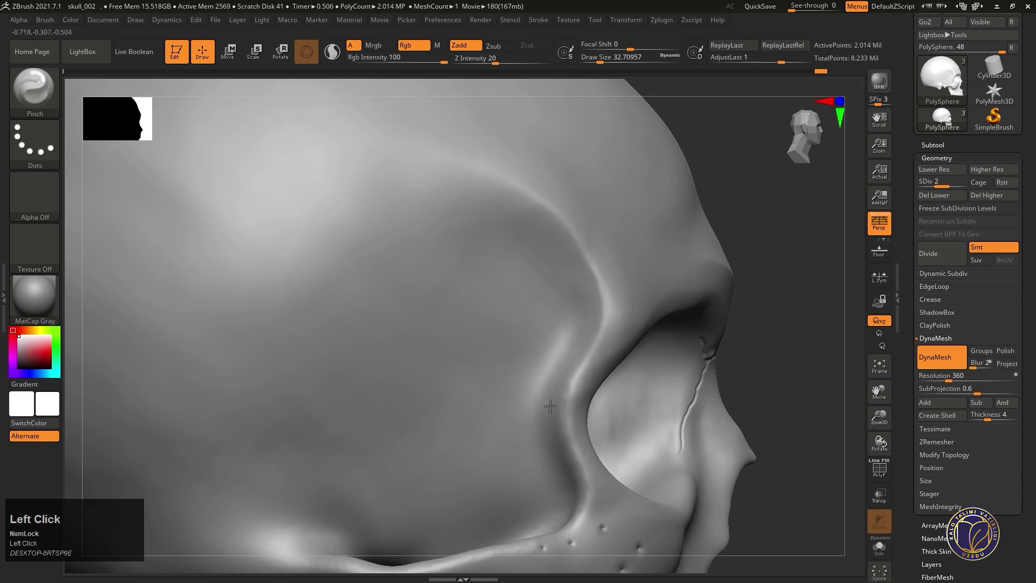
pyautogui.rightClick(577, 311)
pyautogui.rightClick(627, 229)
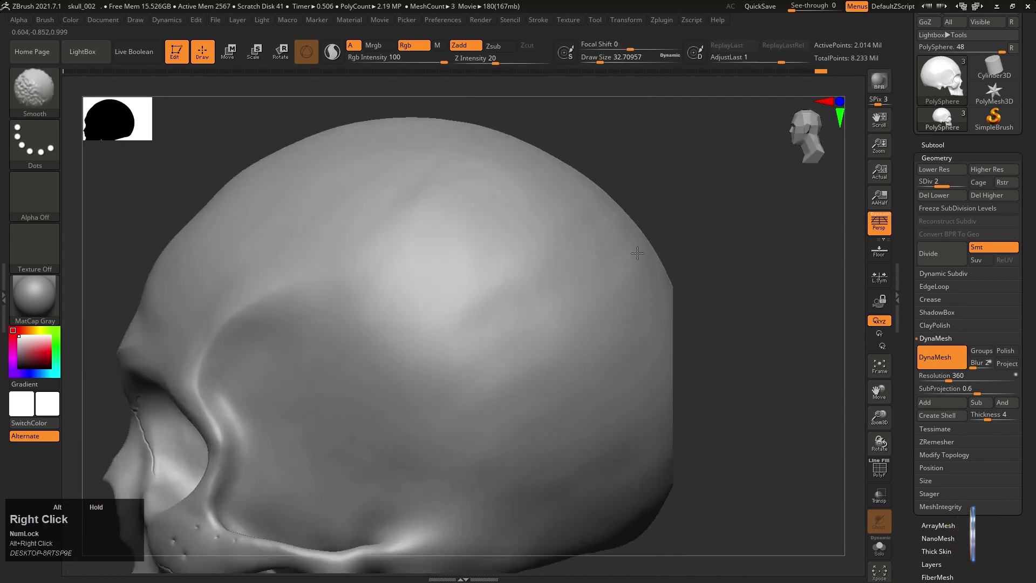
# - Smooth along the temporal line with Shift and frame the whole skull in view
pyautogui.rightClick(545, 223)
pyautogui.click(513, 271)
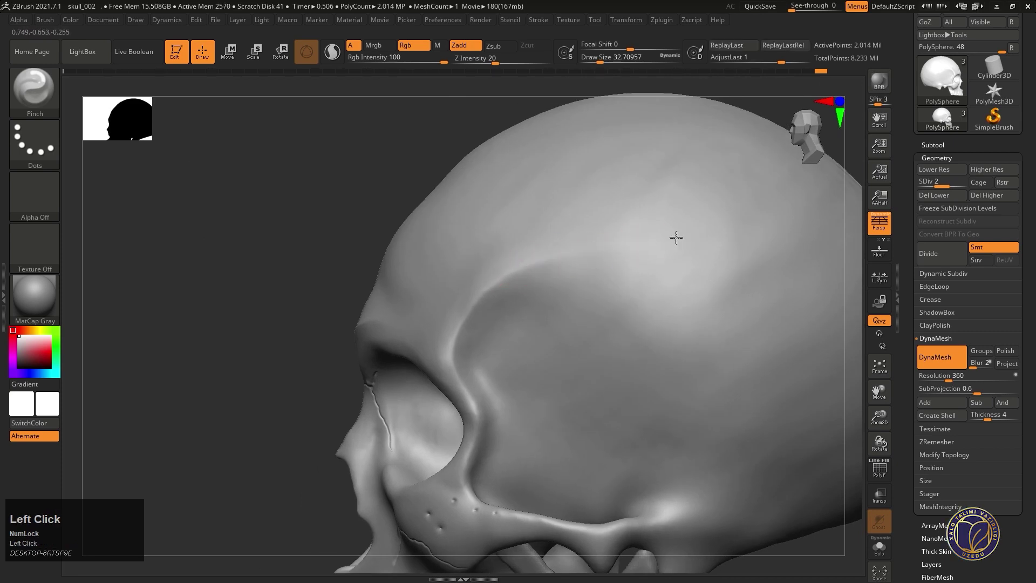
pyautogui.rightClick(614, 252)
pyautogui.click(537, 260)
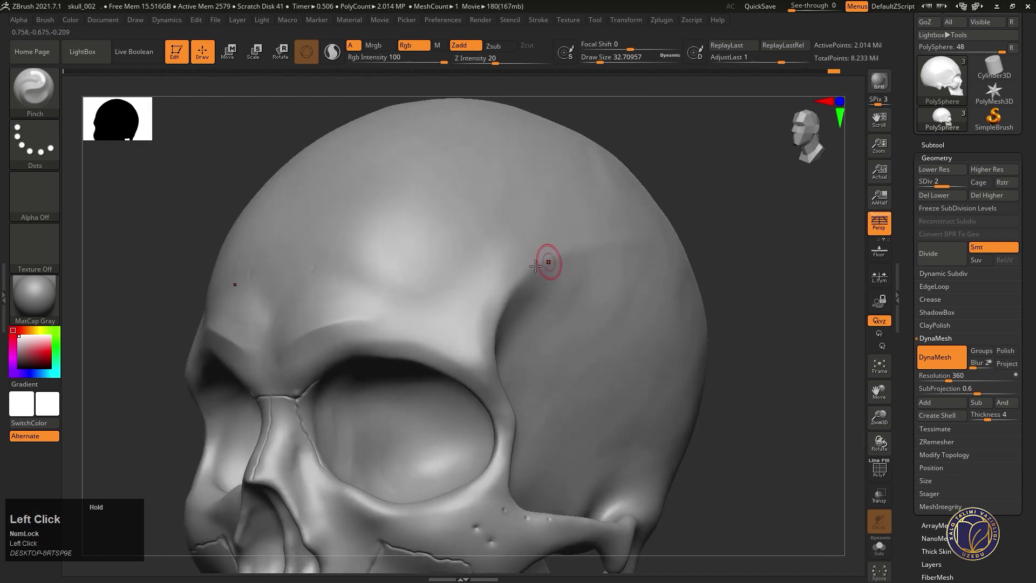
pyautogui.rightClick(606, 228)
pyautogui.press('space')
pyautogui.rightClick(594, 204)
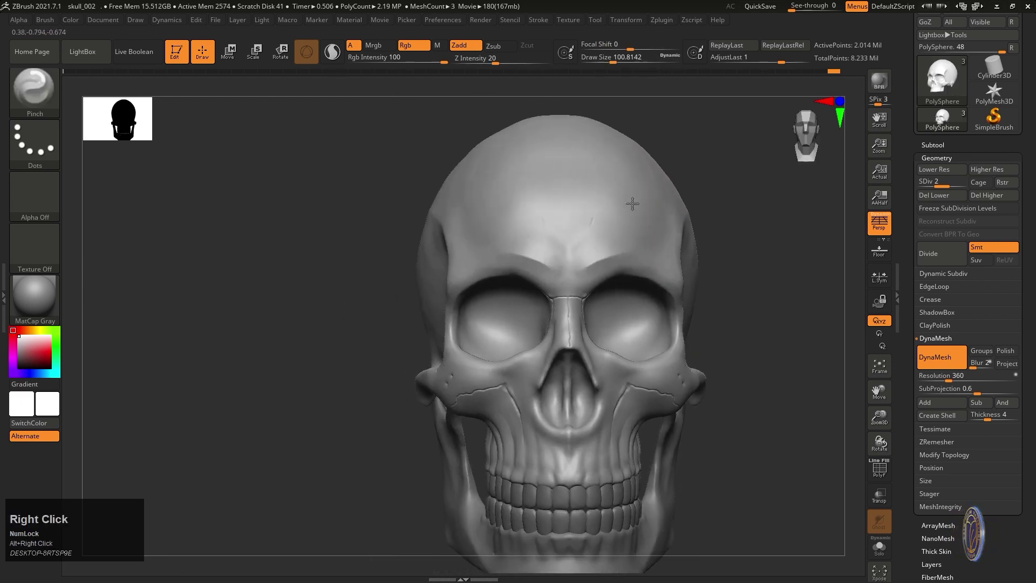
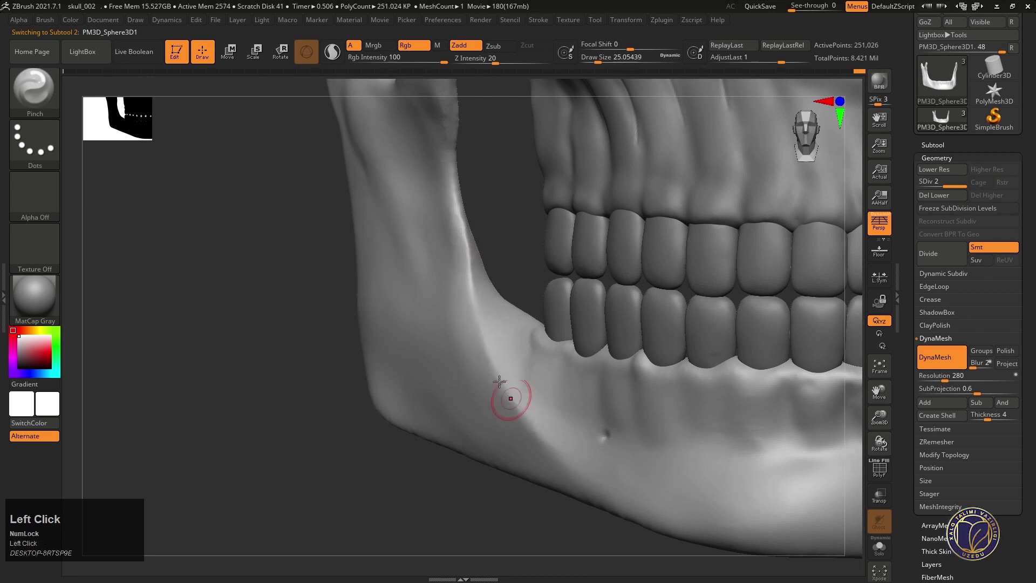
# - Pinch the edge of the jaw ramus and lower mandible border crisp, viewing up toward the jaw joint
pyautogui.rightClick(511, 385)
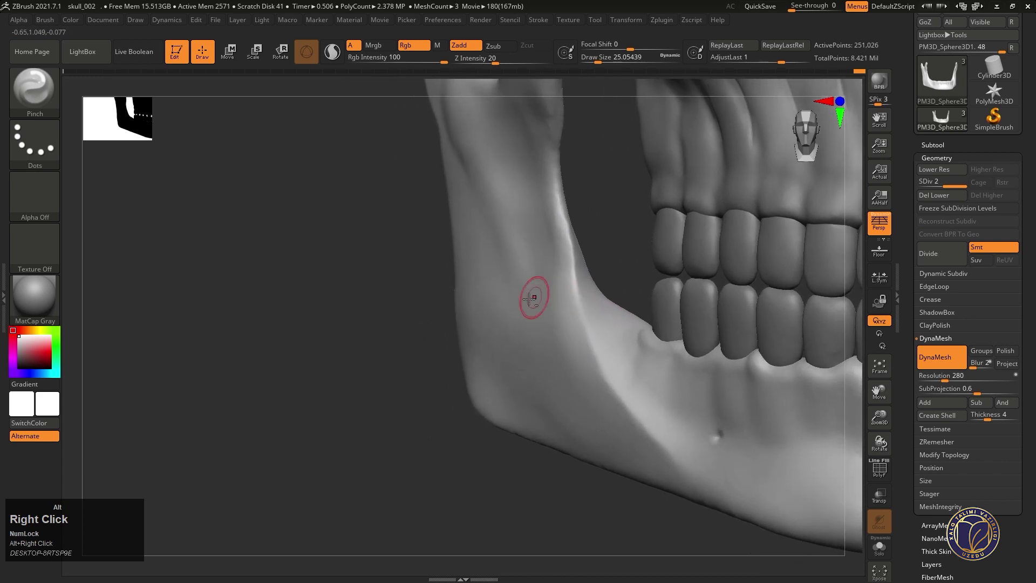
pyautogui.moveTo(556, 203); pyautogui.dragTo(563, 254)
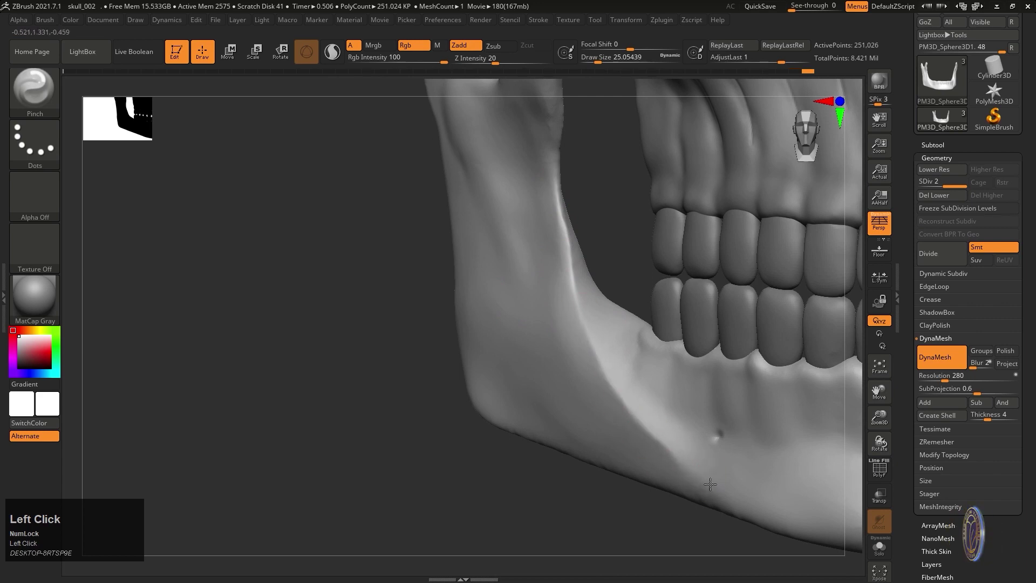
pyautogui.rightClick(647, 382)
pyautogui.rightClick(640, 339)
pyautogui.click(688, 339)
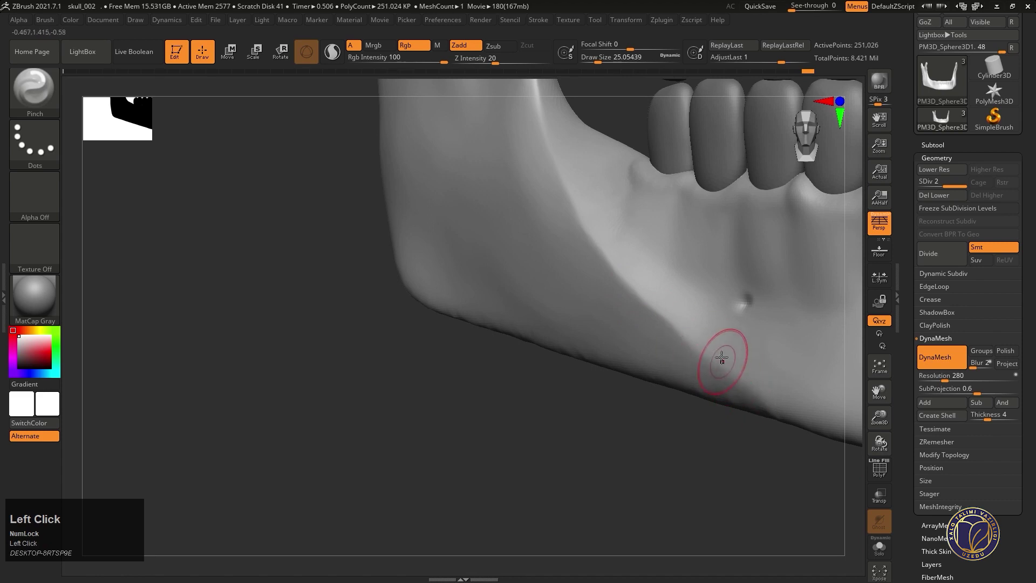
pyautogui.click(735, 369)
pyautogui.rightClick(685, 314)
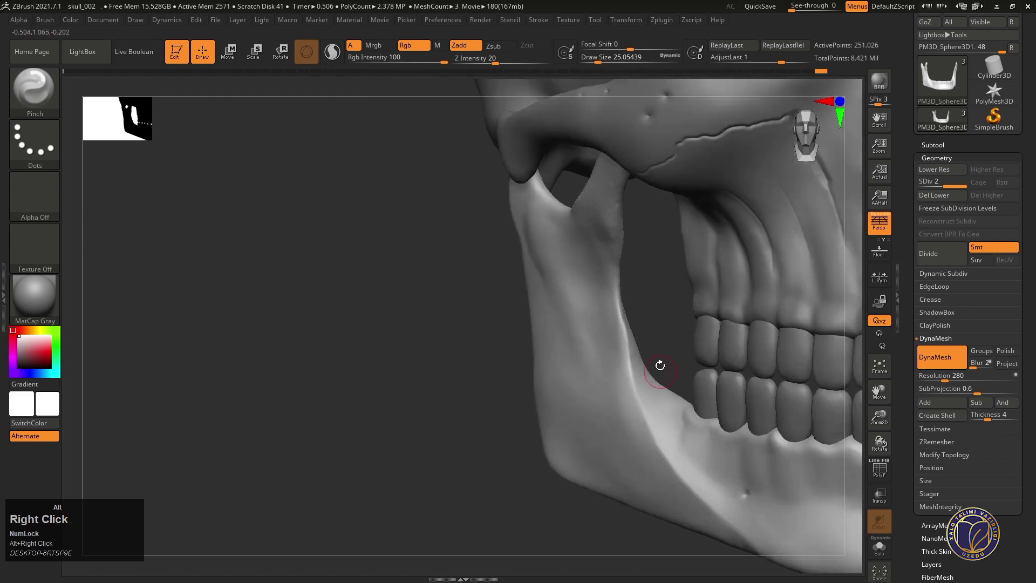
pyautogui.rightClick(690, 323)
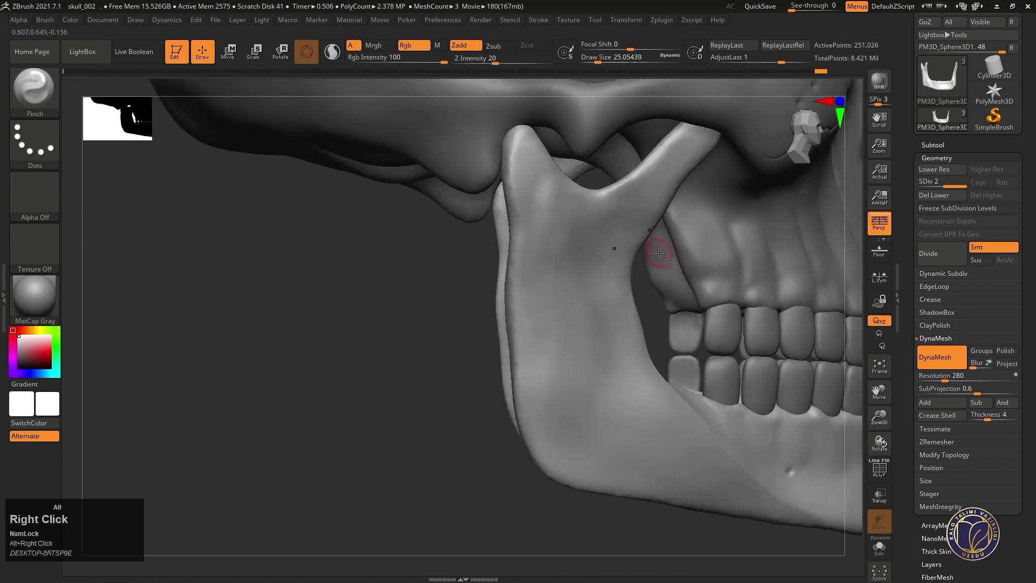
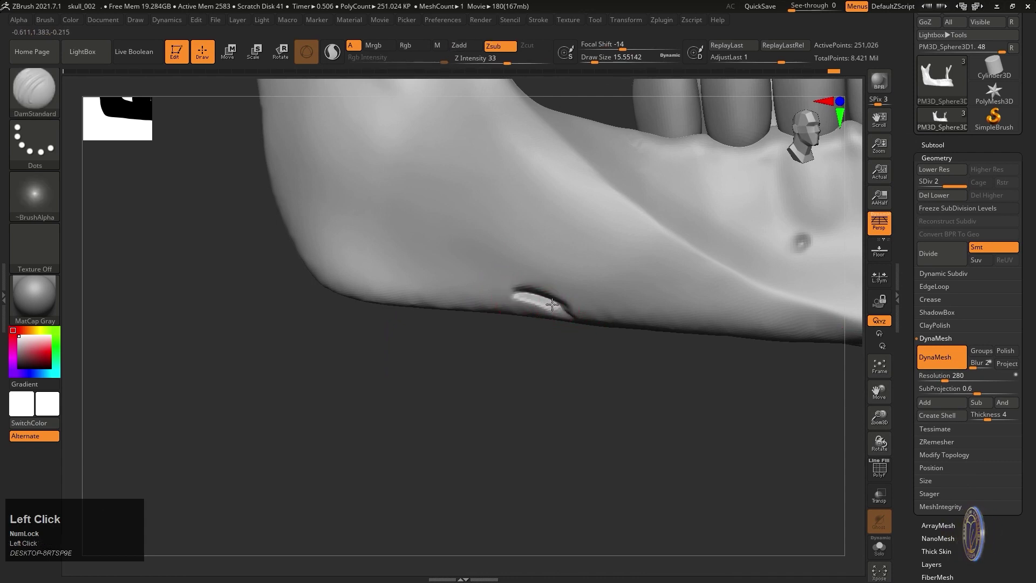
# - Shift-smooth the gouge on the jaw's lower edge until it blends into the bone, then pull back to check
pyautogui.click(555, 305)
pyautogui.moveTo(505, 297); pyautogui.dragTo(514, 280)
pyautogui.moveTo(505, 267); pyautogui.dragTo(618, 353)
pyautogui.click(619, 352)
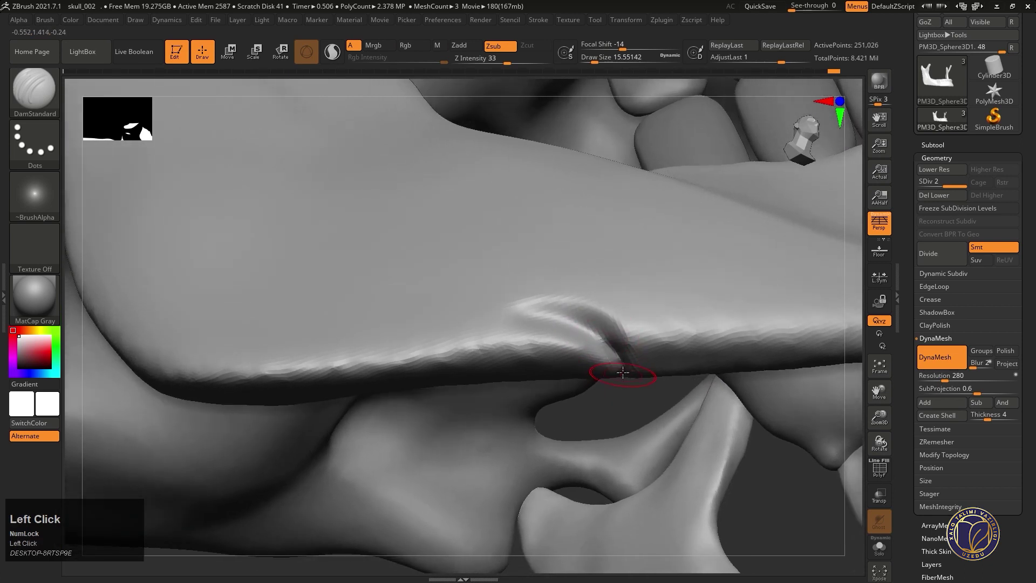
pyautogui.moveTo(547, 338); pyautogui.dragTo(542, 330)
pyautogui.rightClick(542, 329)
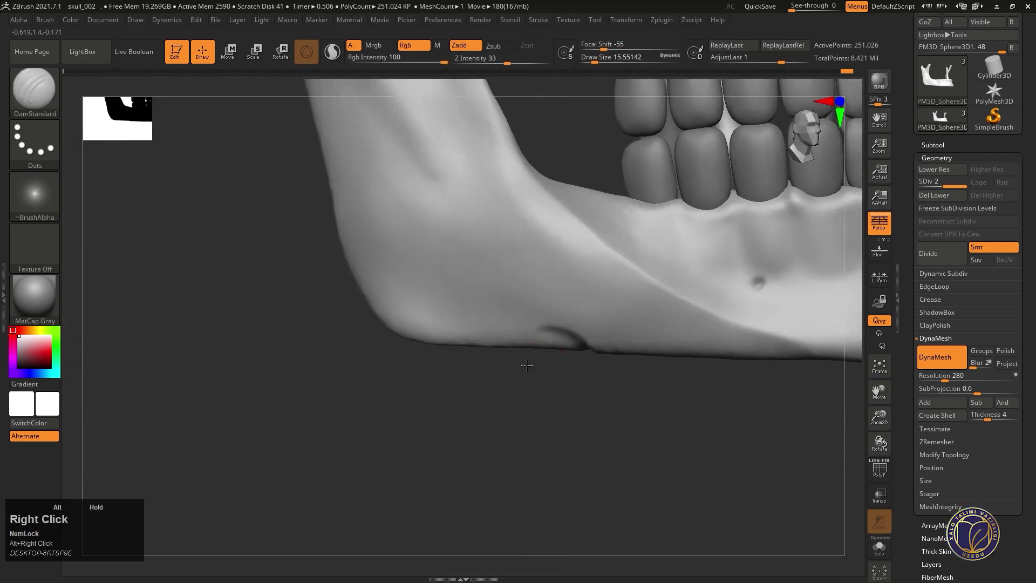
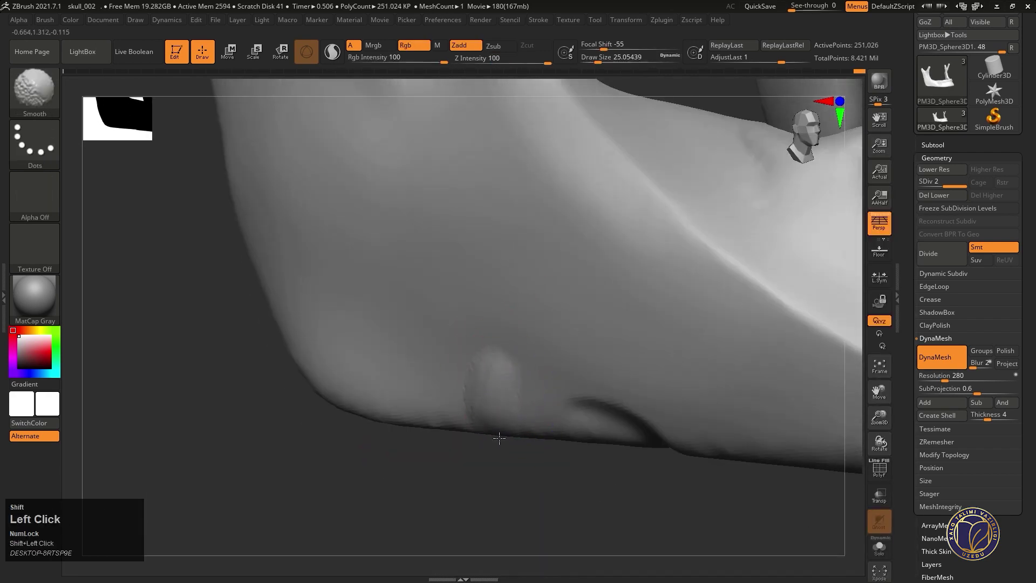
pyautogui.click(494, 415)
pyautogui.rightClick(529, 366)
pyautogui.rightClick(528, 331)
pyautogui.rightClick(525, 330)
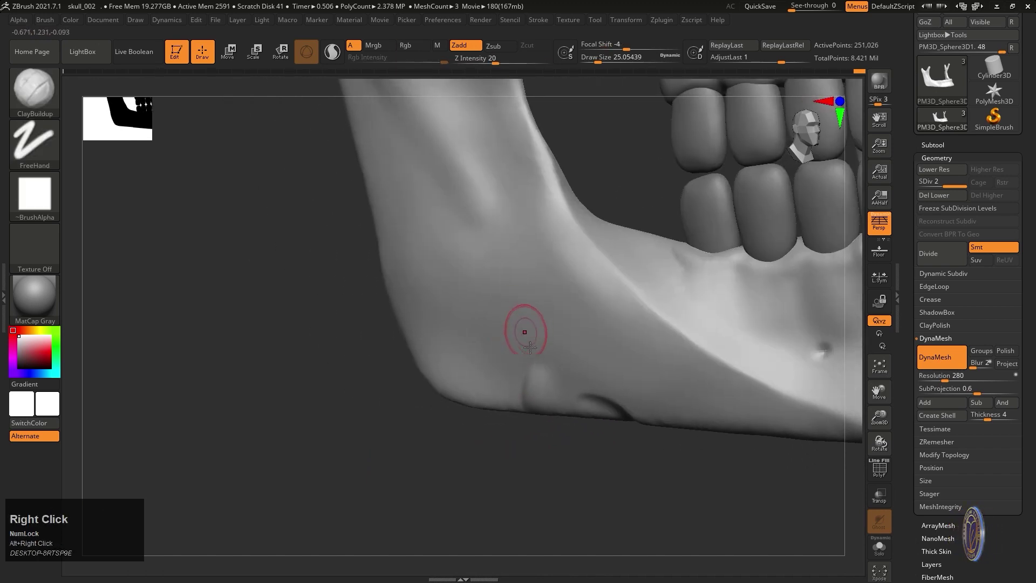
# - Switch to ClayBuildup with FreeHand stroke and a larger Draw Size and start adding clay to the jaw corner
pyautogui.click(533, 339)
pyautogui.click(535, 381)
pyautogui.press('shift+space')
pyautogui.click(584, 495)
pyautogui.press('space')
pyautogui.click(536, 337)
pyautogui.click(522, 374)
# - Build up a rough clay-textured patch on the jaw angle, then turn the view to the lower front teeth
pyautogui.rightClick(519, 345)
pyautogui.moveTo(565, 293); pyautogui.dragTo(494, 364)
pyautogui.click(494, 363)
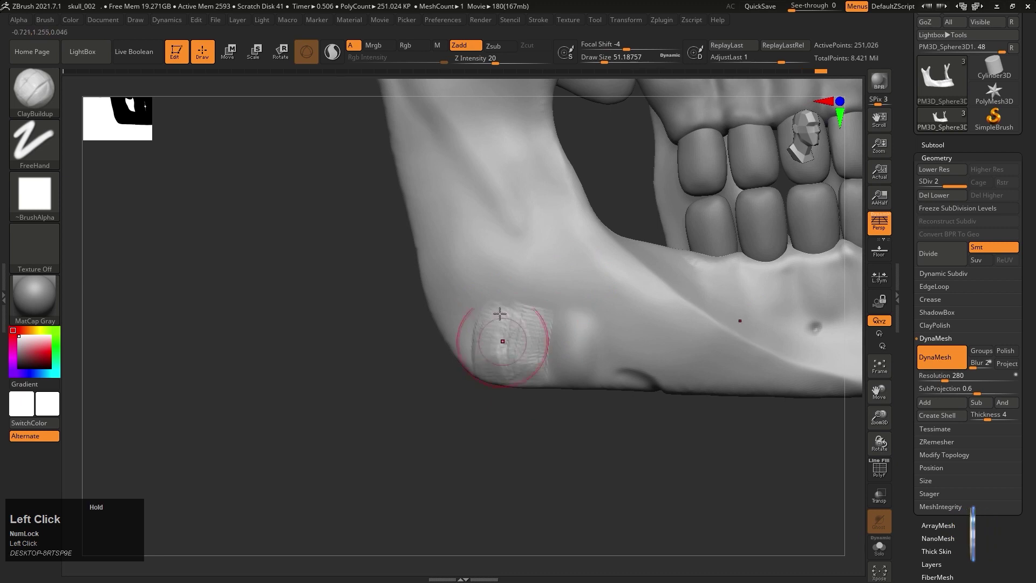
pyautogui.moveTo(508, 342); pyautogui.dragTo(498, 316)
pyautogui.rightClick(498, 316)
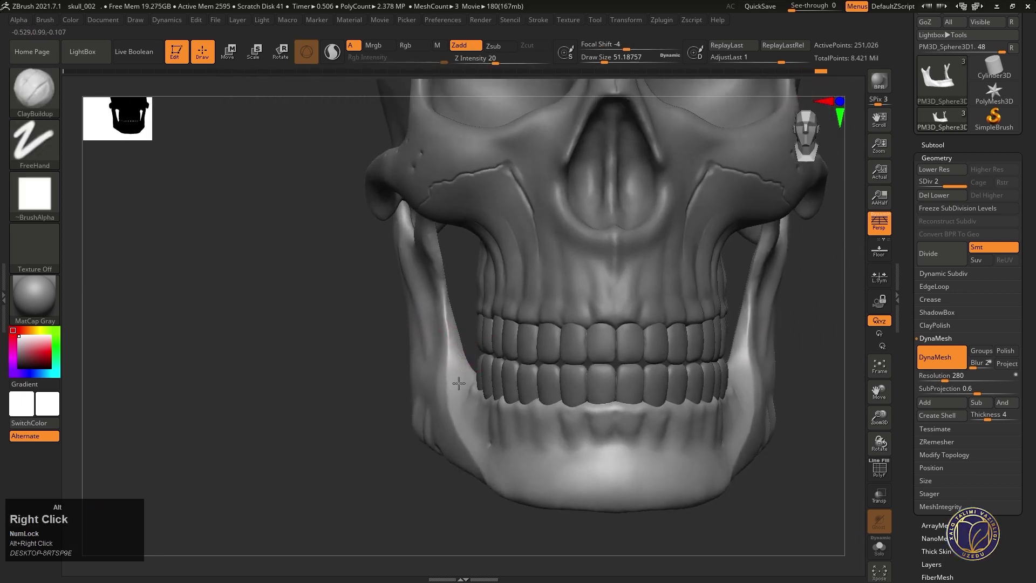
pyautogui.rightClick(471, 371)
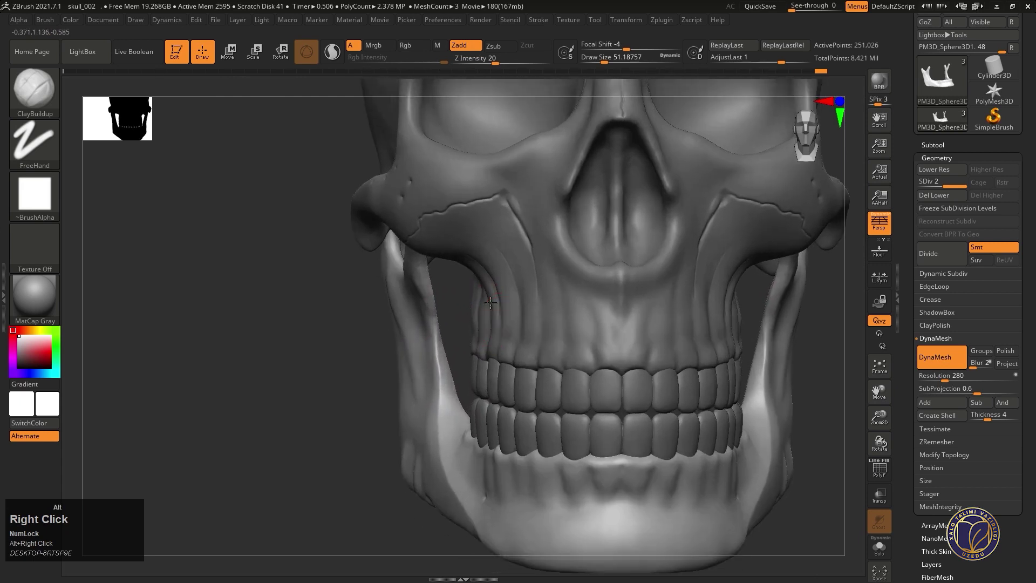
pyautogui.rightClick(515, 315)
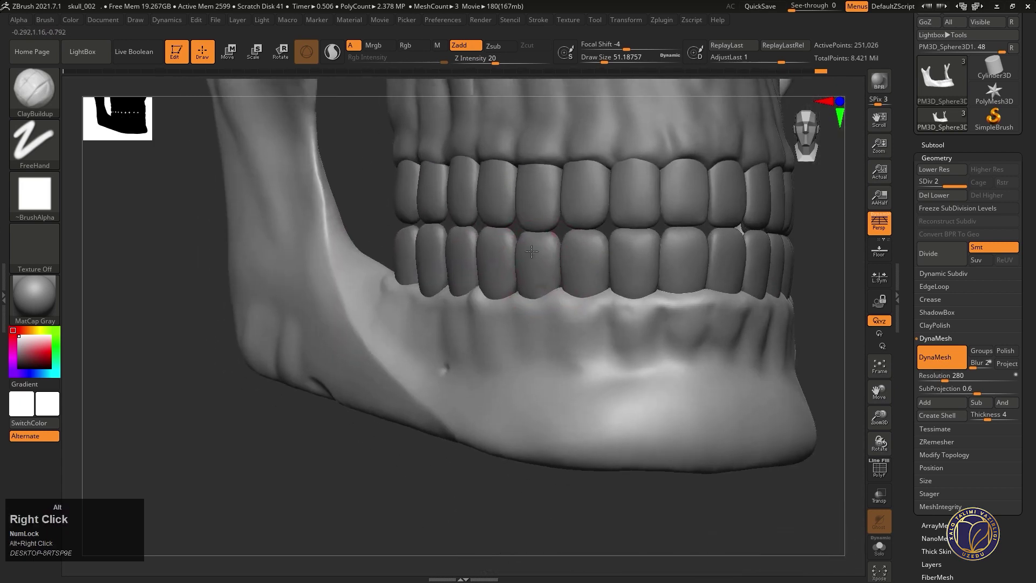
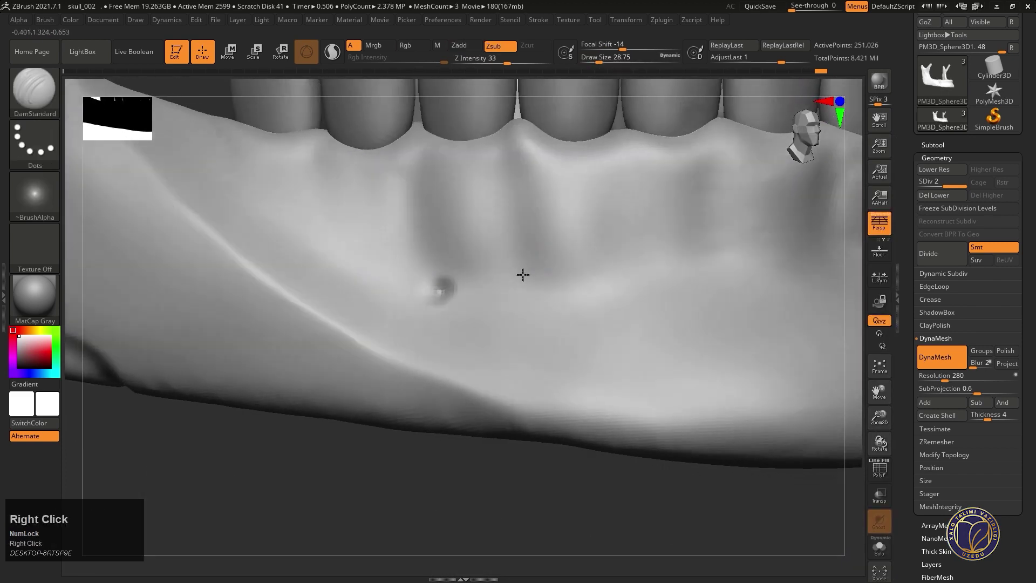
# - With DamStandard, carve the first thin cracks into the bone below the lower teeth
pyautogui.click(452, 258)
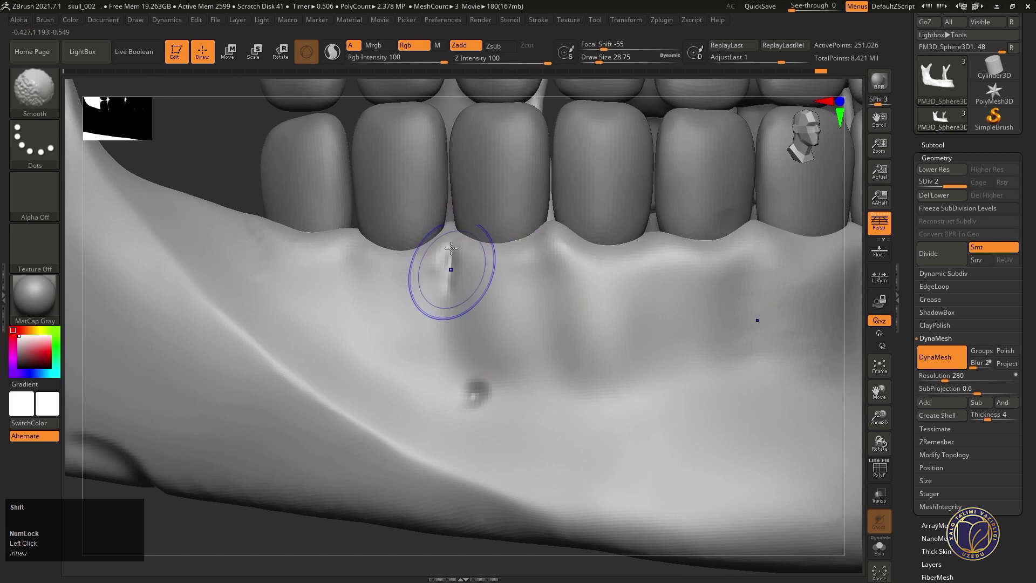
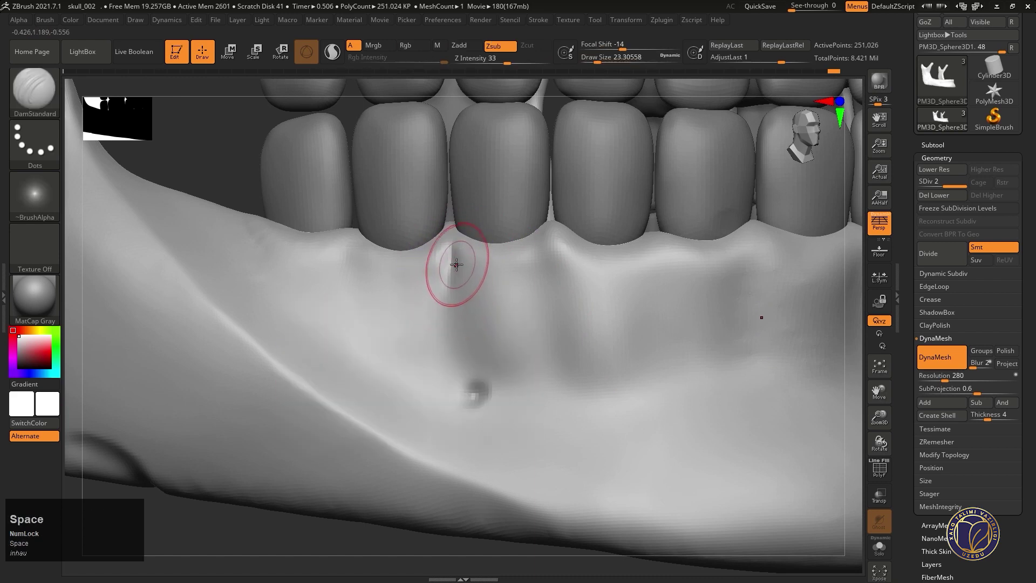
pyautogui.click(450, 272)
pyautogui.click(450, 292)
pyautogui.click(447, 274)
pyautogui.rightClick(494, 346)
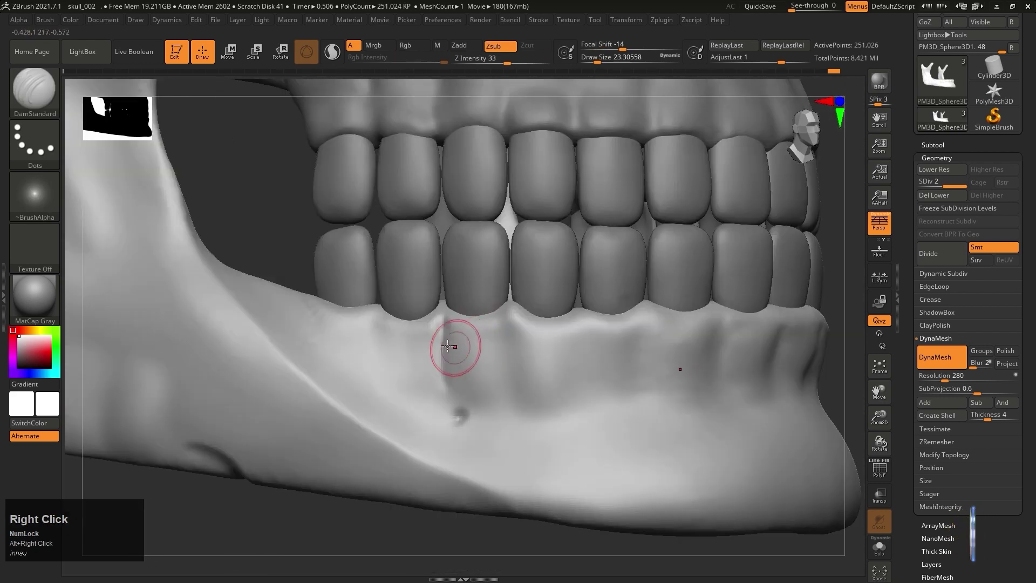
pyautogui.rightClick(465, 381)
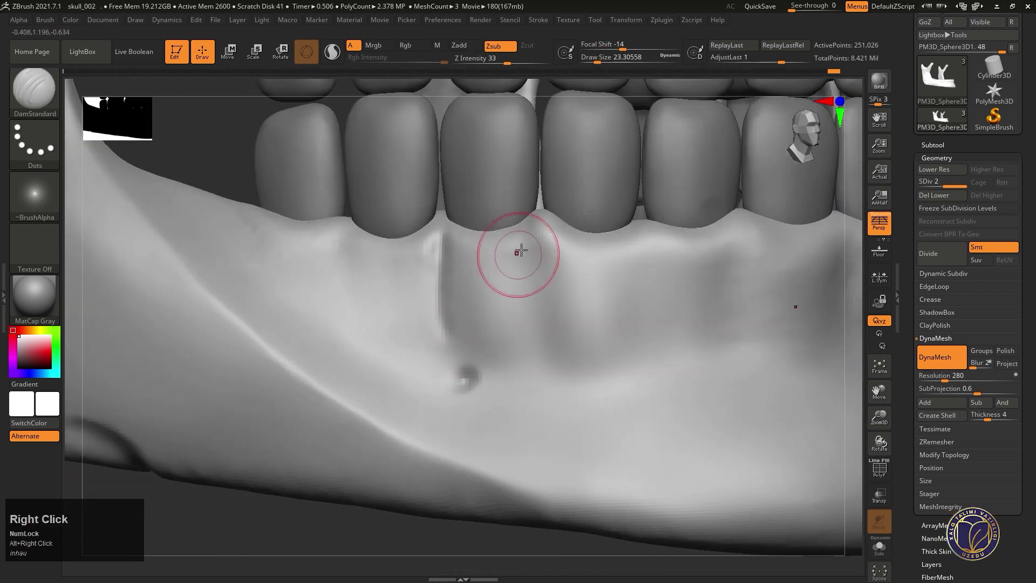
# - Carve further cracks between the lower tooth roots along the jaw and soften their edges
pyautogui.click(529, 263)
pyautogui.click(535, 356)
pyautogui.rightClick(516, 319)
pyautogui.rightClick(546, 291)
pyautogui.rightClick(551, 287)
pyautogui.click(481, 260)
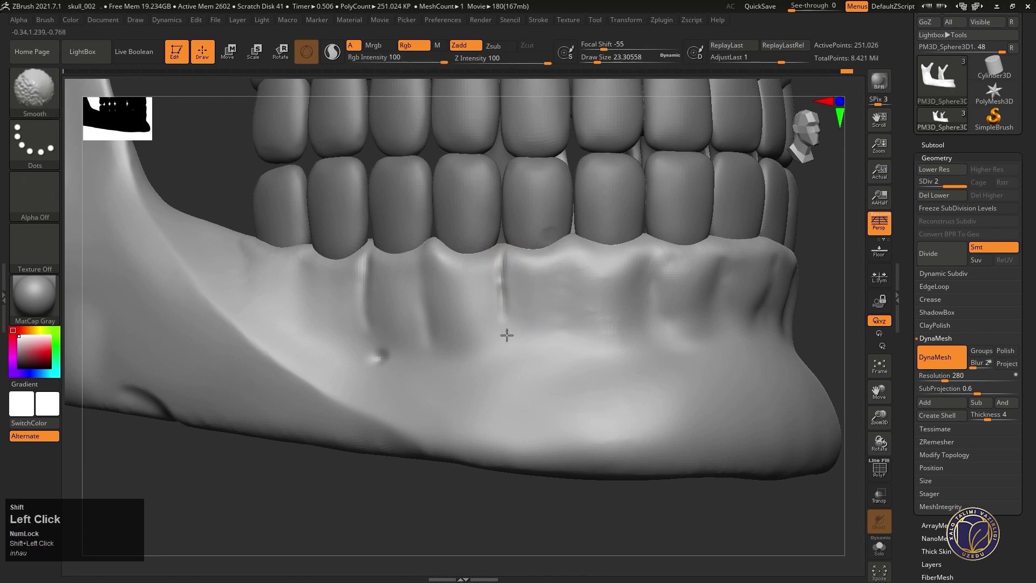
pyautogui.click(501, 335)
pyautogui.rightClick(473, 323)
pyautogui.moveTo(510, 279); pyautogui.dragTo(512, 265)
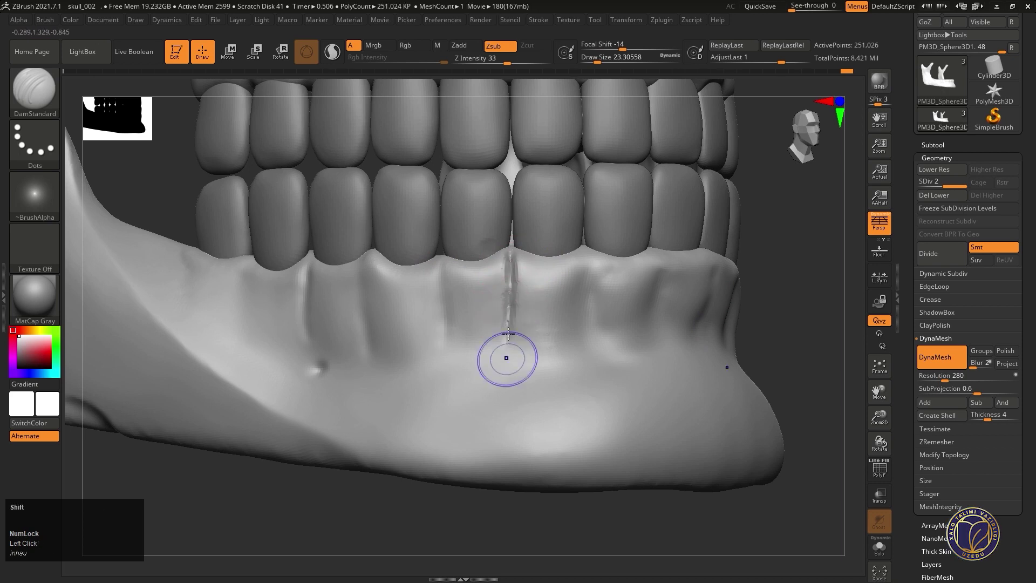
pyautogui.click(509, 278)
# - Cut cracks below the front lower teeth and smooth them, moving in on the front gums
pyautogui.rightClick(502, 326)
pyautogui.rightClick(536, 301)
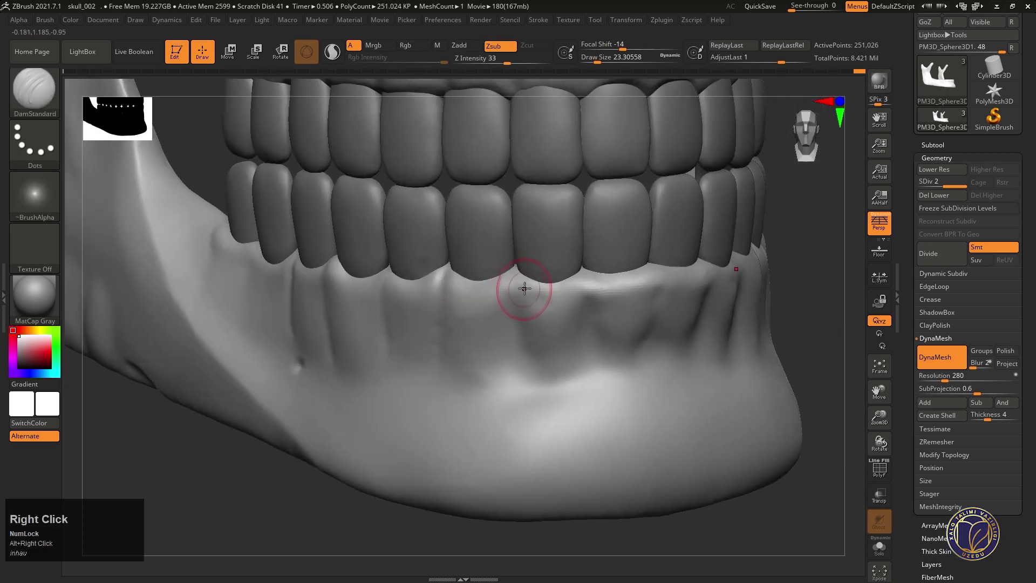
pyautogui.click(520, 284)
pyautogui.click(516, 264)
pyautogui.rightClick(526, 315)
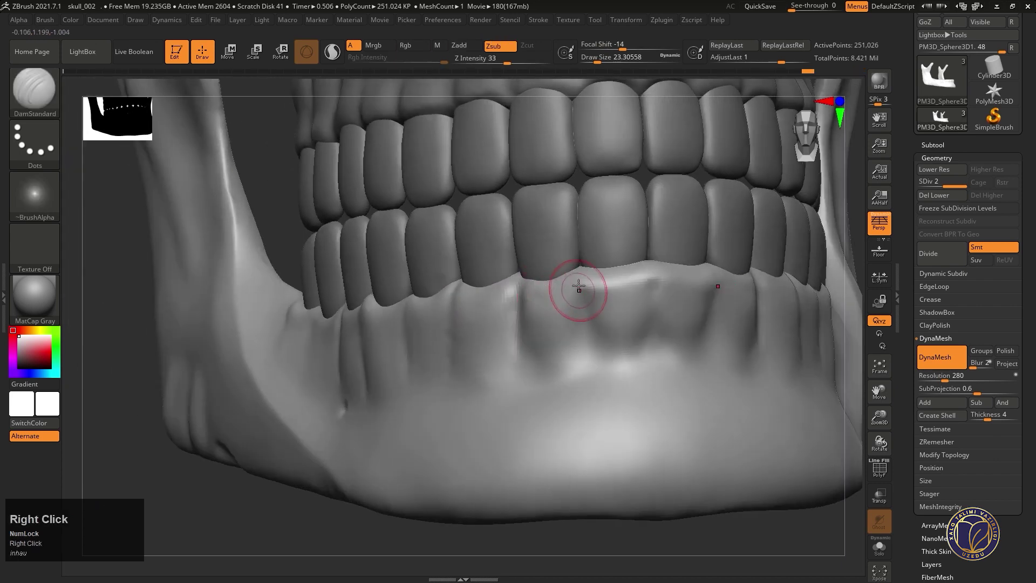
pyautogui.click(580, 281)
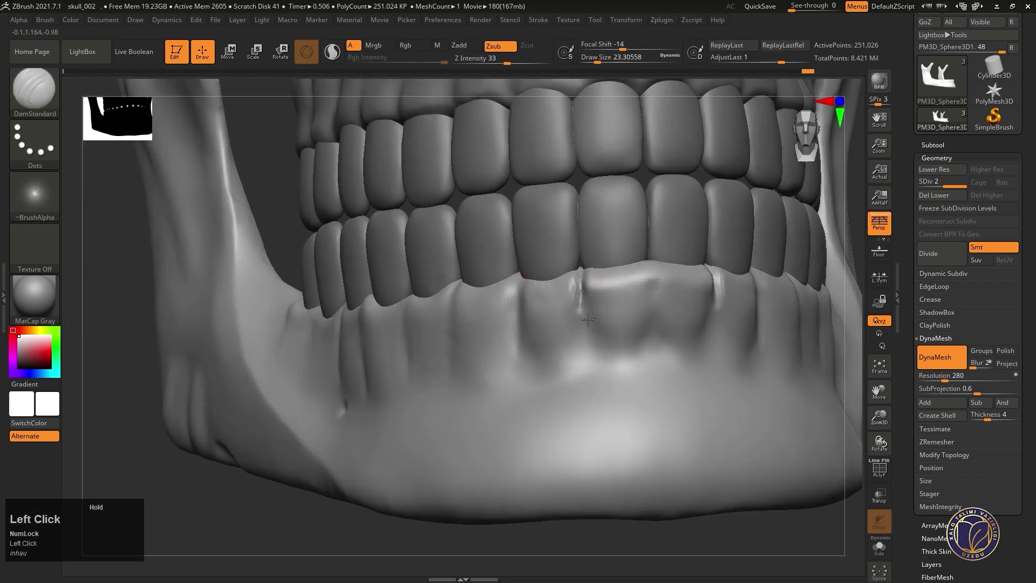
pyautogui.click(580, 297)
pyautogui.rightClick(587, 309)
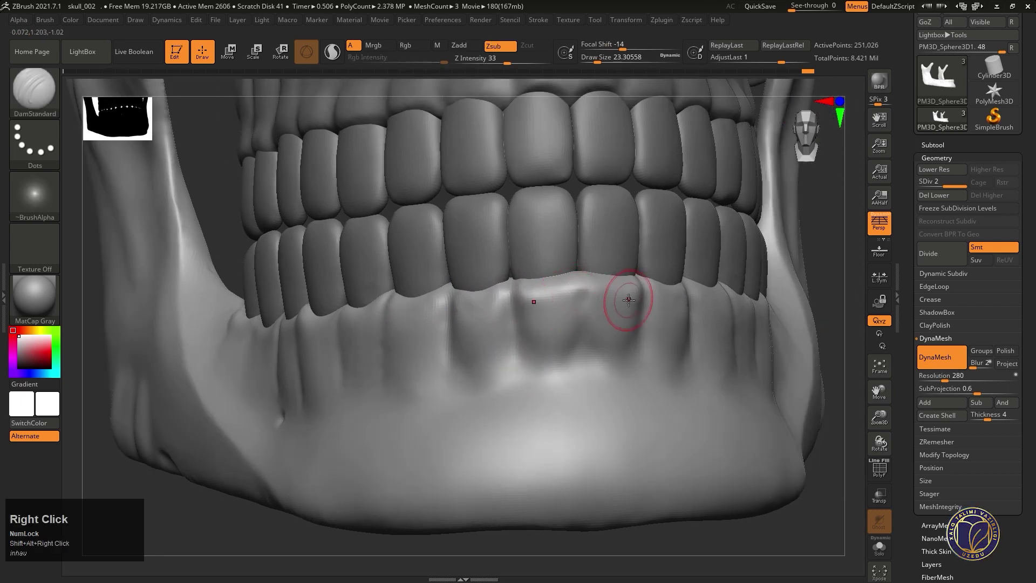
pyautogui.rightClick(615, 305)
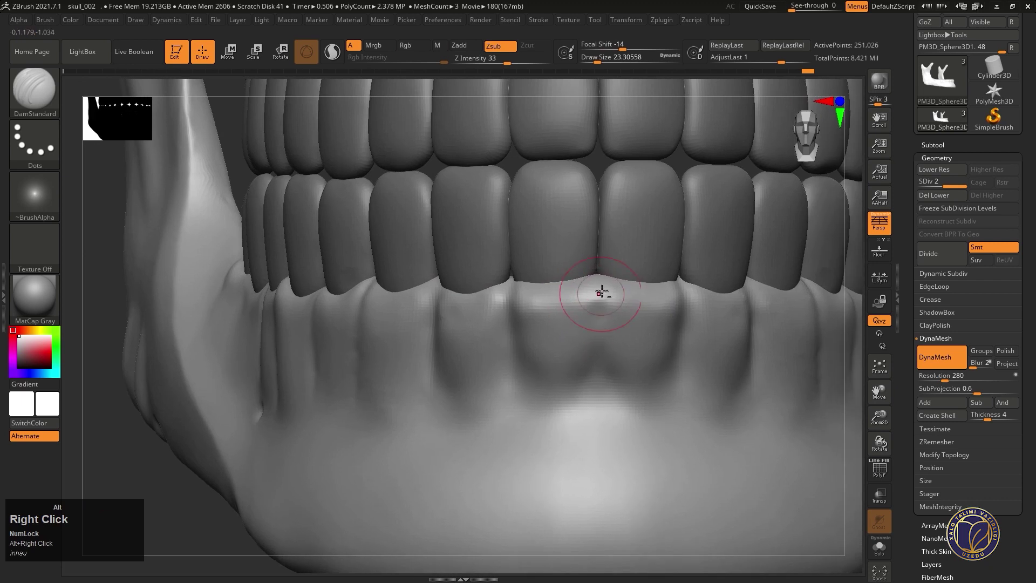
# - Deepen a crack between the front lower roots, then Alt-select the upper skull subtool
pyautogui.click(599, 271)
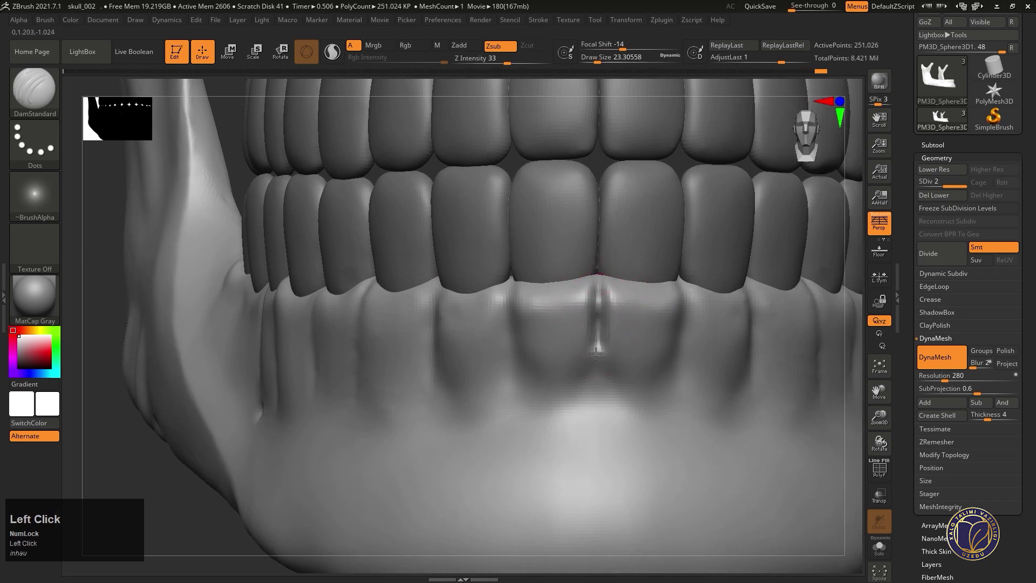
pyautogui.click(600, 312)
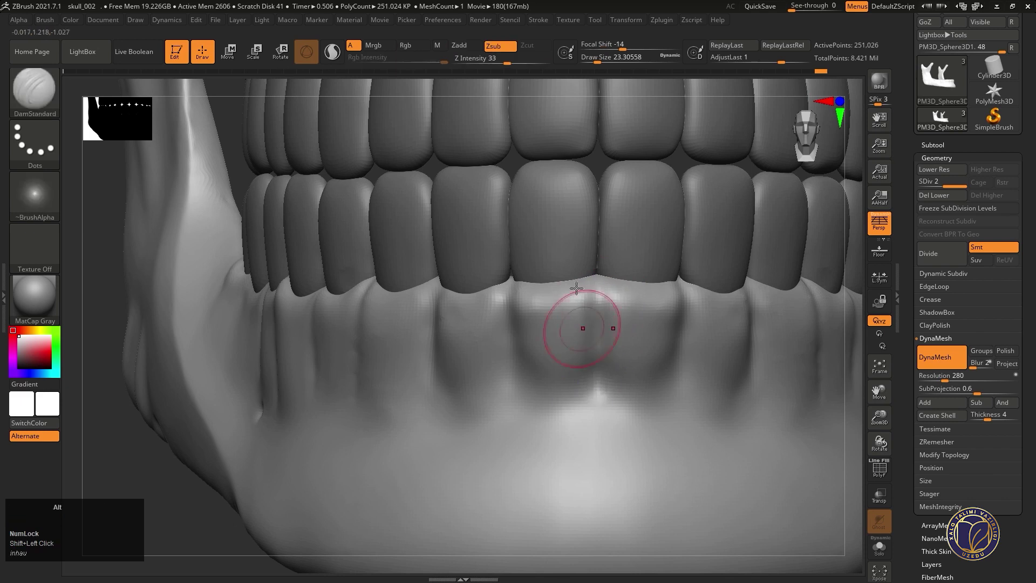
pyautogui.rightClick(591, 310)
pyautogui.rightClick(552, 294)
pyautogui.rightClick(567, 339)
pyautogui.click(612, 171)
pyautogui.rightClick(584, 268)
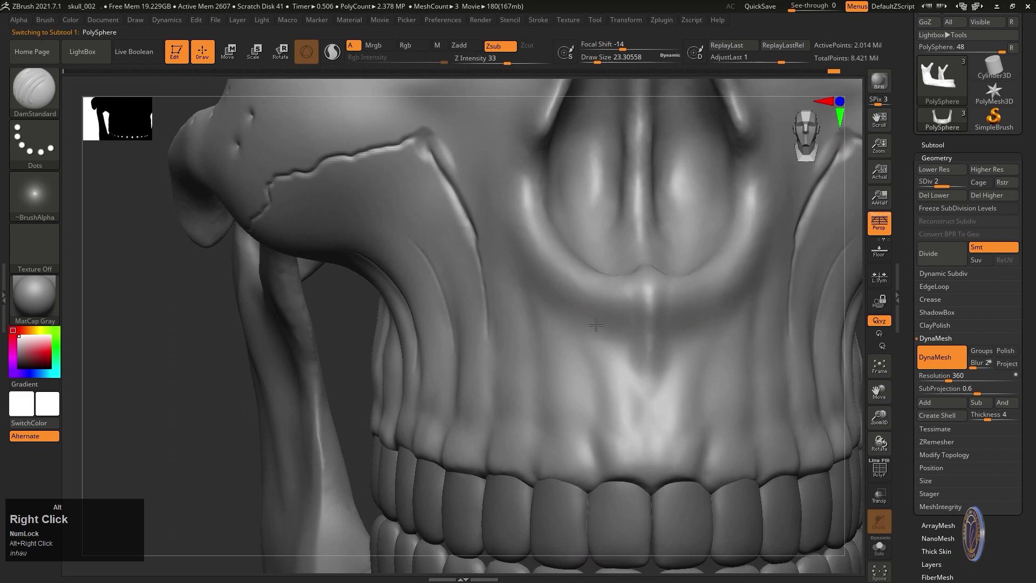
# - Soften the upper jaw bone and carve thin cracks above the front upper teeth with DamStandard
pyautogui.rightClick(580, 310)
pyautogui.click(541, 243)
pyautogui.click(552, 347)
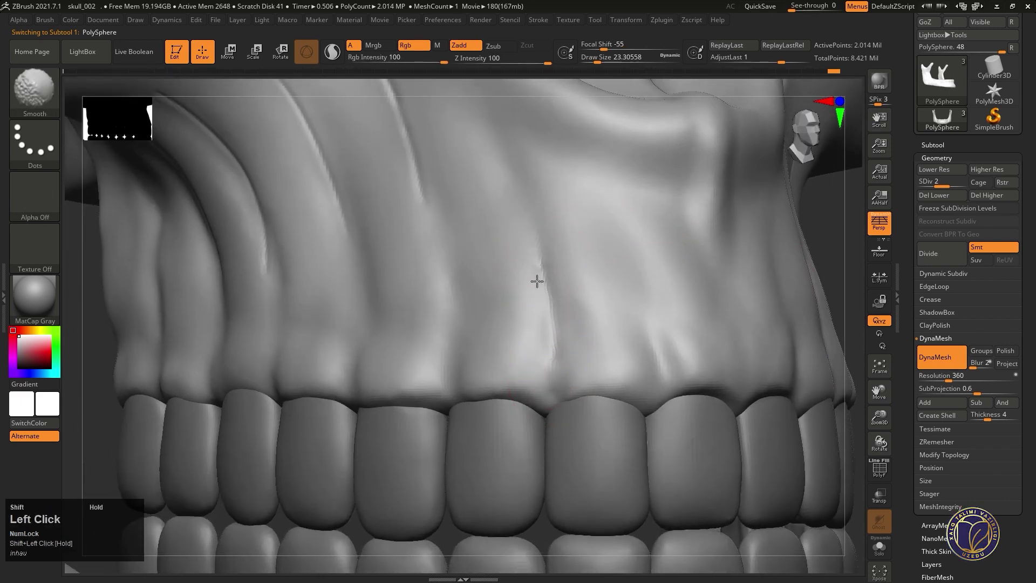
pyautogui.rightClick(566, 300)
pyautogui.click(577, 279)
pyautogui.rightClick(578, 268)
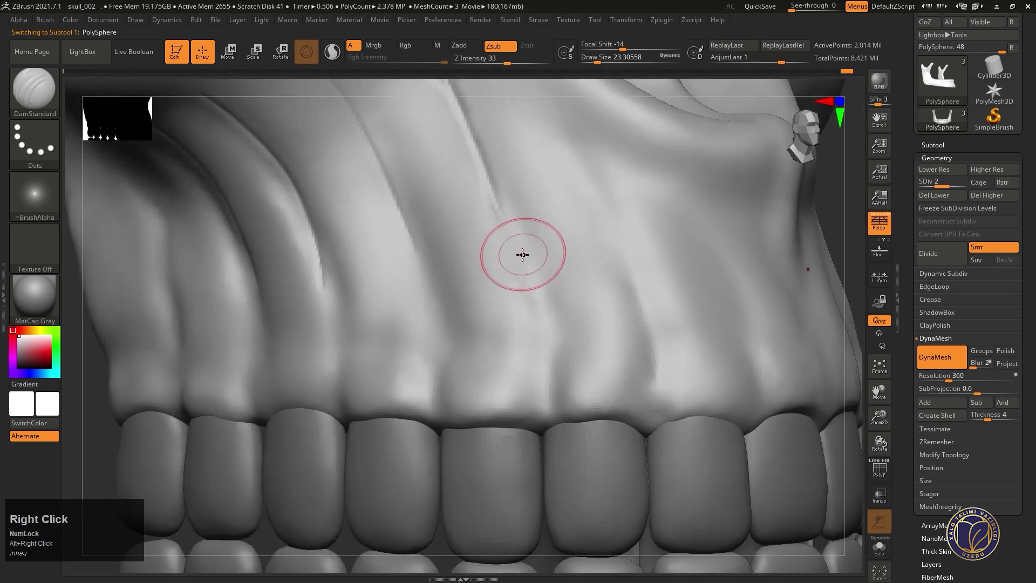
pyautogui.click(531, 264)
pyautogui.click(546, 352)
# - Carve and refine more cracks between the upper tooth roots, then Shift-smooth their edges
pyautogui.rightClick(559, 338)
pyautogui.click(539, 248)
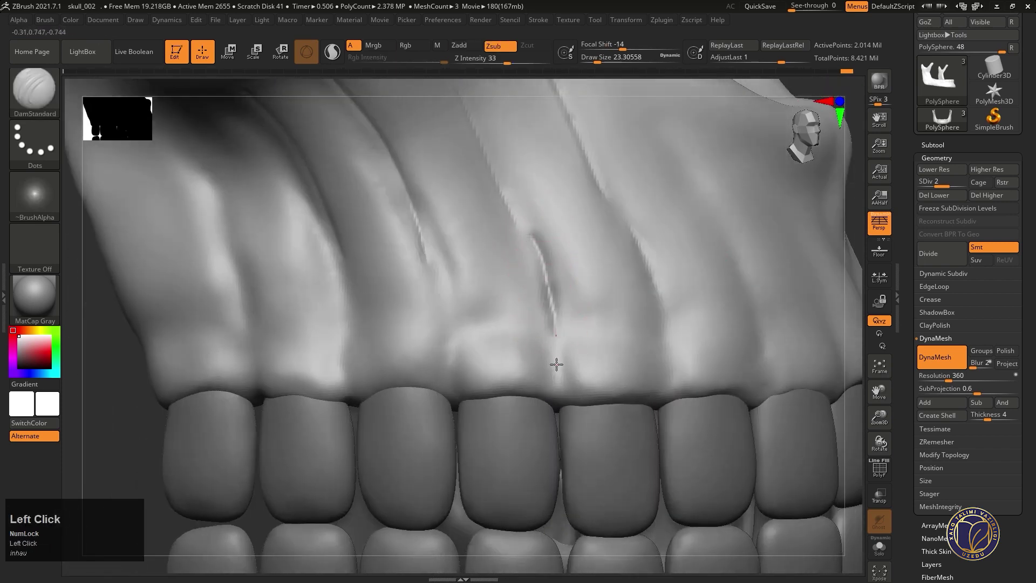
pyautogui.click(554, 313)
pyautogui.rightClick(552, 302)
pyautogui.click(504, 279)
pyautogui.click(532, 385)
pyautogui.moveTo(526, 354); pyautogui.dragTo(572, 289)
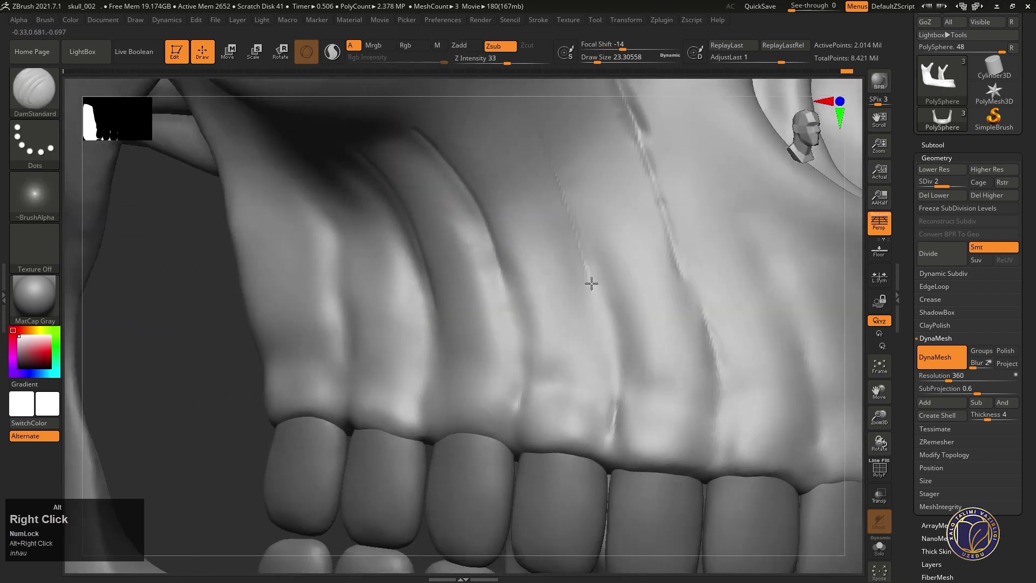
pyautogui.click(482, 304)
pyautogui.click(483, 331)
# - Orbit to the brow and carve a DamStandard crack along the eye socket's upper rim, extending it outward
pyautogui.rightClick(487, 360)
pyautogui.rightClick(482, 313)
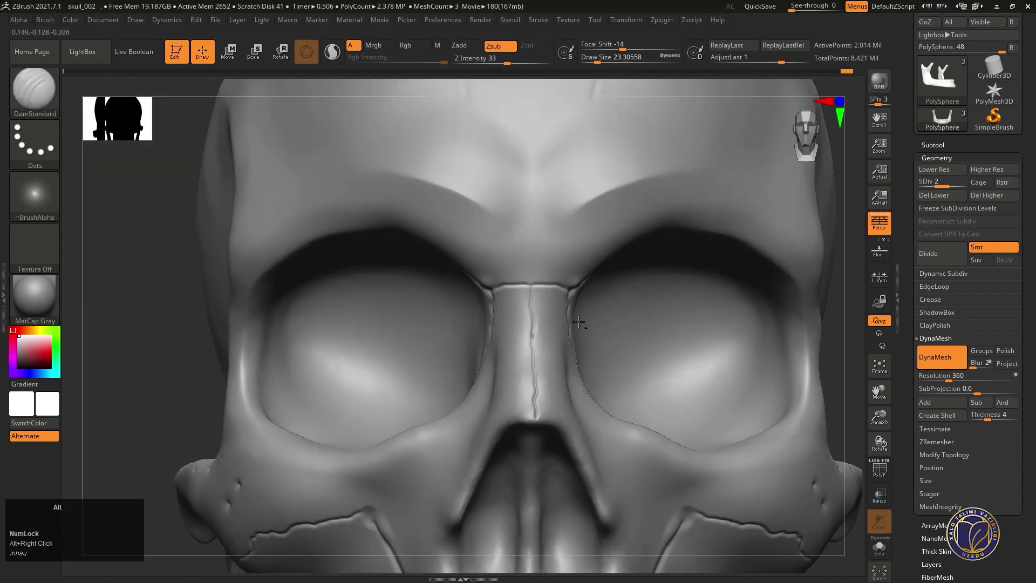
pyautogui.rightClick(576, 325)
pyautogui.rightClick(545, 332)
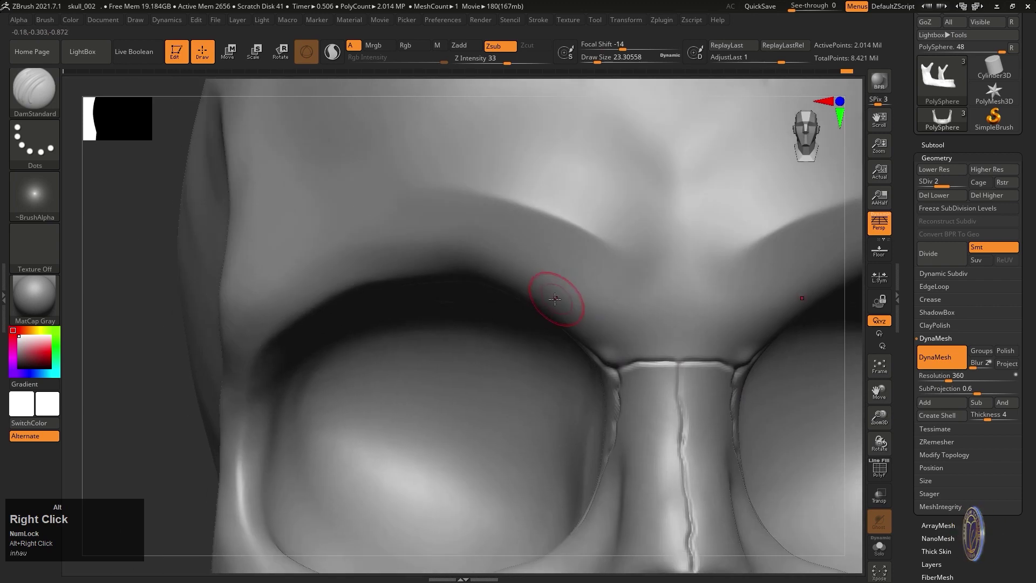
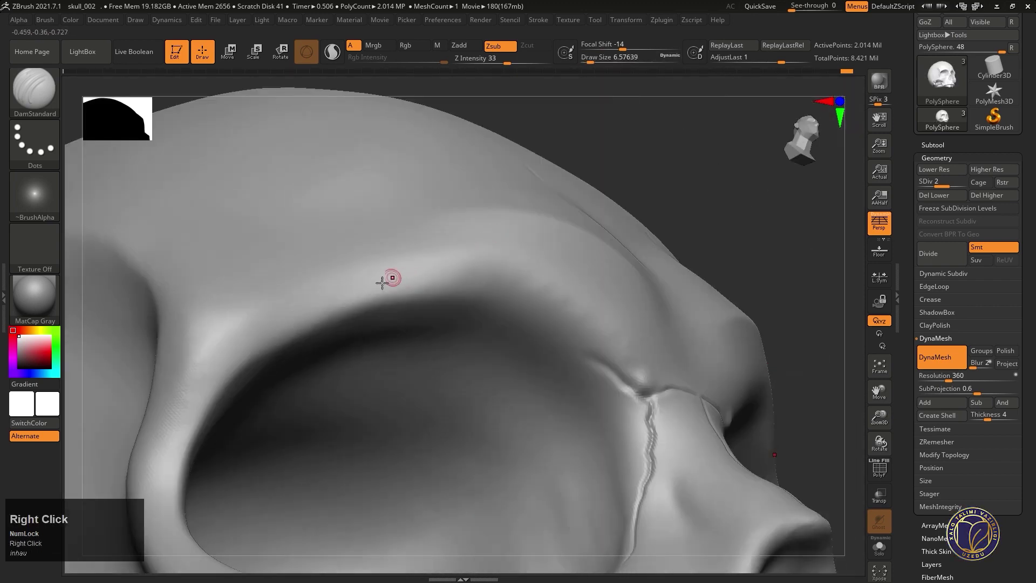
pyautogui.moveTo(365, 284); pyautogui.dragTo(592, 372)
pyautogui.rightClick(592, 372)
pyautogui.rightClick(591, 392)
pyautogui.rightClick(595, 328)
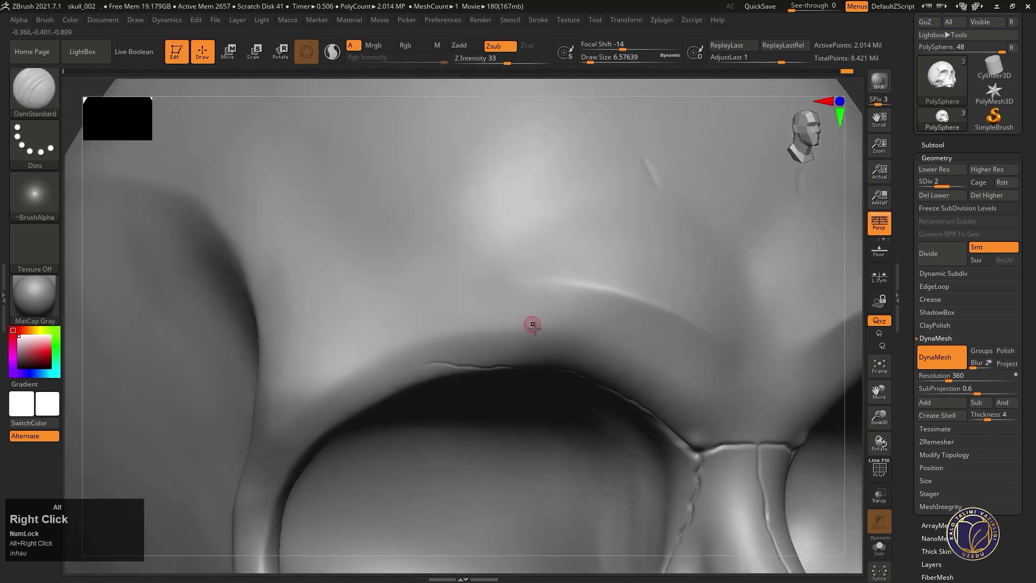
pyautogui.moveTo(585, 348); pyautogui.dragTo(591, 362)
pyautogui.rightClick(591, 363)
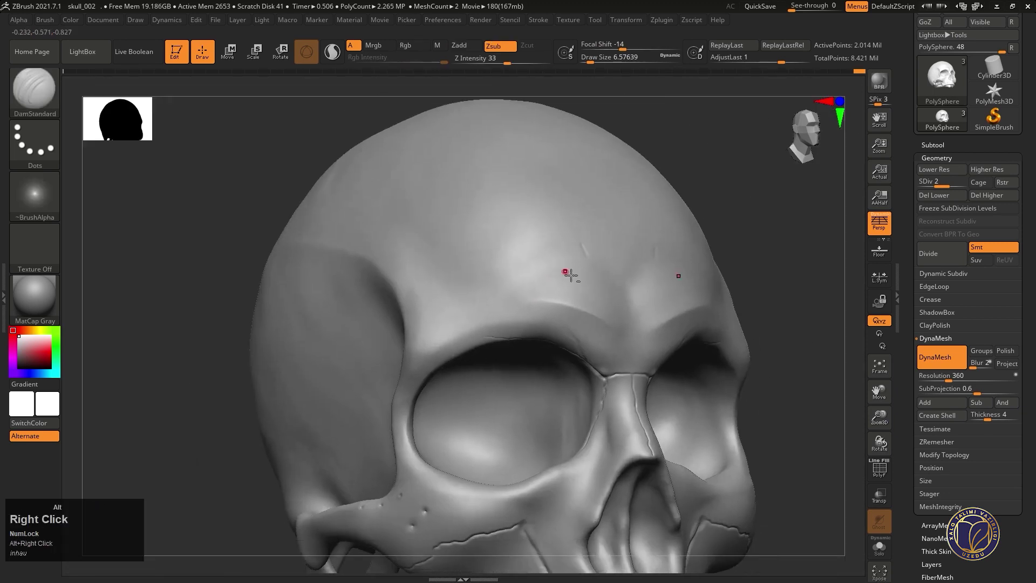
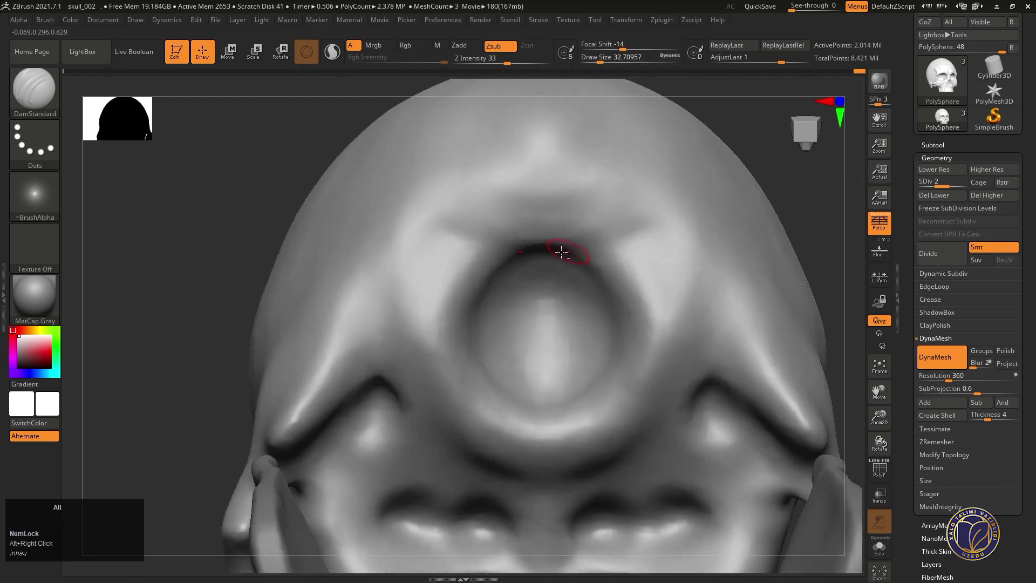
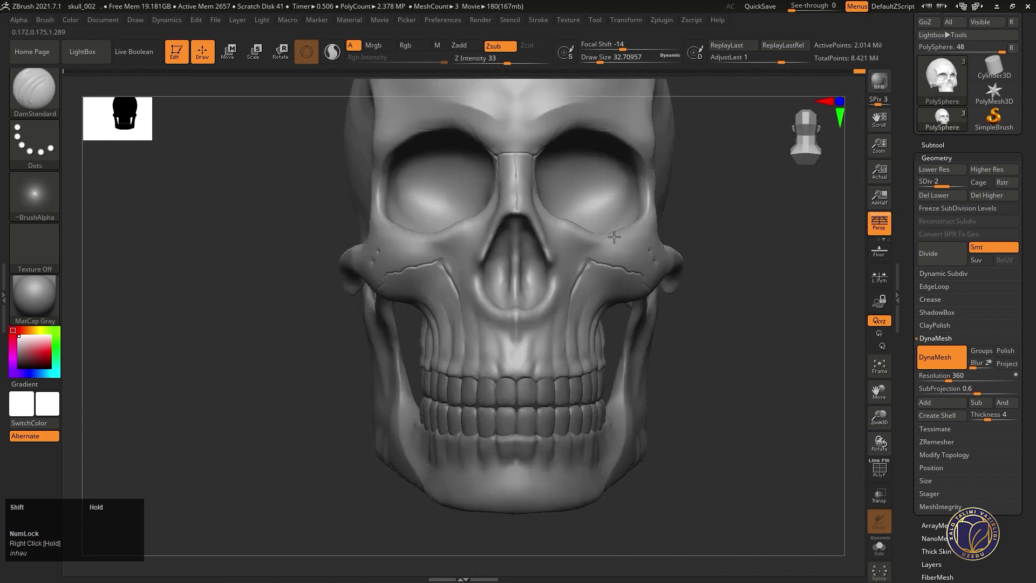
# - Orbit to the side of the skull, undoing a stray stroke, to reach the outer eye-socket rim
pyautogui.rightClick(572, 298)
pyautogui.rightClick(557, 271)
pyautogui.click(532, 266)
pyautogui.press('ctrl+z')
pyautogui.click(535, 274)
pyautogui.click(531, 335)
pyautogui.rightClick(509, 316)
pyautogui.rightClick(517, 268)
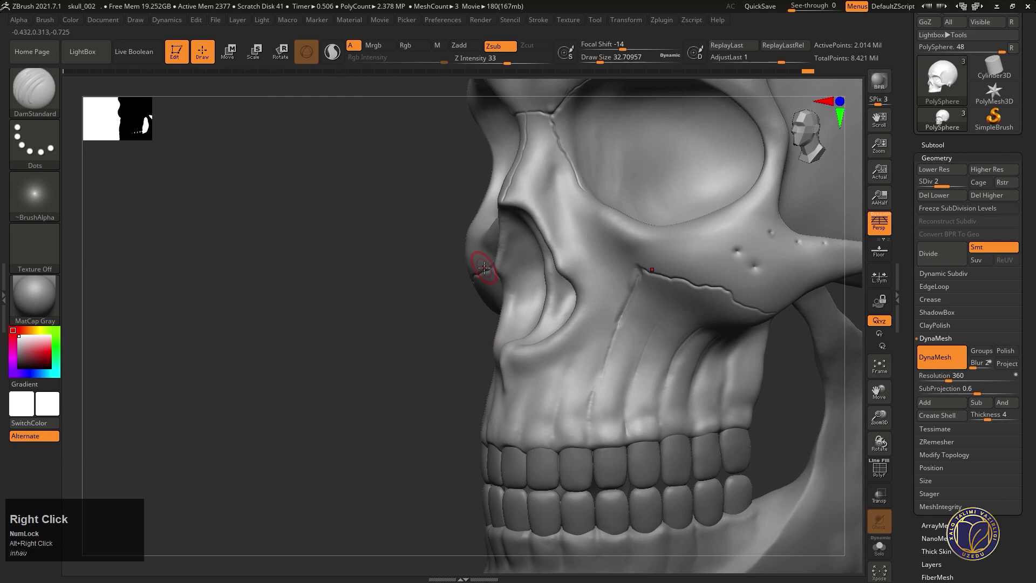
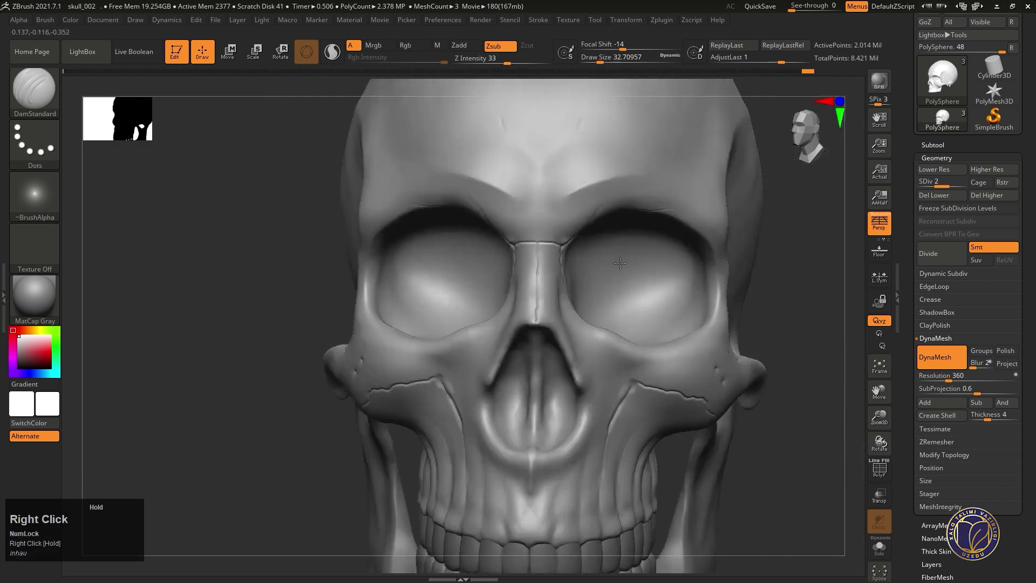
pyautogui.rightClick(645, 220)
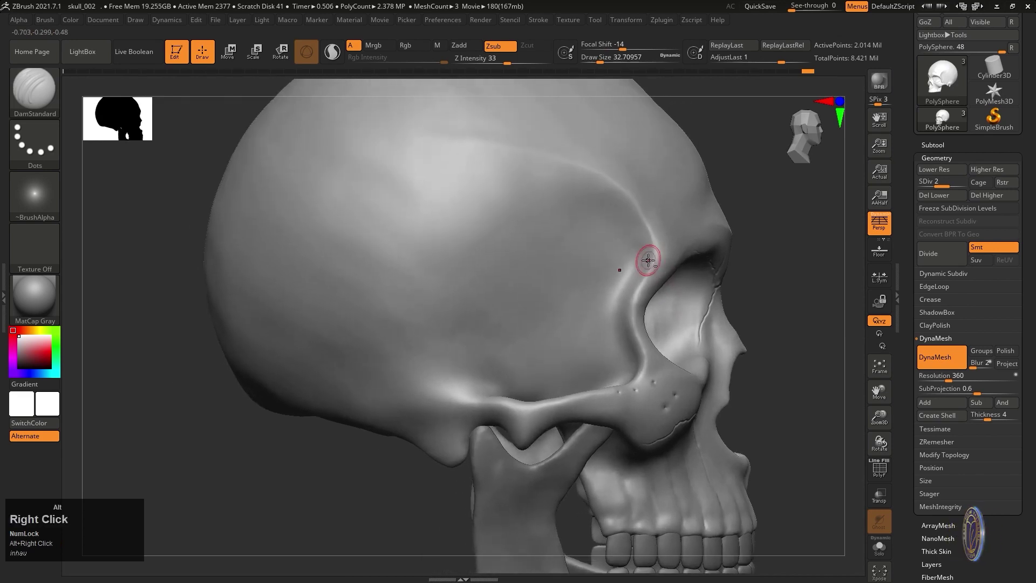
# - Carve and deepen a suture groove where the cheekbone meets the outer socket rim
pyautogui.moveTo(649, 293); pyautogui.dragTo(583, 280)
pyautogui.moveTo(581, 292); pyautogui.dragTo(525, 292)
pyautogui.click(518, 303)
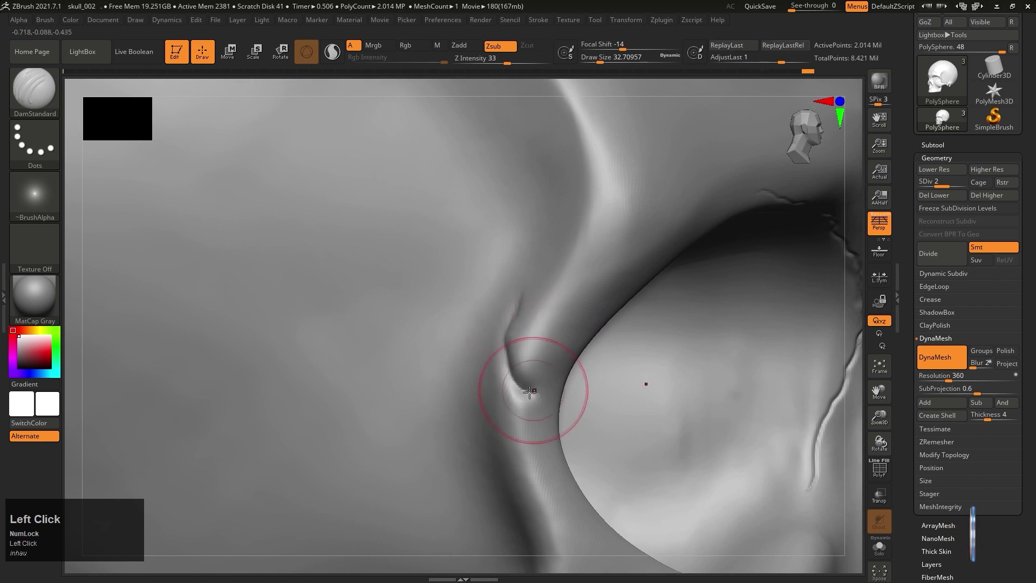
pyautogui.rightClick(549, 369)
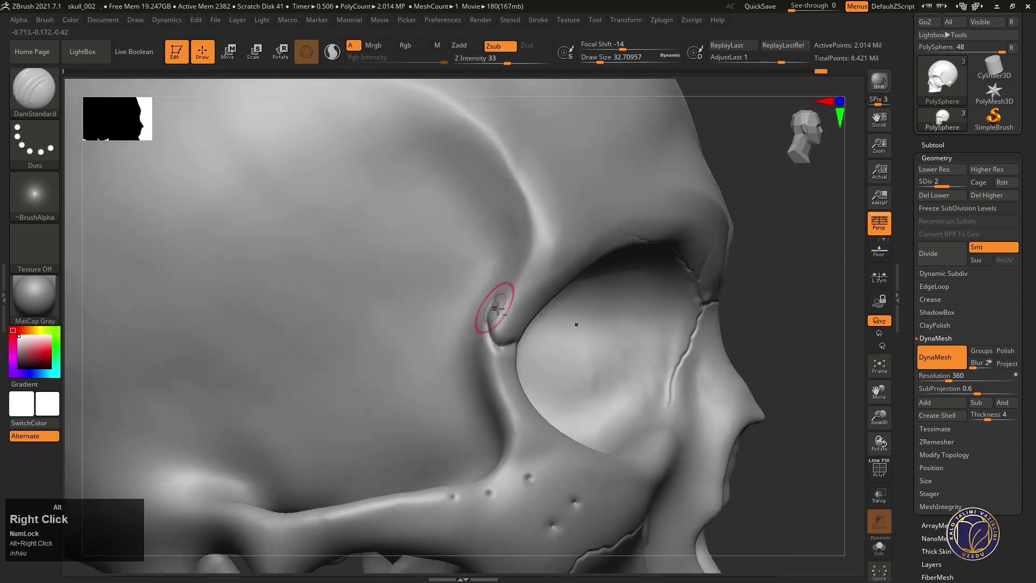
pyautogui.click(528, 384)
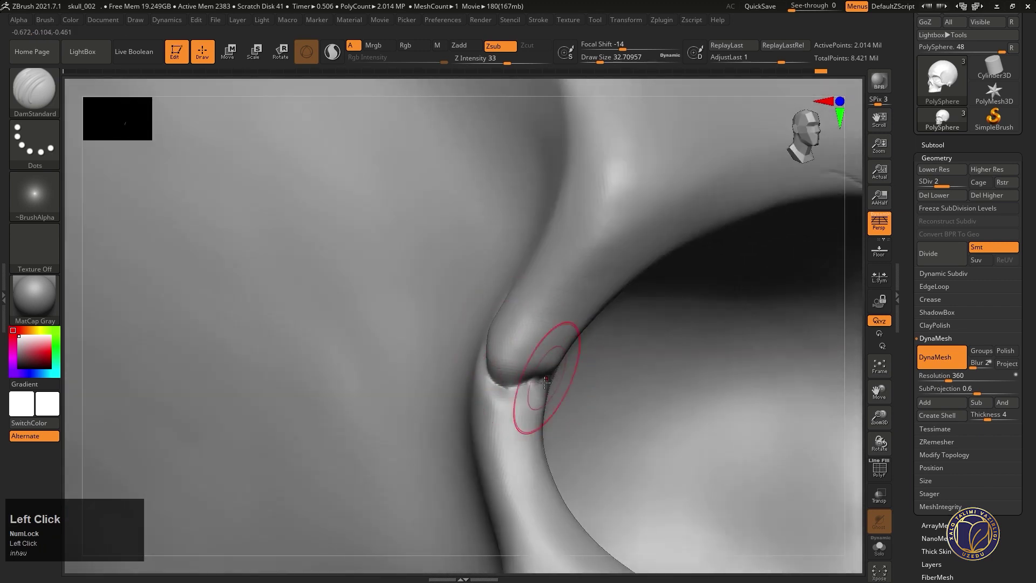
# - Dab short cracks along the socket rim suture to roughen its path
pyautogui.rightClick(527, 353)
pyautogui.click(555, 378)
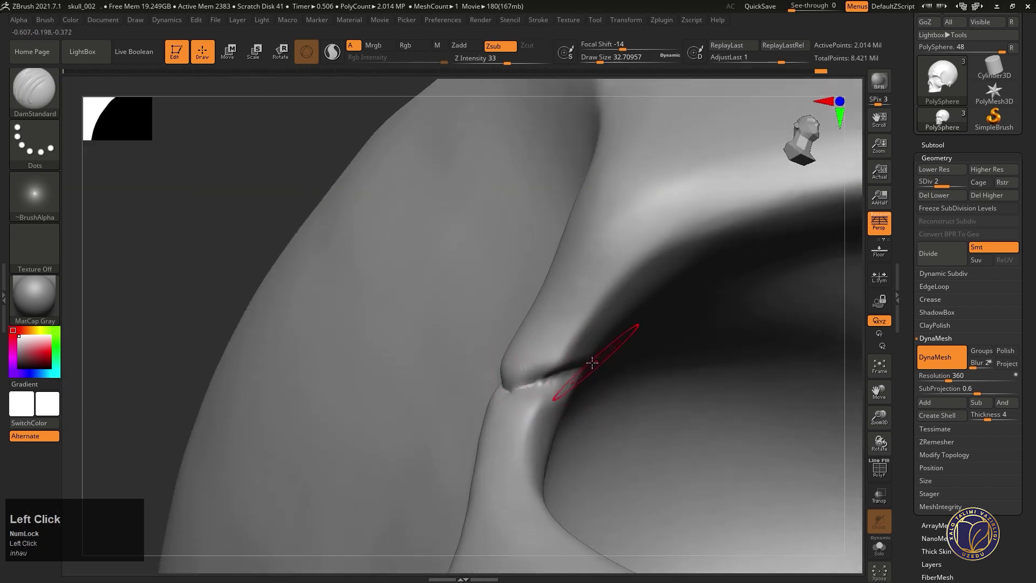
pyautogui.click(582, 363)
pyautogui.rightClick(564, 352)
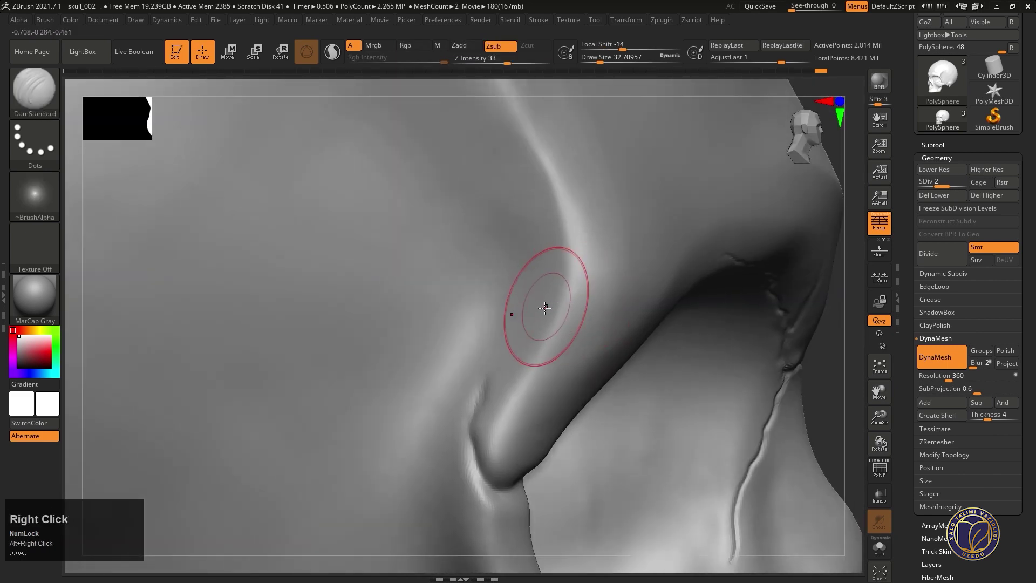
pyautogui.click(482, 376)
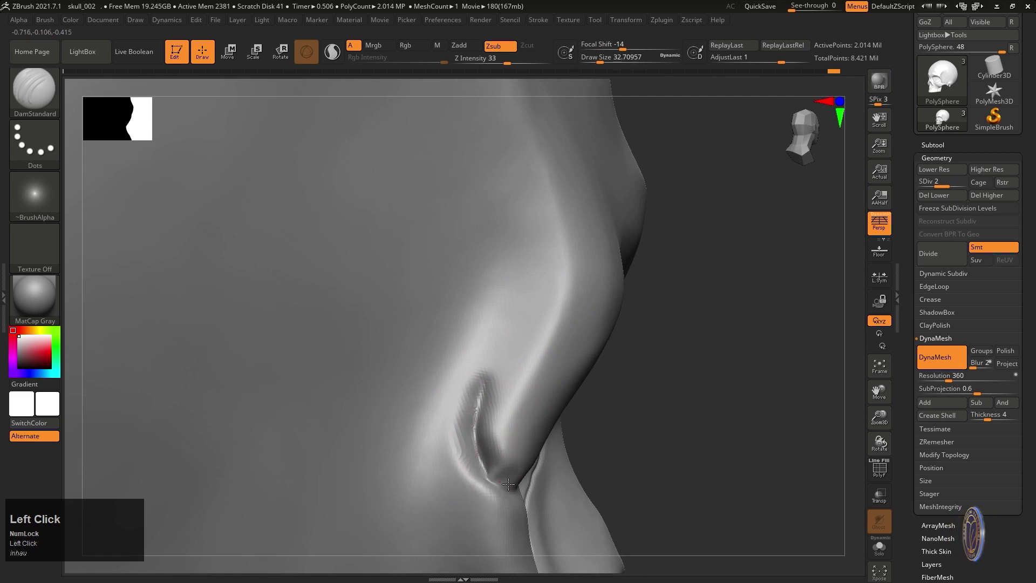
pyautogui.rightClick(491, 455)
# - Shift-smooth the lumpy bump on the rim and drop the skull to SDiv 1
pyautogui.click(479, 383)
pyautogui.moveTo(486, 380); pyautogui.dragTo(484, 339)
pyautogui.press('shift+d')
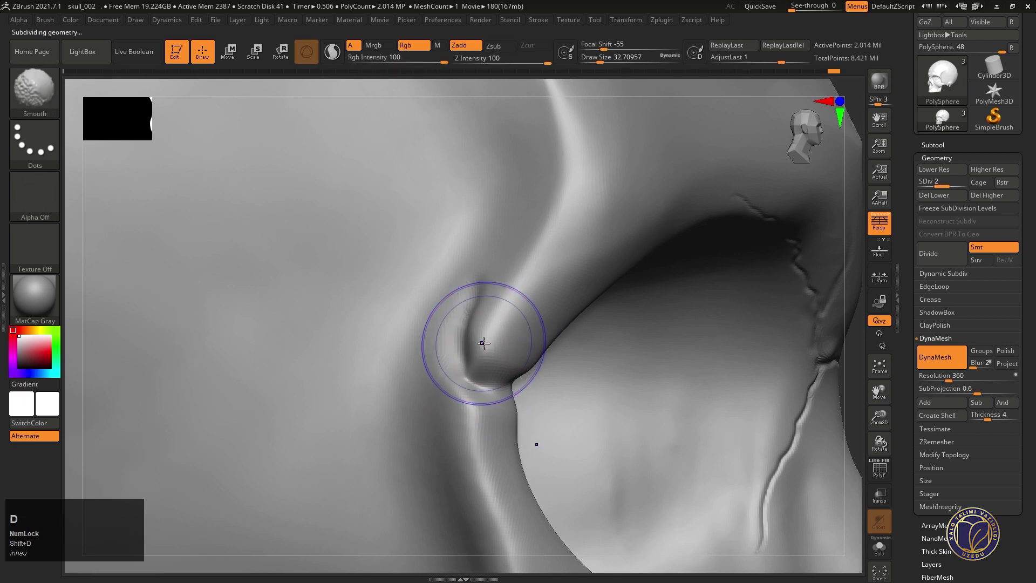
pyautogui.press('shift+d')
# - With ClayBuildup, rebuild bone to fill the dent on the outer socket rim
pyautogui.moveTo(433, 306); pyautogui.dragTo(590, 247)
pyautogui.write('bcb')
pyautogui.rightClick(532, 311)
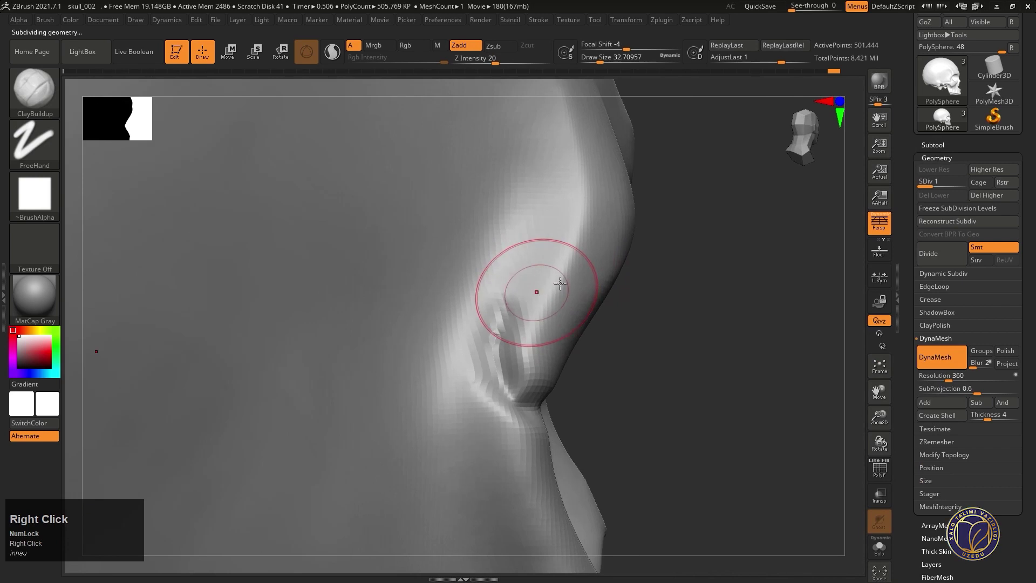
pyautogui.click(546, 317)
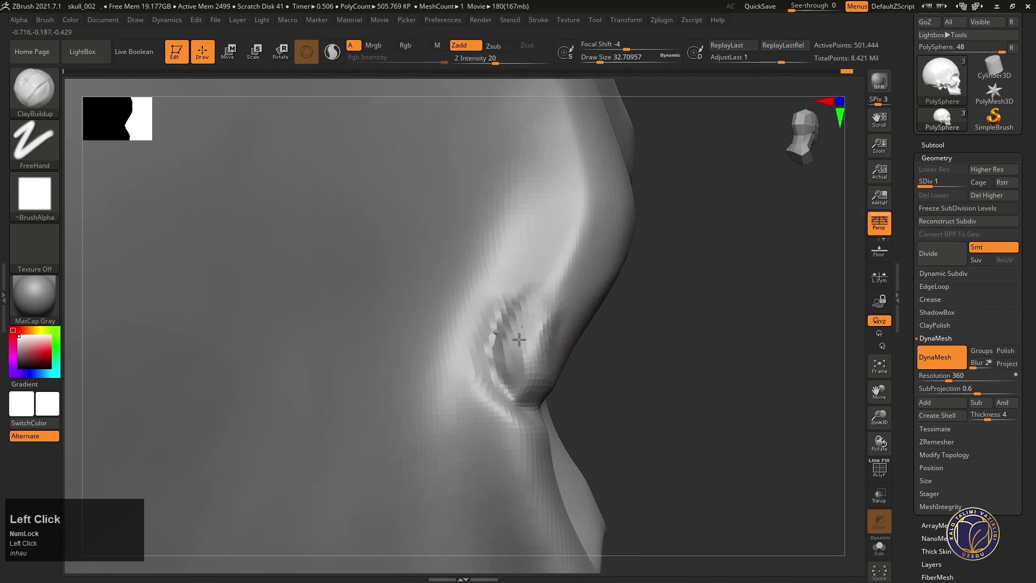
pyautogui.rightClick(499, 364)
pyautogui.click(560, 312)
pyautogui.click(545, 350)
pyautogui.rightClick(518, 341)
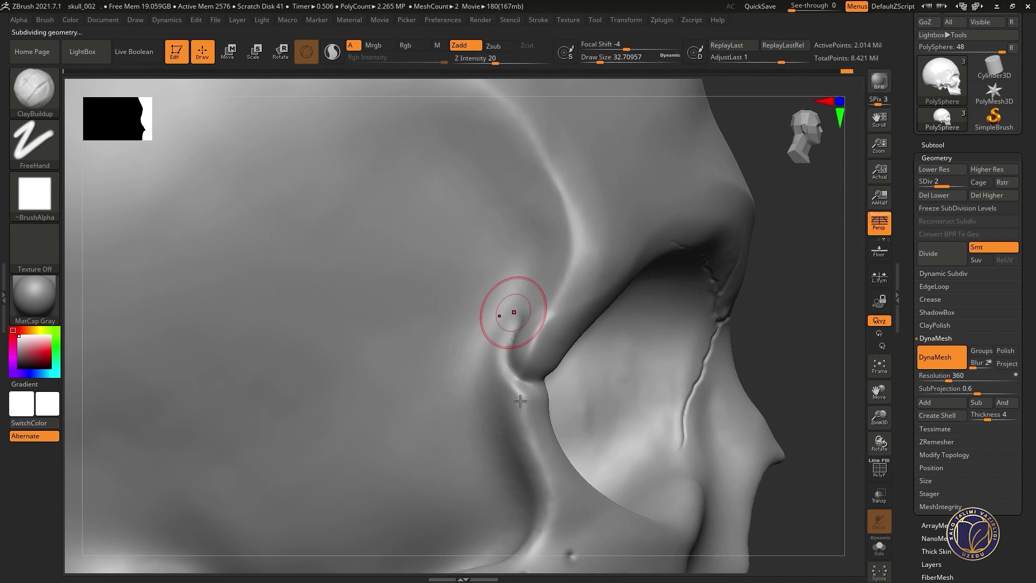
# - Step back up to SDiv 3 and smooth the rebuilt rim surface
pyautogui.press('shift+Num_Lock')
pyautogui.moveTo(511, 318); pyautogui.dragTo(528, 310)
pyautogui.rightClick(528, 310)
pyautogui.click(553, 379)
pyautogui.rightClick(515, 338)
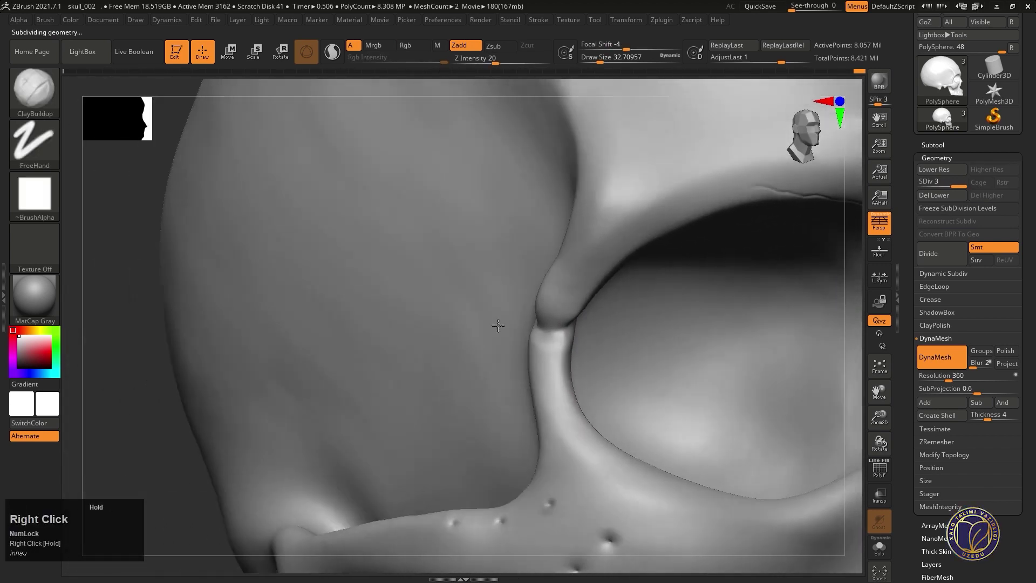
pyautogui.rightClick(520, 301)
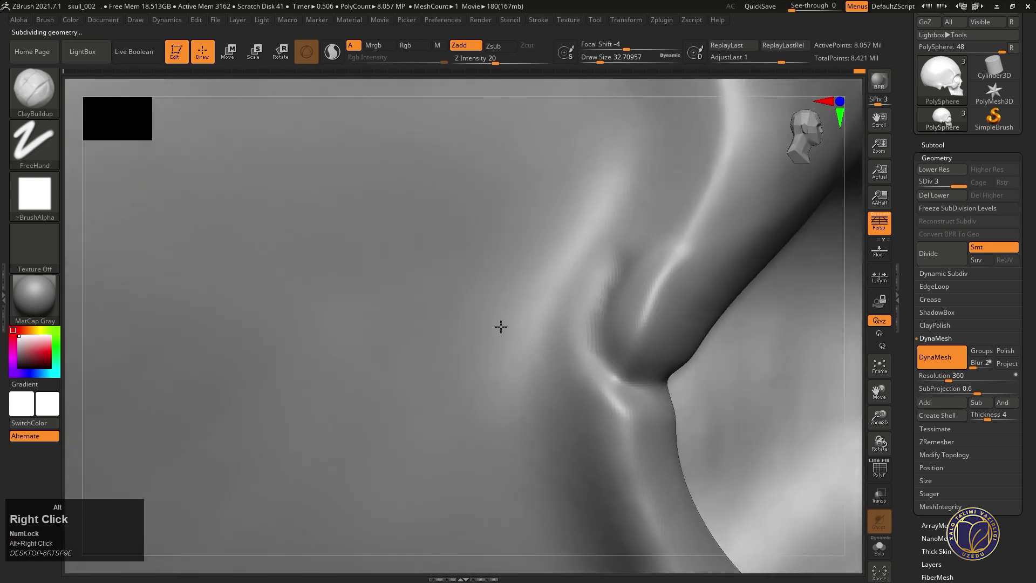
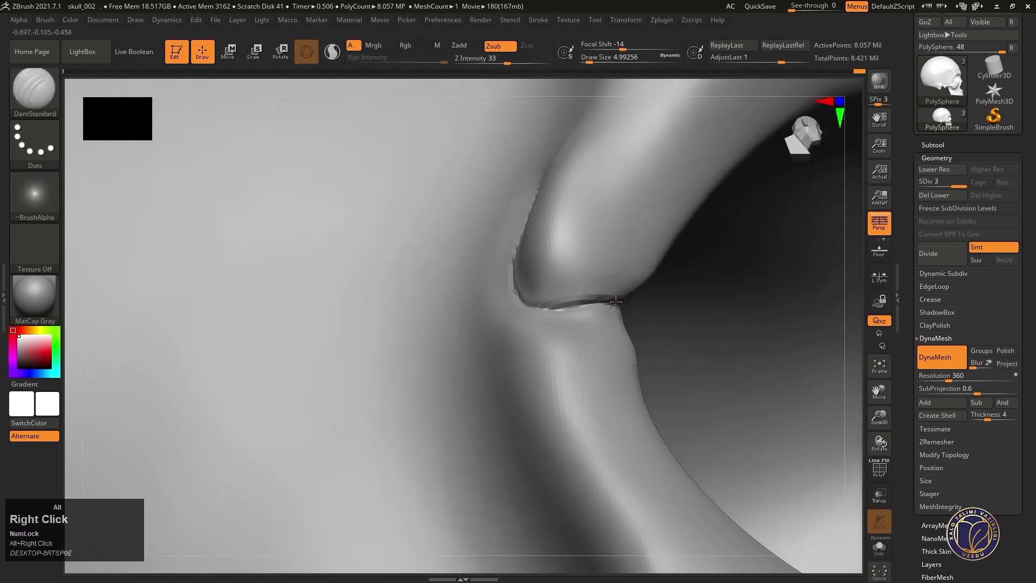
# - Cut a fine suture across the rim, orbit to the skull's side and raise Draw Size for the temple suture
pyautogui.moveTo(449, 128); pyautogui.dragTo(553, 286)
pyautogui.rightClick(552, 286)
pyautogui.rightClick(546, 283)
pyautogui.rightClick(547, 282)
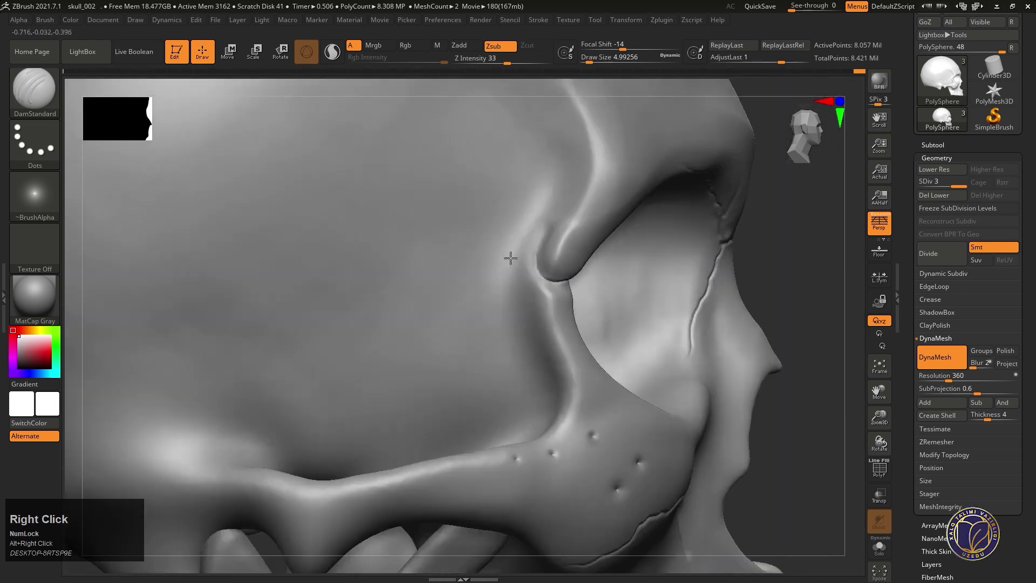
pyautogui.rightClick(535, 269)
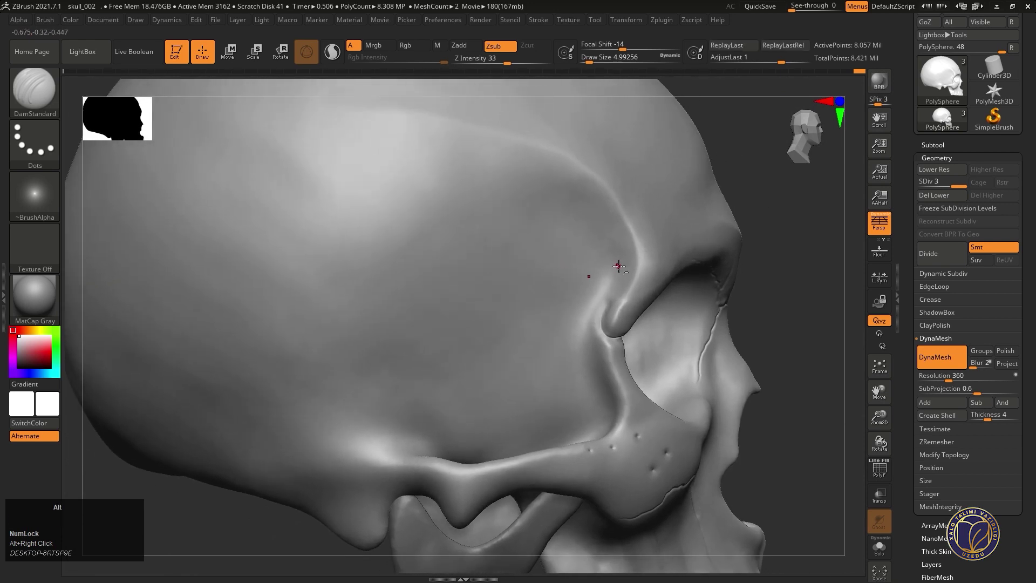
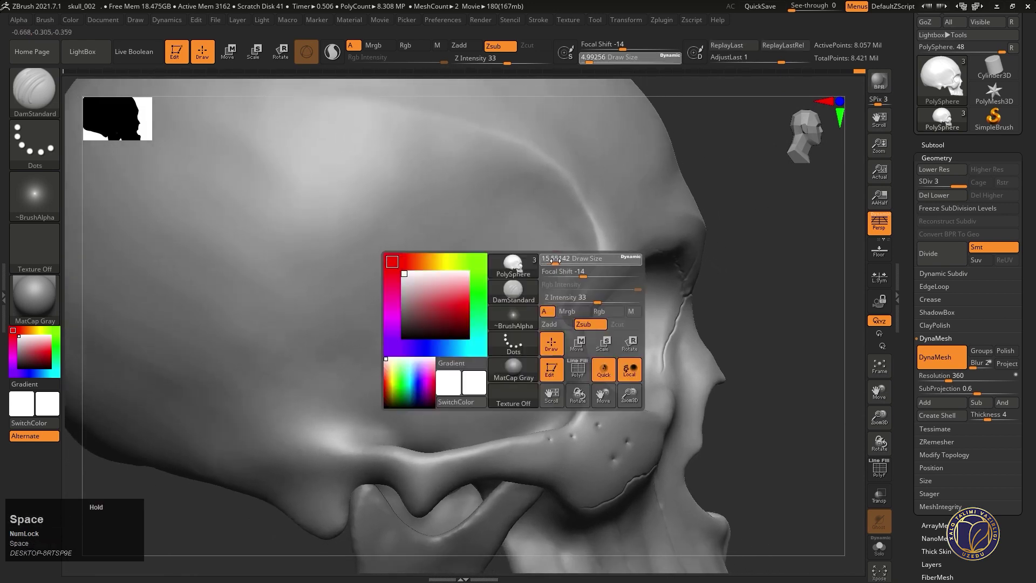
pyautogui.rightClick(550, 260)
pyautogui.rightClick(535, 292)
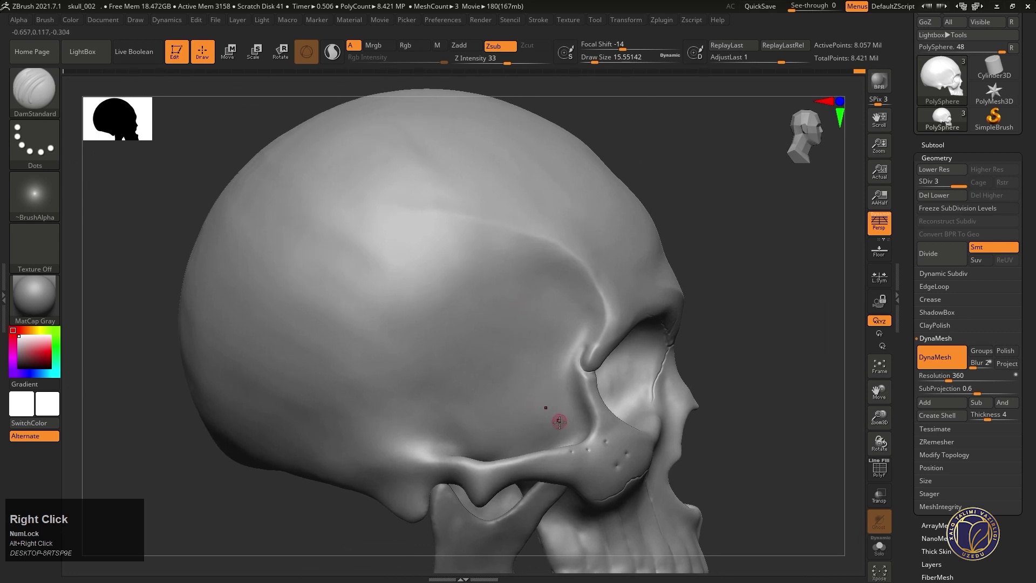
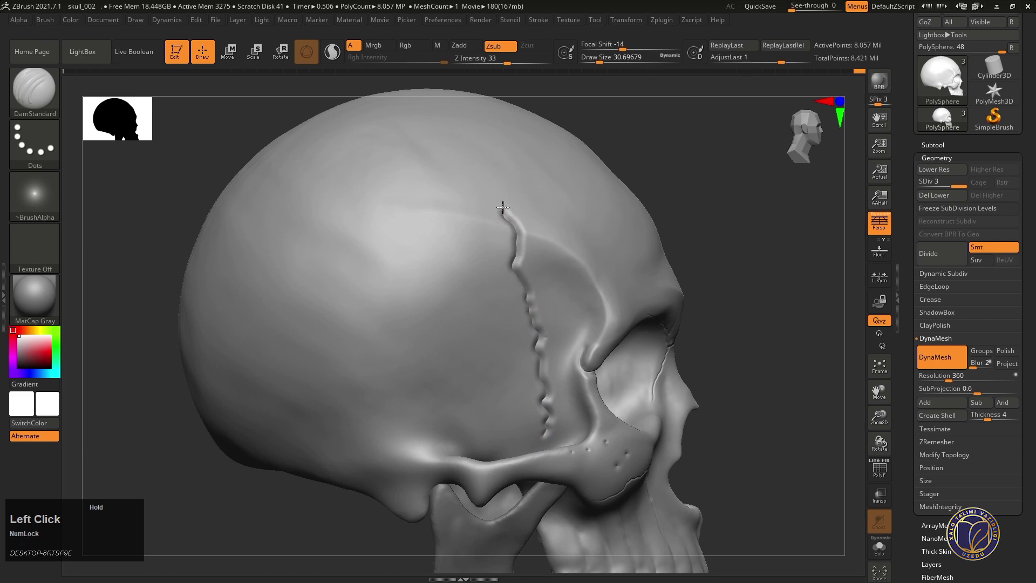
# - Extend the suture over the top of the skull and on toward the back
pyautogui.rightClick(500, 195)
pyautogui.rightClick(512, 226)
pyautogui.moveTo(537, 397); pyautogui.dragTo(541, 190)
pyautogui.rightClick(541, 191)
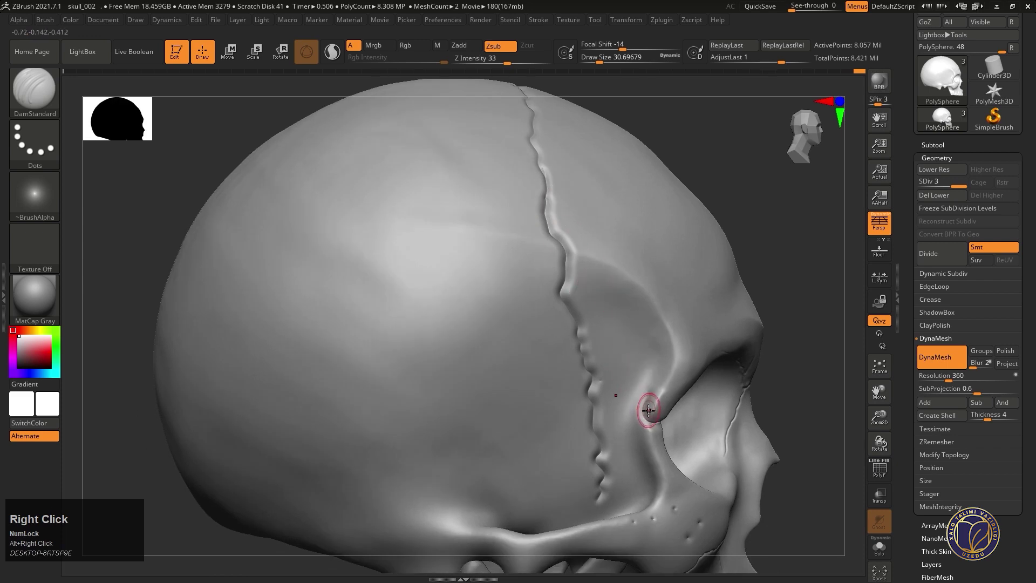
pyautogui.moveTo(643, 405); pyautogui.dragTo(454, 307)
# - Branch a jagged crack off the suture across the parietal bone toward the back
pyautogui.rightClick(454, 307)
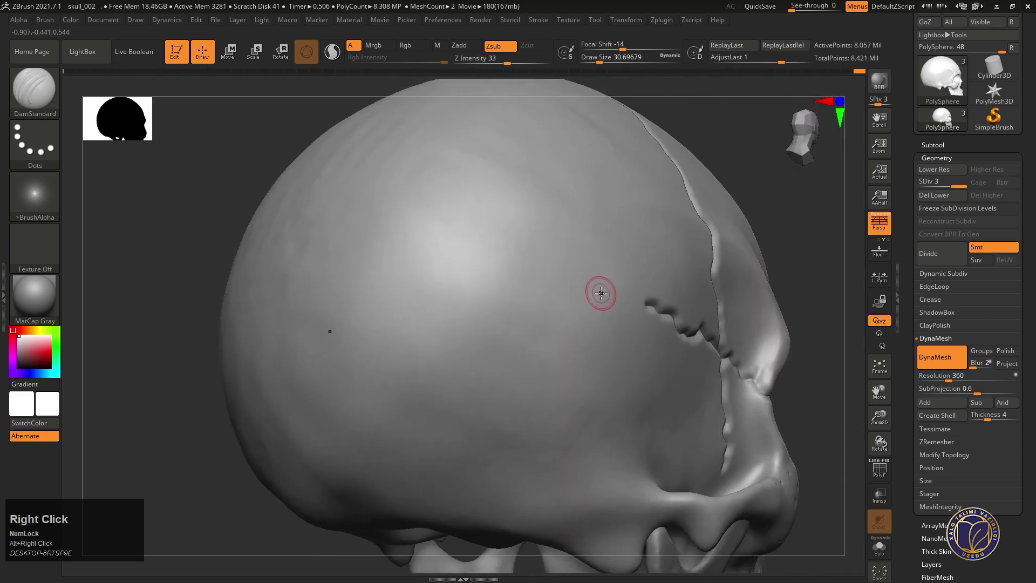
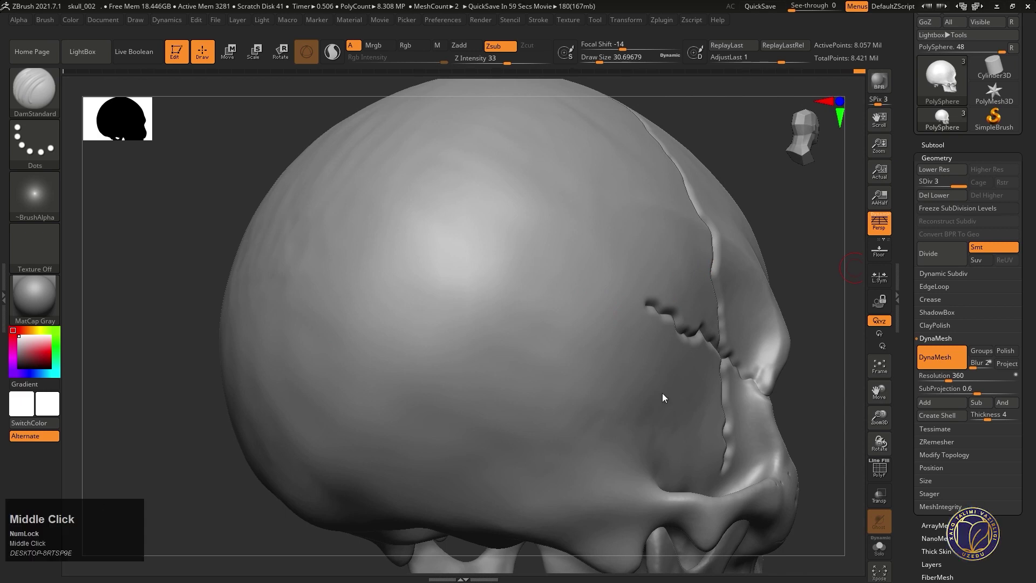
pyautogui.click(475, 313)
pyautogui.rightClick(519, 312)
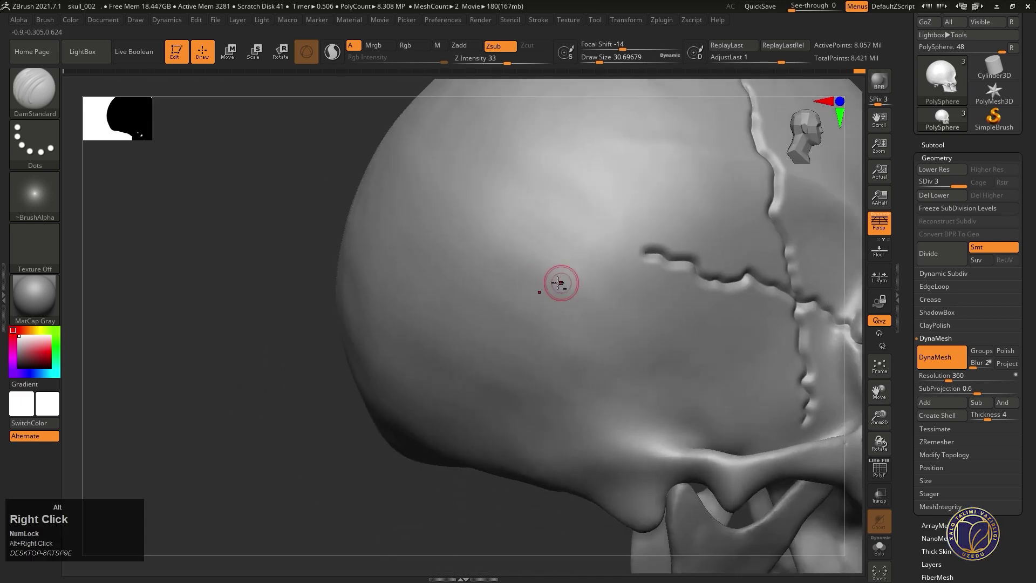
pyautogui.rightClick(541, 367)
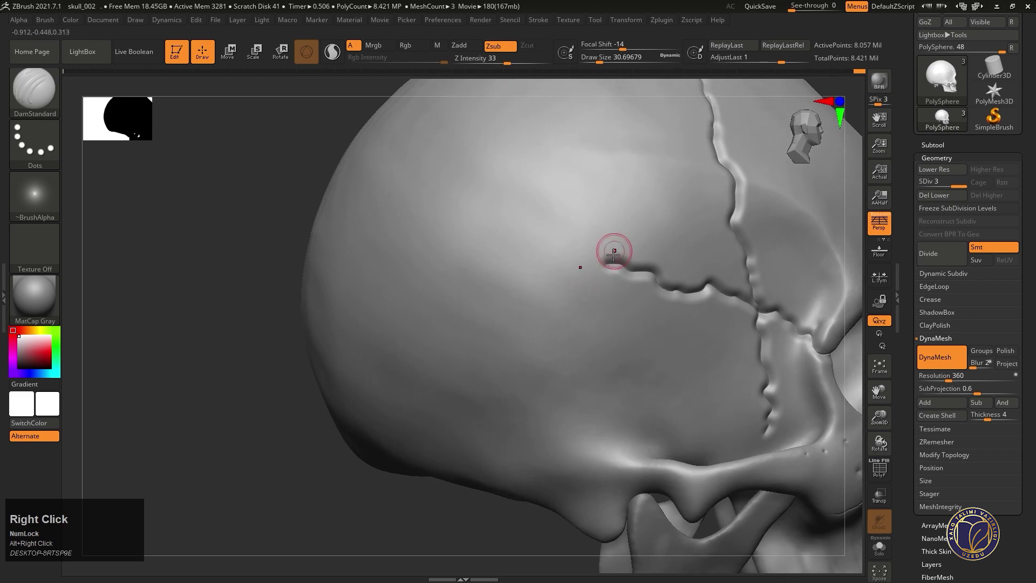
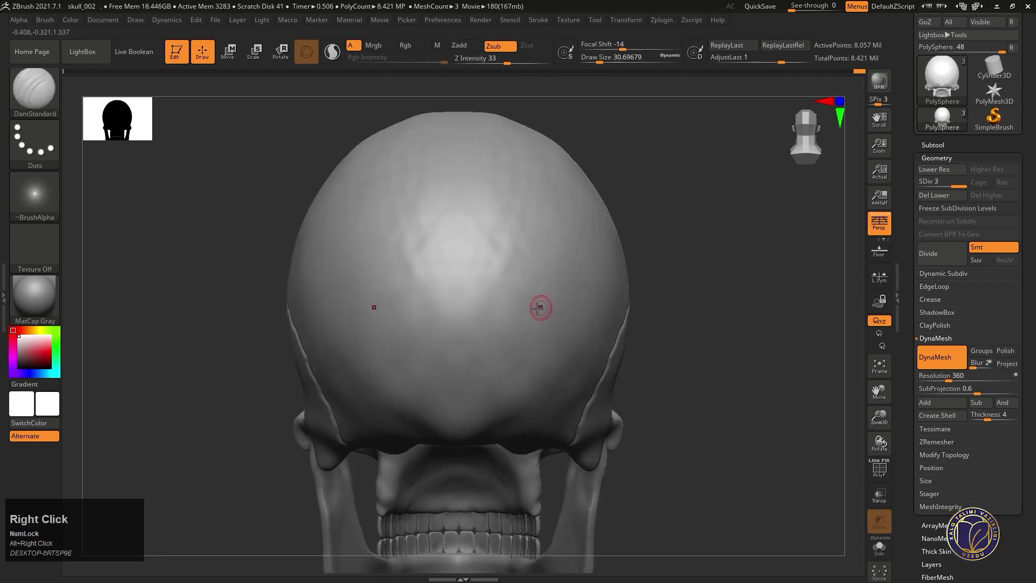
# - Carve a jagged arched lambdoid suture curving down both sides of the skull's back
pyautogui.moveTo(459, 253); pyautogui.dragTo(558, 409)
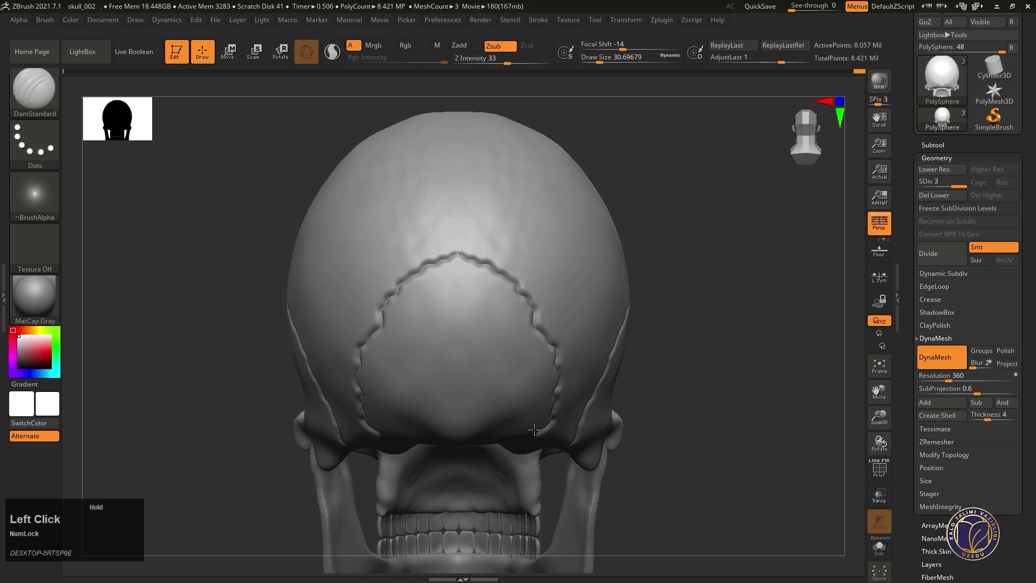
pyautogui.rightClick(532, 402)
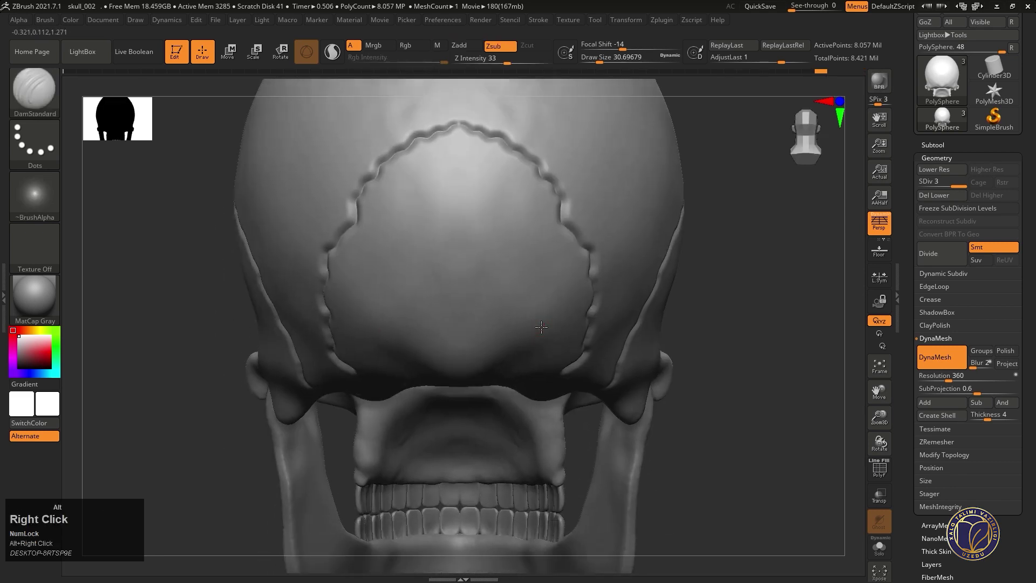
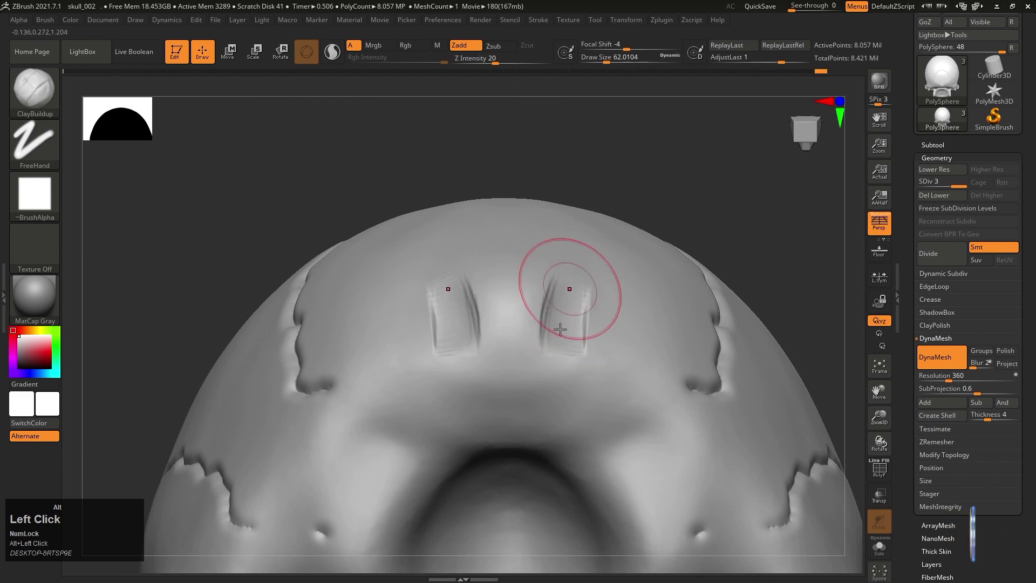
# - Build up two rounded condyle bumps beside the foramen with ClayBuildup strokes
pyautogui.moveTo(564, 334); pyautogui.dragTo(577, 277)
pyautogui.rightClick(578, 277)
pyautogui.press('ctrl+z')
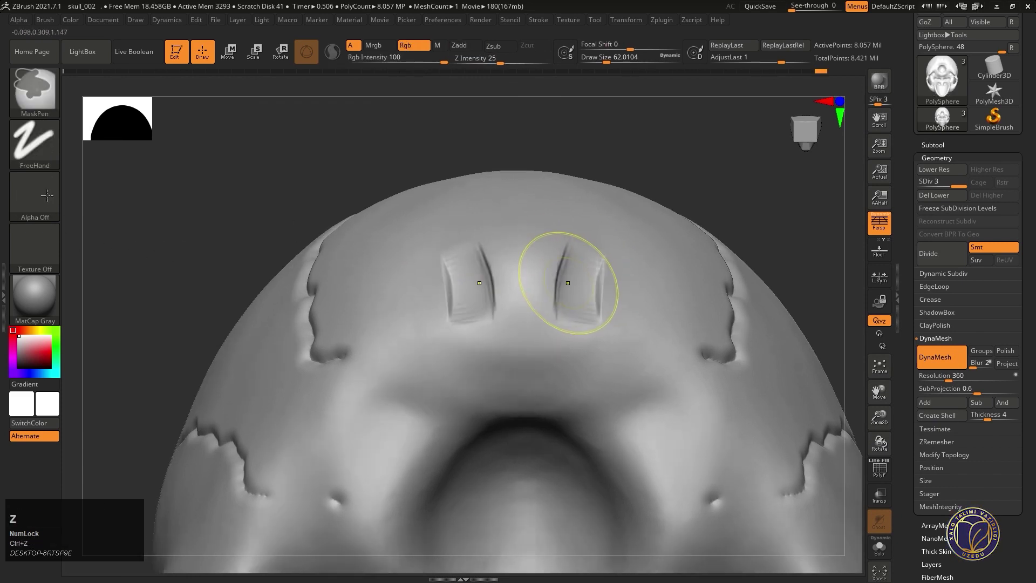
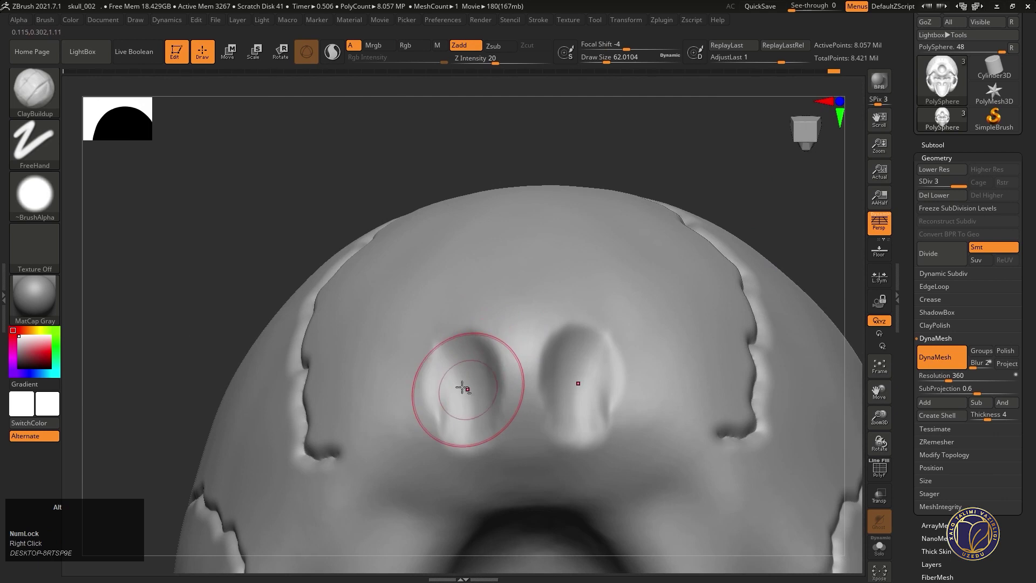
pyautogui.click(447, 397)
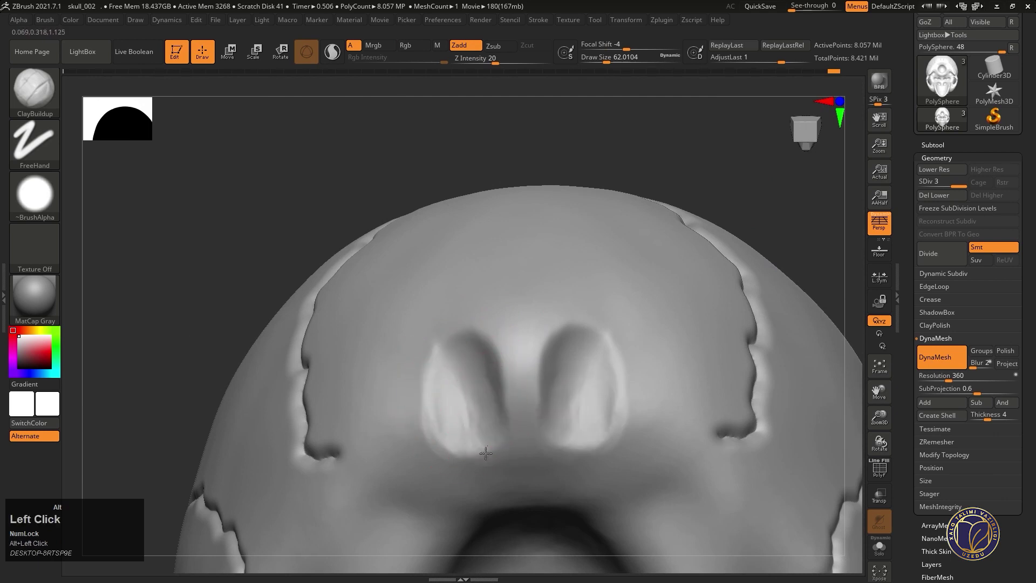
pyautogui.moveTo(491, 439); pyautogui.dragTo(477, 364)
# - Drop to the lowest subdivision, smooth the bumps in, and step back up to level three
pyautogui.press('shift+d')
pyautogui.click(457, 376)
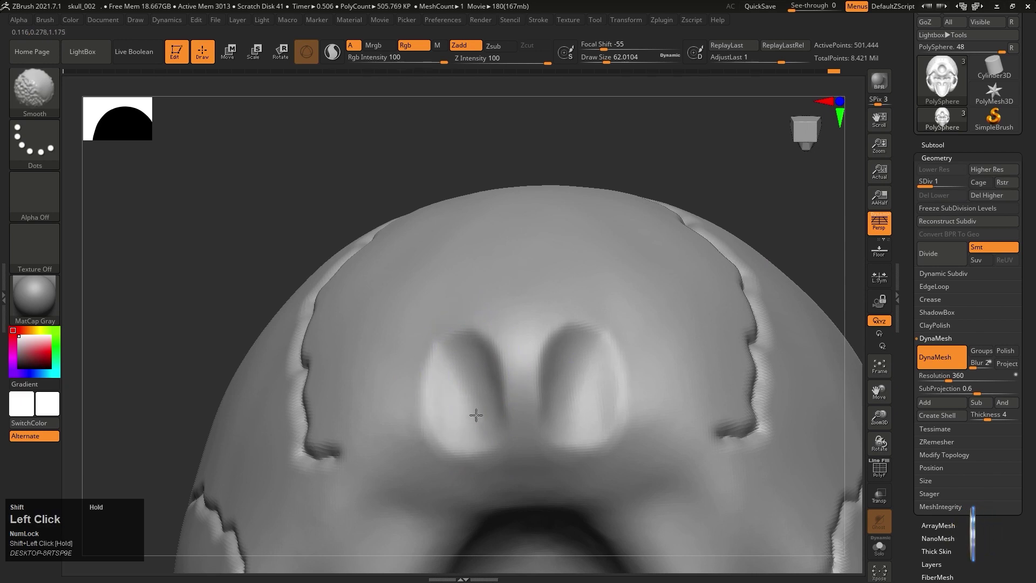
pyautogui.rightClick(478, 390)
pyautogui.click(461, 353)
pyautogui.write('ddd')
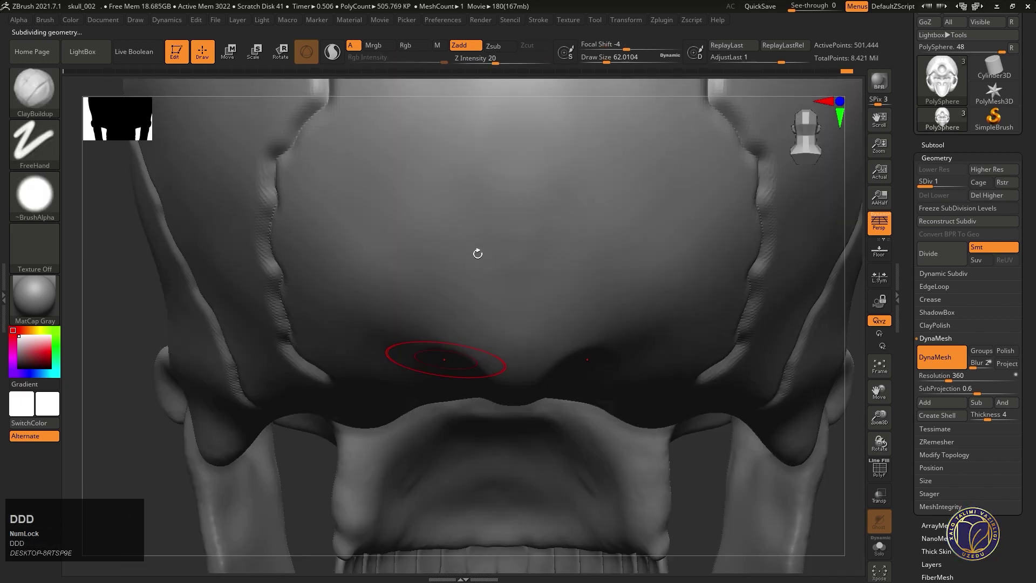
pyautogui.write('ddd')
pyautogui.rightClick(477, 341)
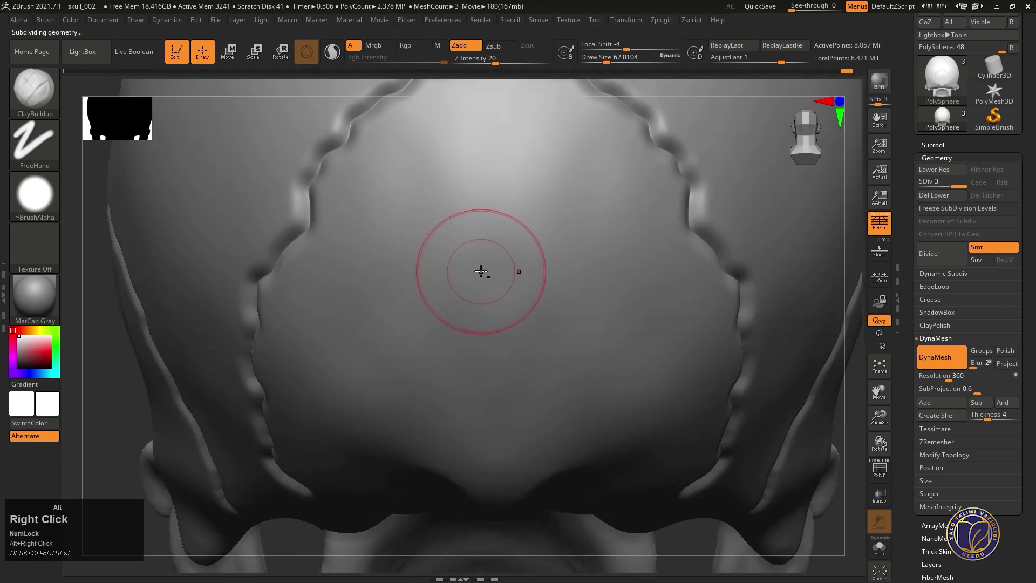
# - Viewing from above, carve the wavy sagittal suture down the cranium's midline with DamStandard Zsub
pyautogui.rightClick(462, 273)
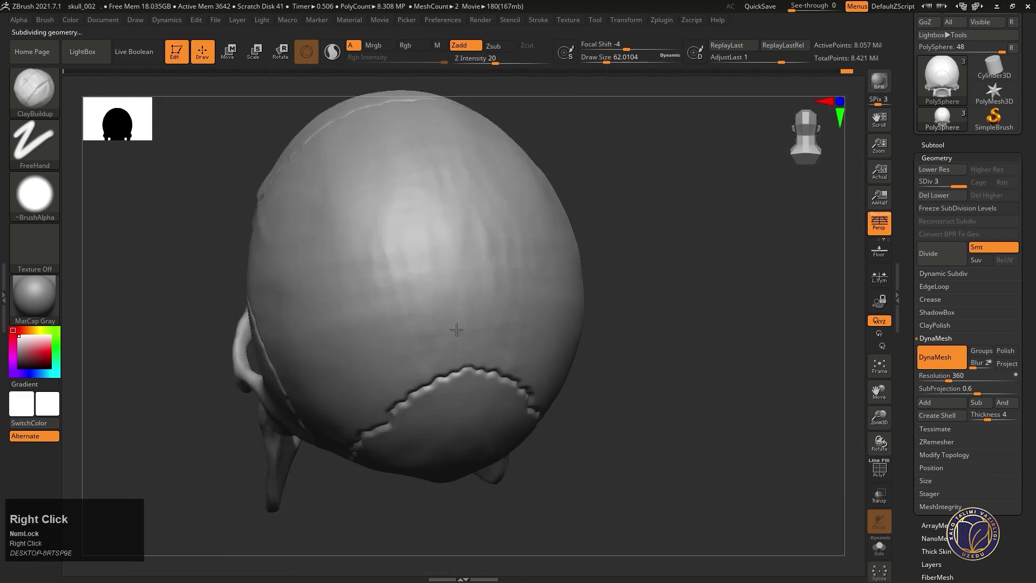
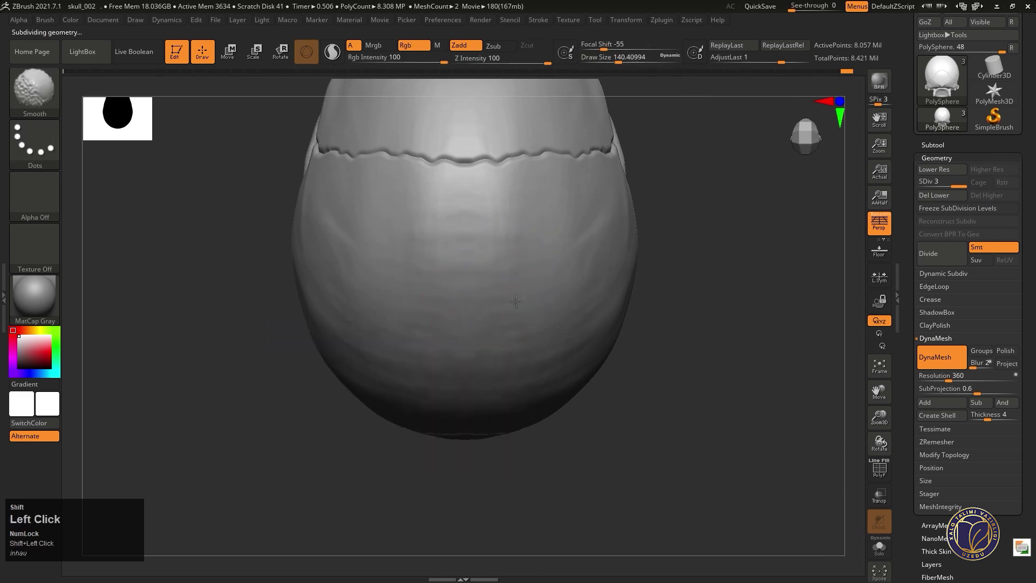
pyautogui.rightClick(534, 280)
pyautogui.press('x')
pyautogui.moveTo(506, 174); pyautogui.dragTo(526, 277)
pyautogui.press('ctrl+z')
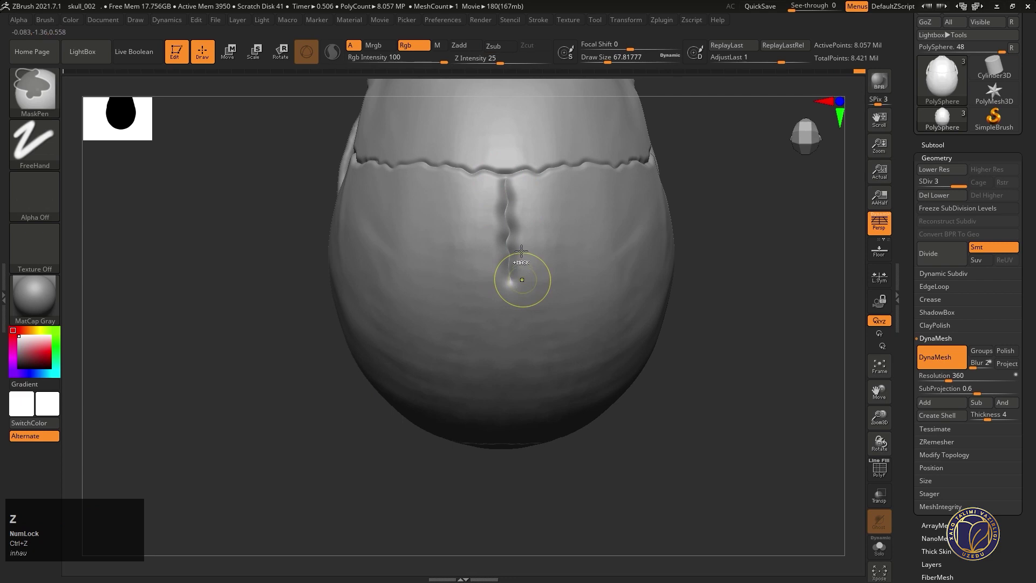
pyautogui.press('space')
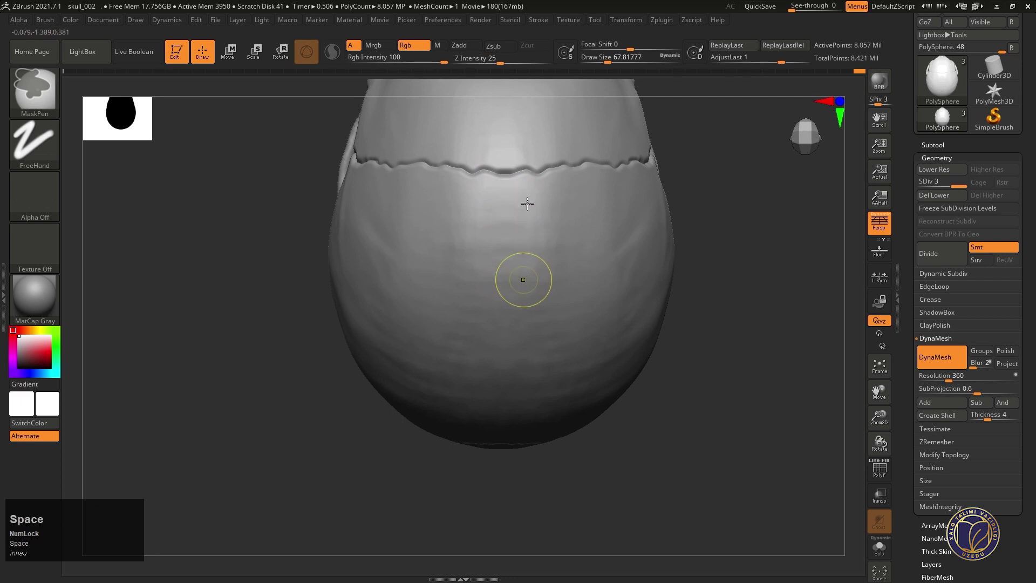
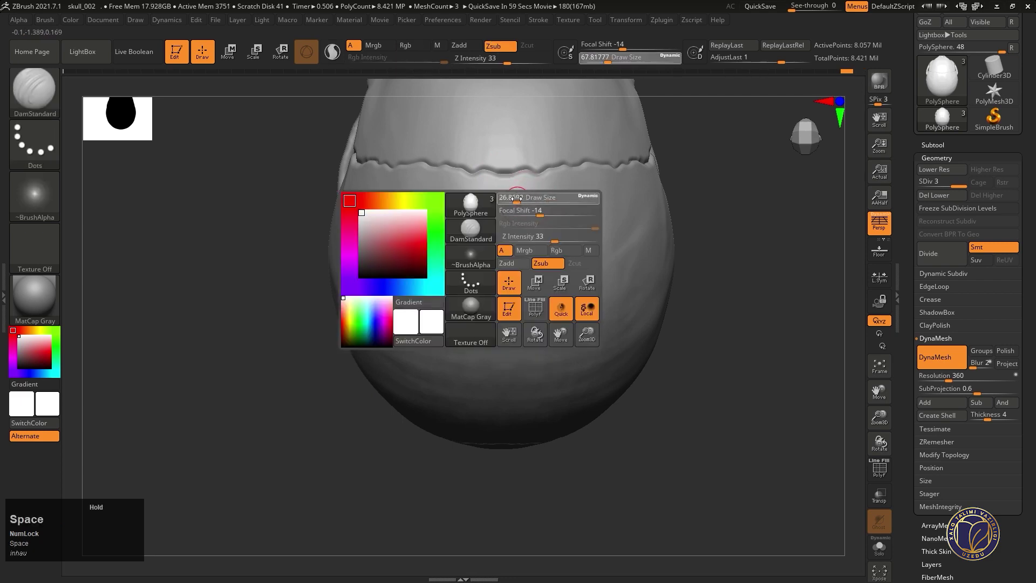
pyautogui.moveTo(506, 170); pyautogui.dragTo(510, 363)
# - Extend the midline suture forward toward the forehead and turn the skull to face front
pyautogui.moveTo(507, 348); pyautogui.dragTo(503, 249)
pyautogui.rightClick(518, 266)
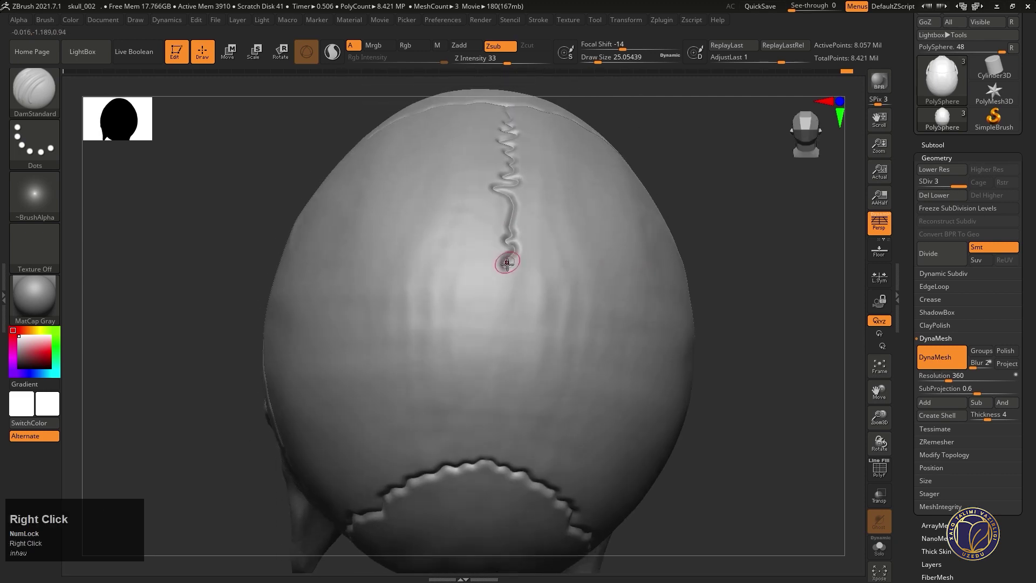
pyautogui.moveTo(507, 261); pyautogui.dragTo(470, 419)
pyautogui.moveTo(469, 419); pyautogui.dragTo(494, 235)
pyautogui.rightClick(494, 235)
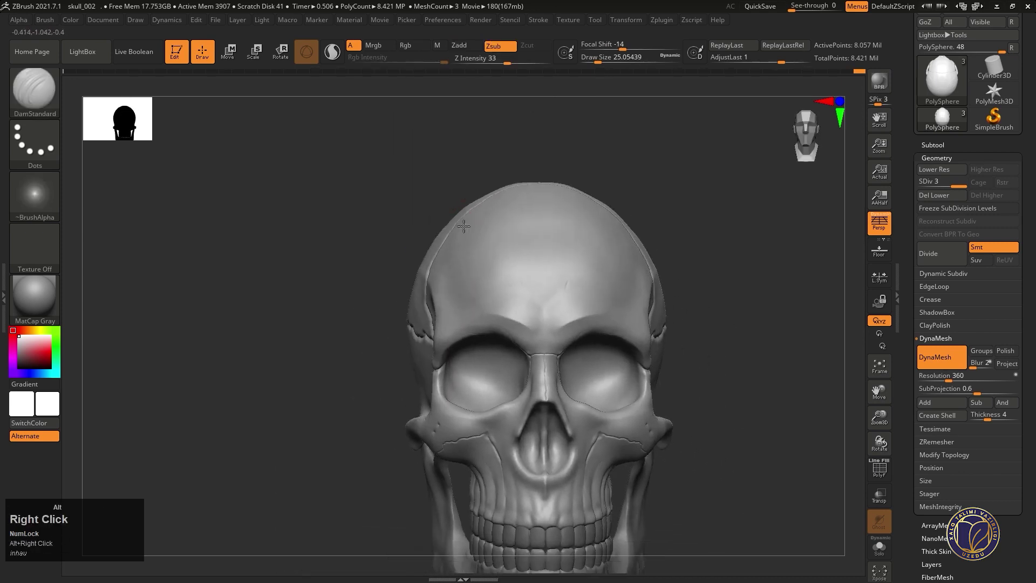
# - Build up clay on the cheekbone below the eye socket
pyautogui.rightClick(477, 226)
pyautogui.rightClick(477, 232)
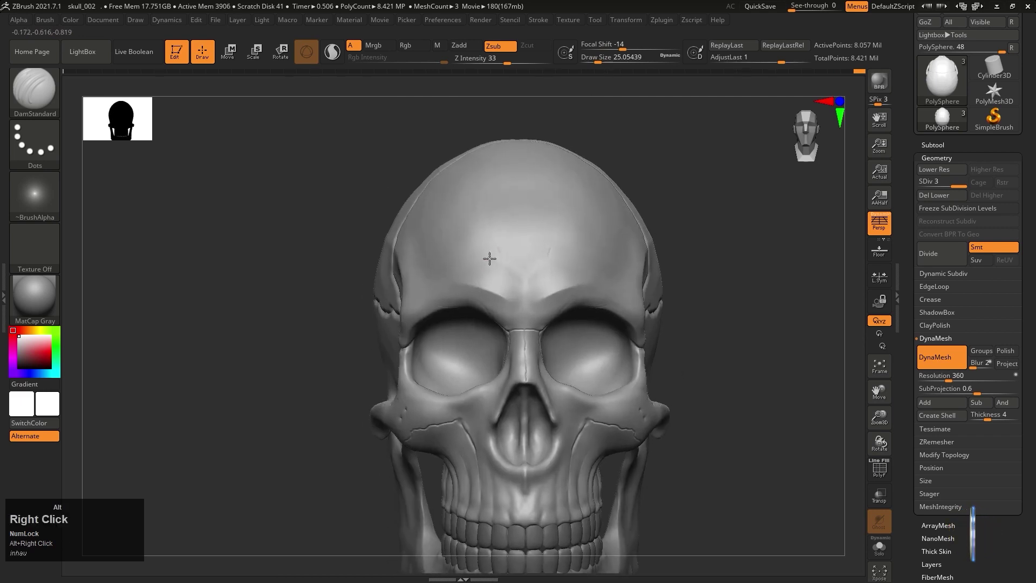
pyautogui.rightClick(495, 247)
pyautogui.rightClick(486, 256)
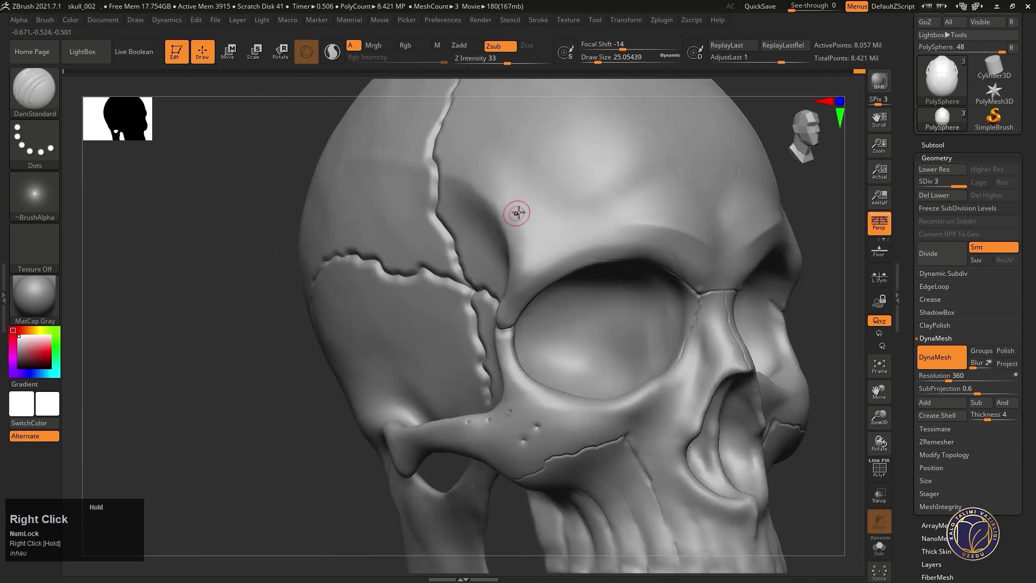
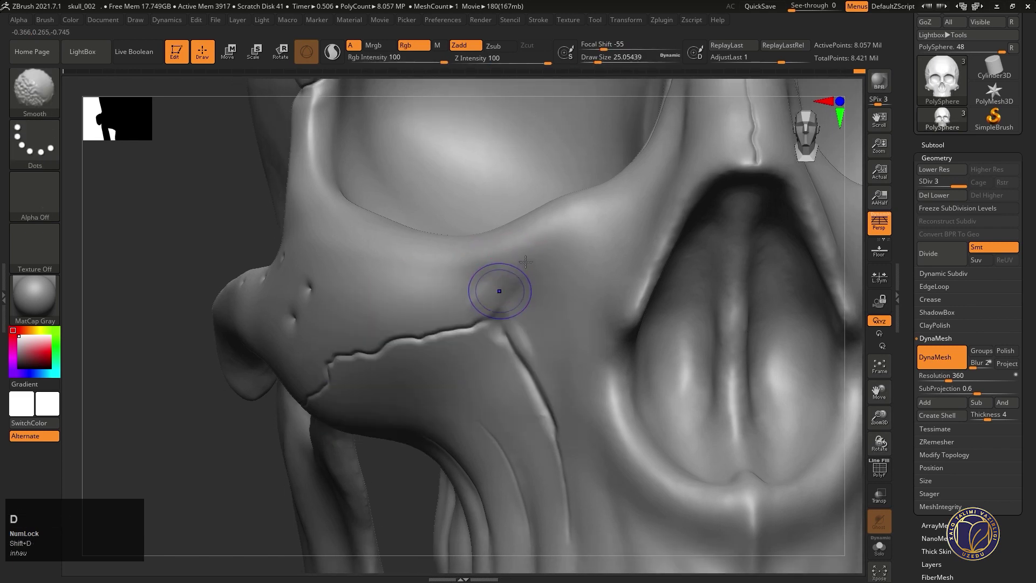
pyautogui.click(395, 294)
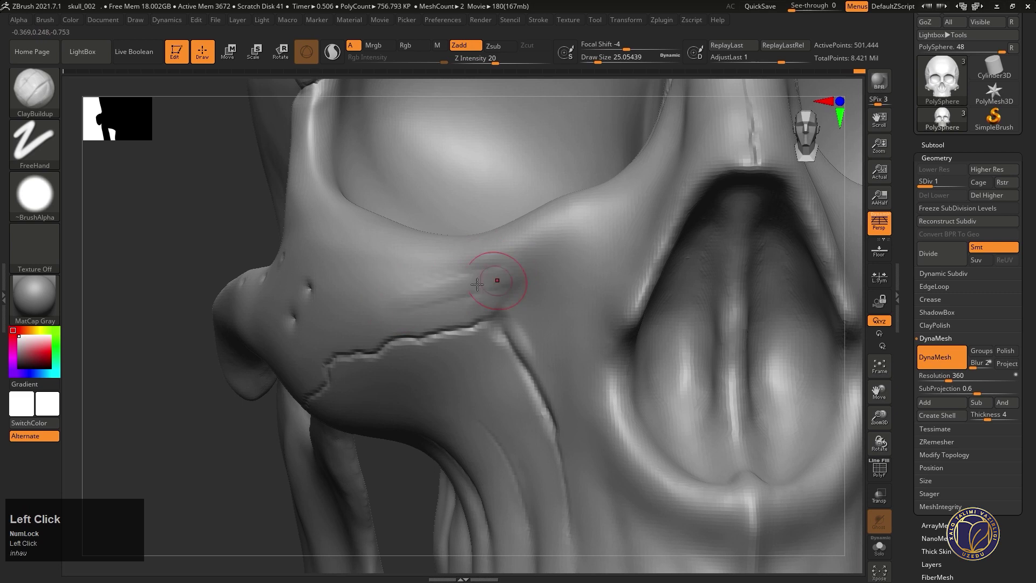
pyautogui.click(452, 283)
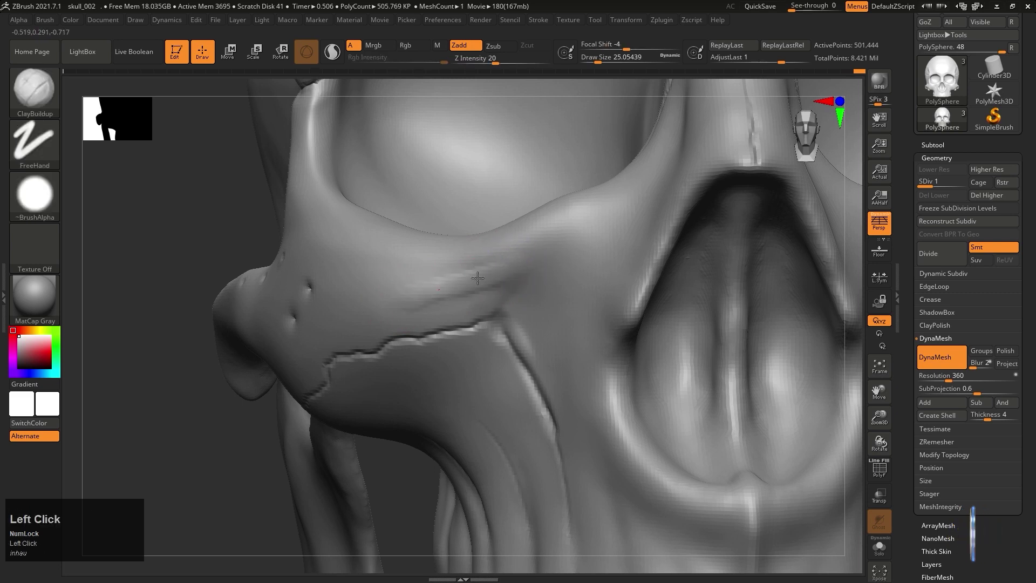
pyautogui.moveTo(534, 254); pyautogui.dragTo(508, 261)
pyautogui.rightClick(509, 261)
# - Raise a small ridge beside the nasal opening and smooth it in
pyautogui.click(434, 288)
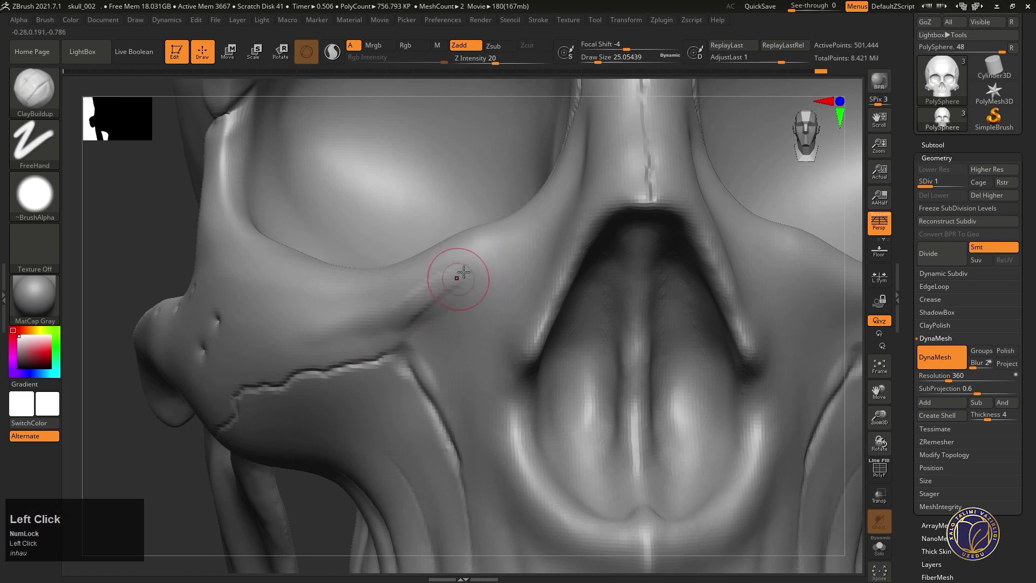
pyautogui.click(402, 314)
pyautogui.rightClick(442, 300)
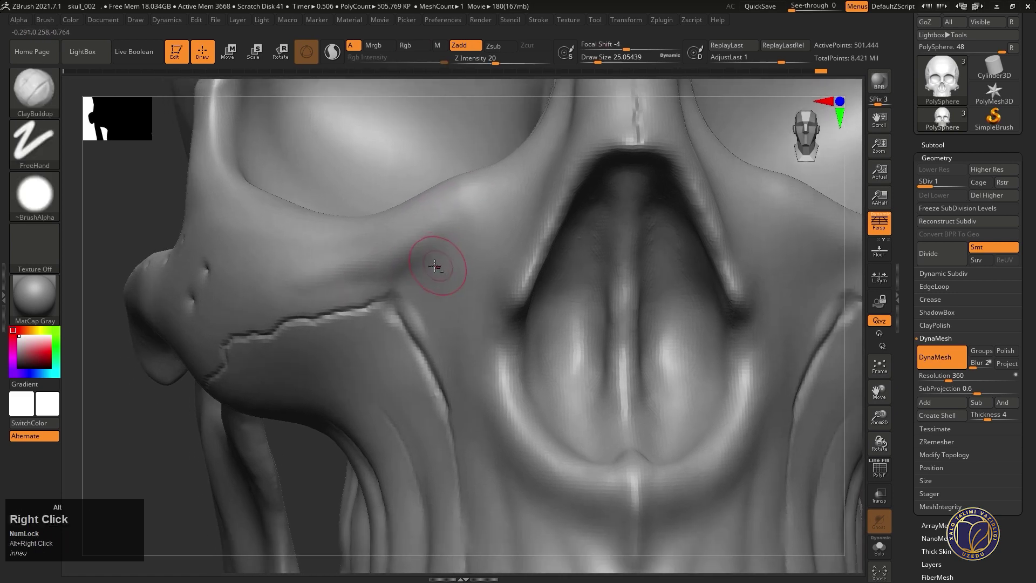
pyautogui.click(415, 287)
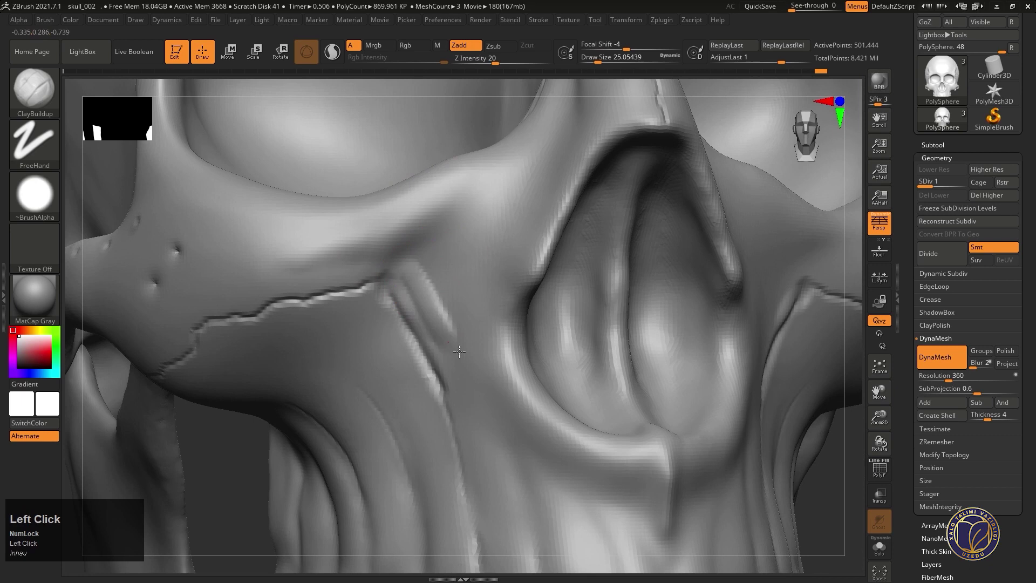
pyautogui.click(422, 295)
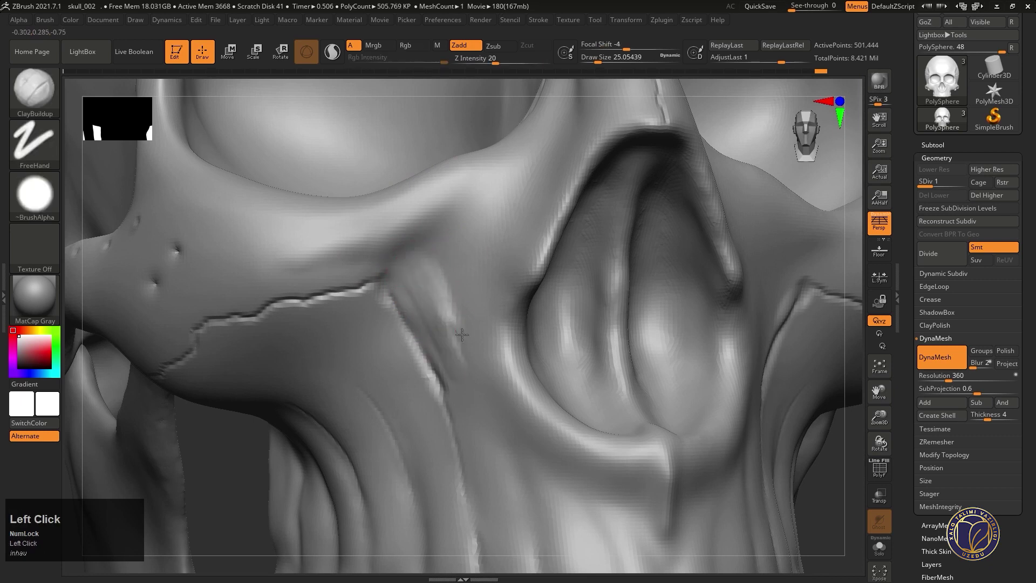
pyautogui.moveTo(436, 308); pyautogui.dragTo(452, 298)
pyautogui.rightClick(452, 298)
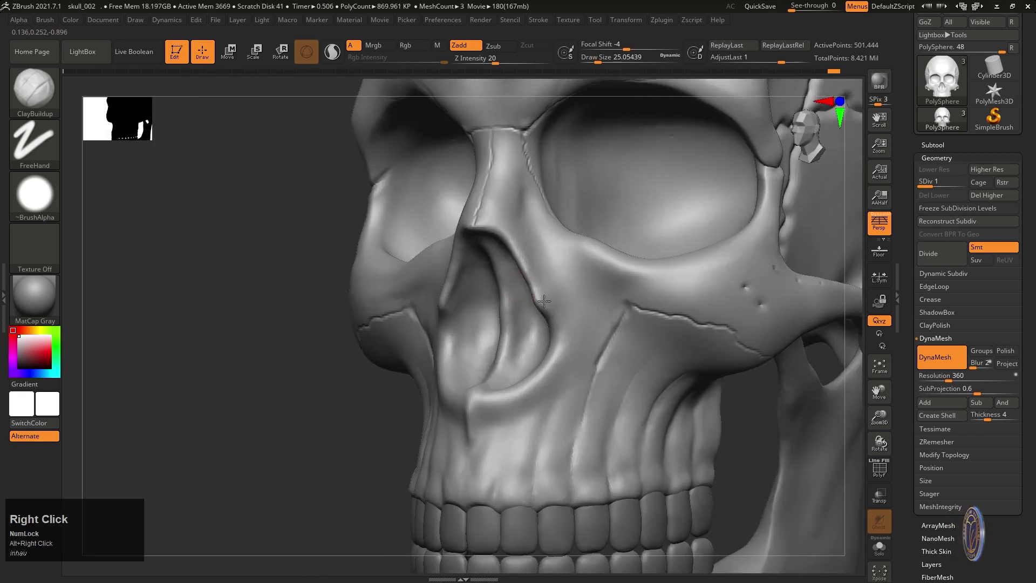
# - Smooth away the stray groove on the cheek beside the nose
pyautogui.rightClick(514, 285)
pyautogui.rightClick(514, 274)
pyautogui.click(492, 271)
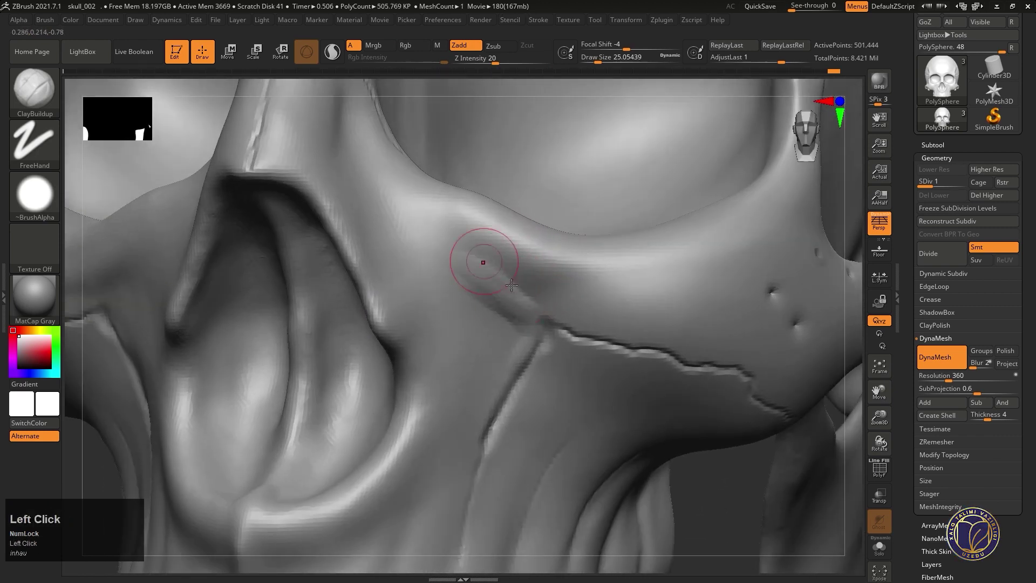
pyautogui.click(512, 301)
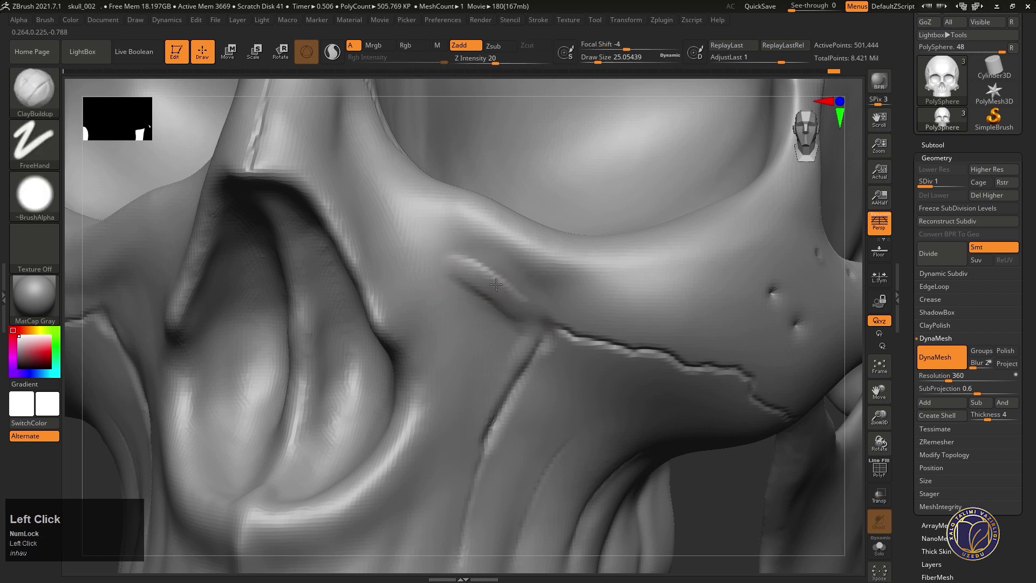
pyautogui.click(479, 267)
# - Subdivide the skull up to SDiv 2 and view the whole face from the front
pyautogui.press('d')
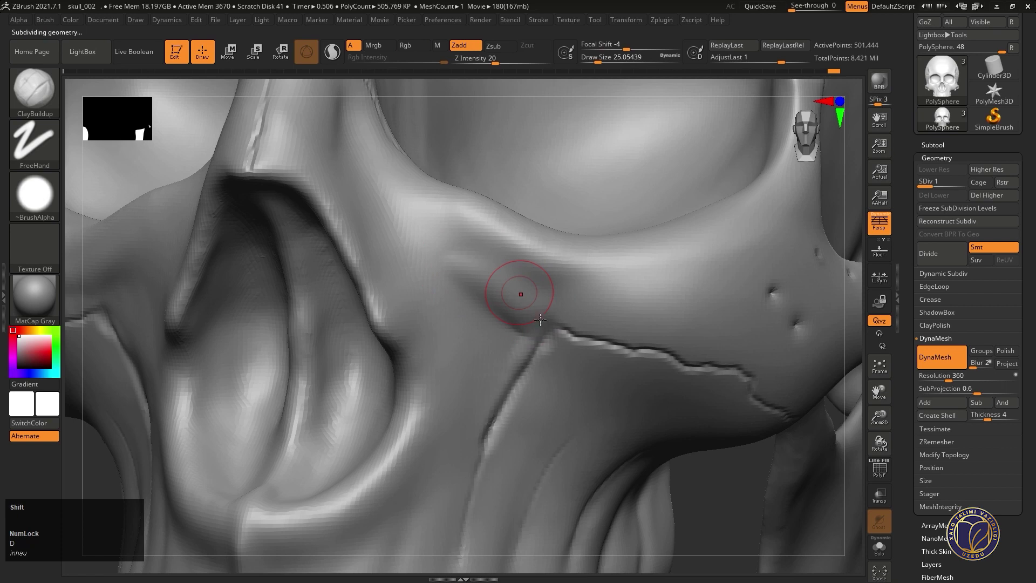
pyautogui.press('d')
pyautogui.click(497, 305)
pyautogui.rightClick(529, 311)
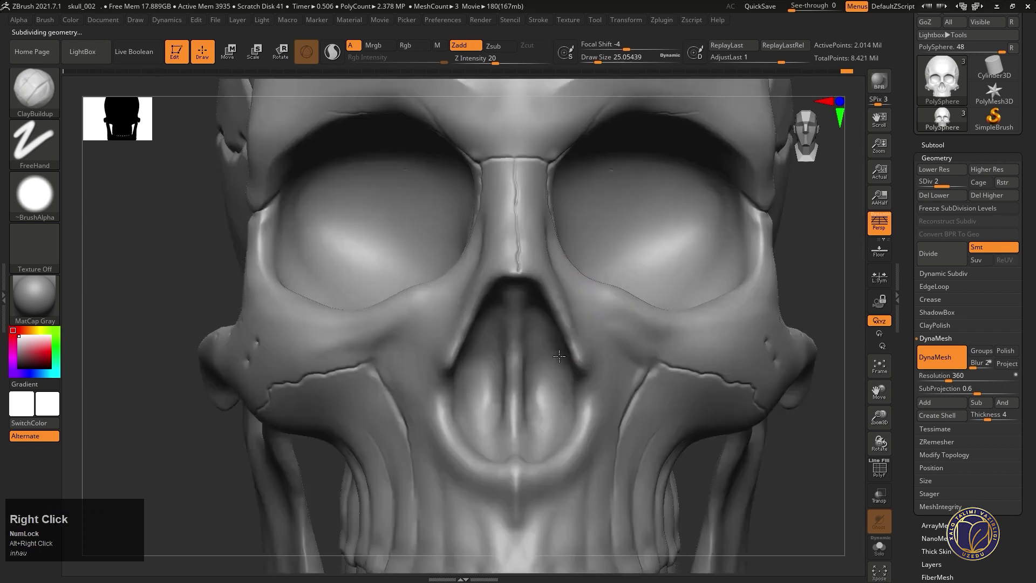
# - Carve a forked crack down the side of the nasal bone, then divide the skull to SDiv 3
pyautogui.rightClick(543, 307)
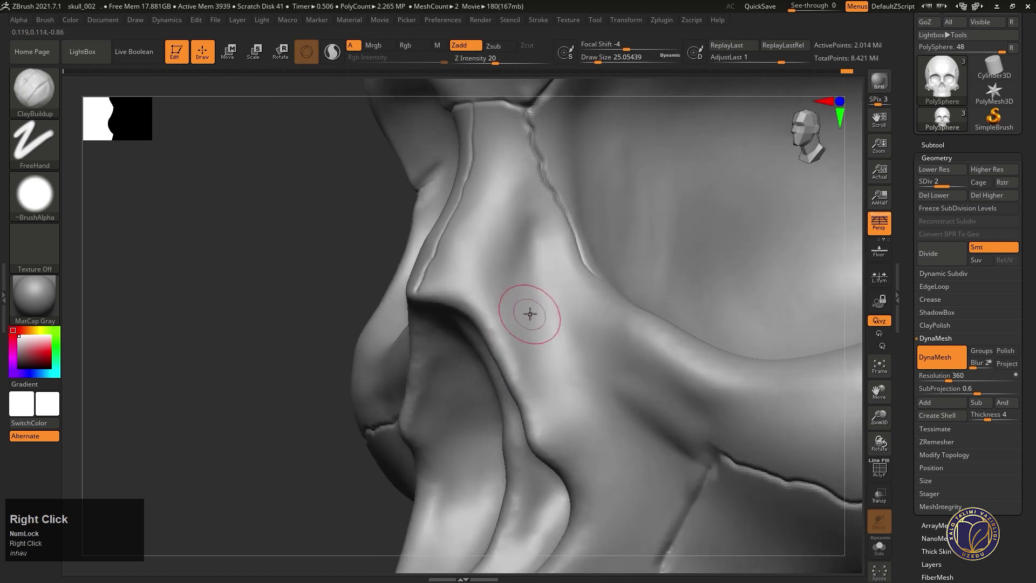
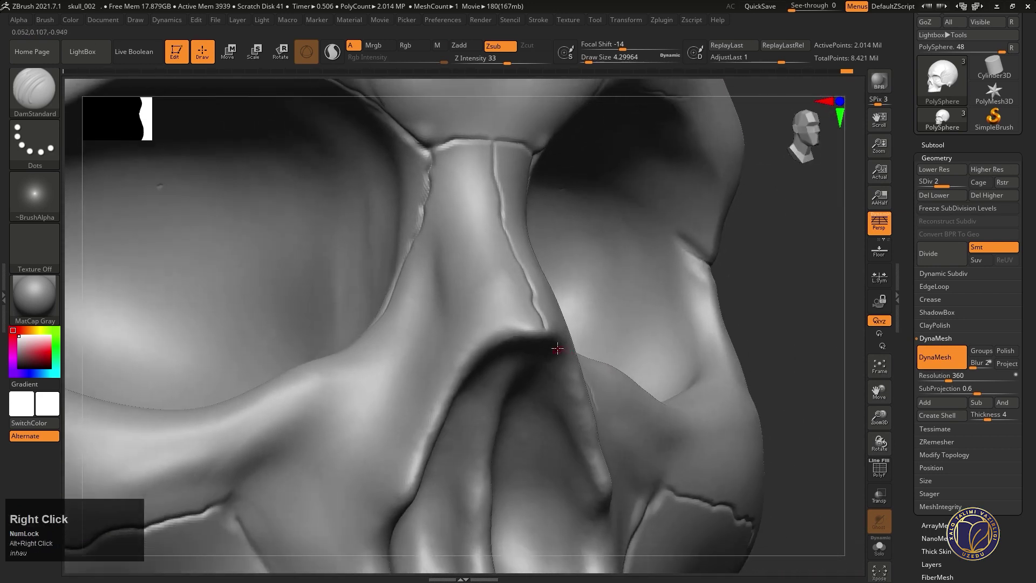
pyautogui.moveTo(564, 340); pyautogui.dragTo(417, 261)
pyautogui.moveTo(417, 262); pyautogui.dragTo(451, 422)
pyautogui.press('d')
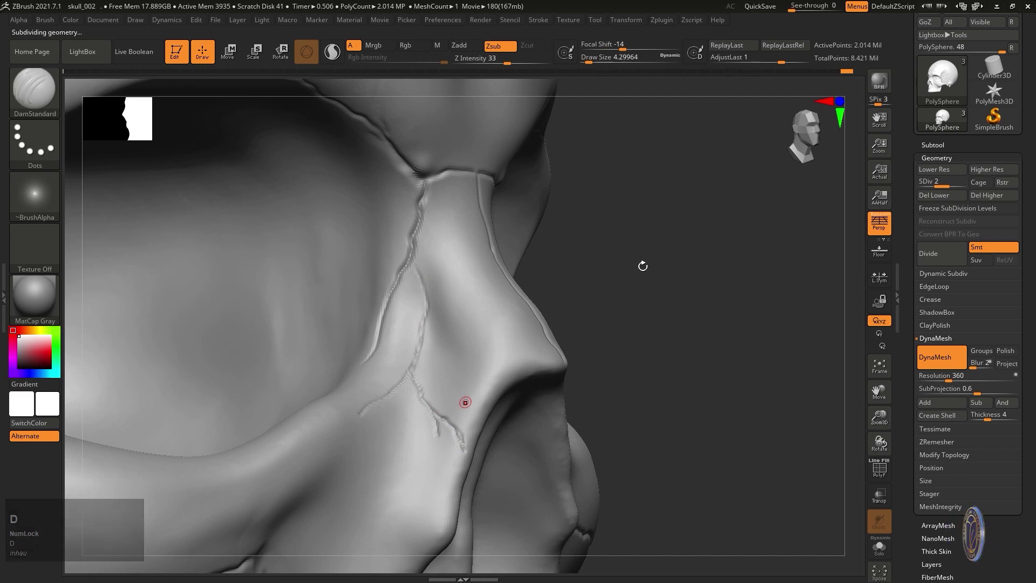
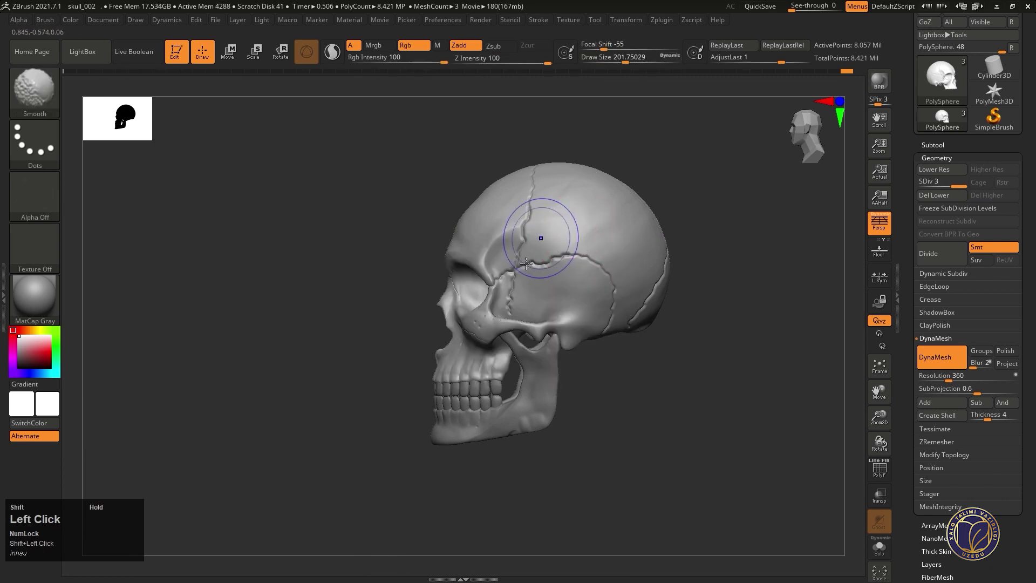
# - Smooth a patch of the cranium and bring the whole skull back into view
pyautogui.moveTo(598, 294); pyautogui.dragTo(594, 266)
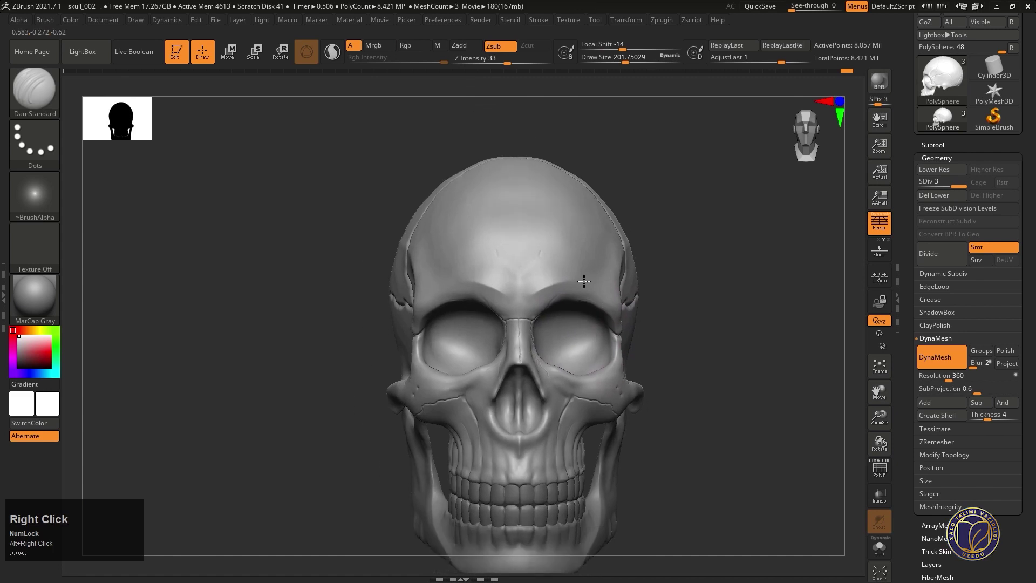
pyautogui.rightClick(592, 275)
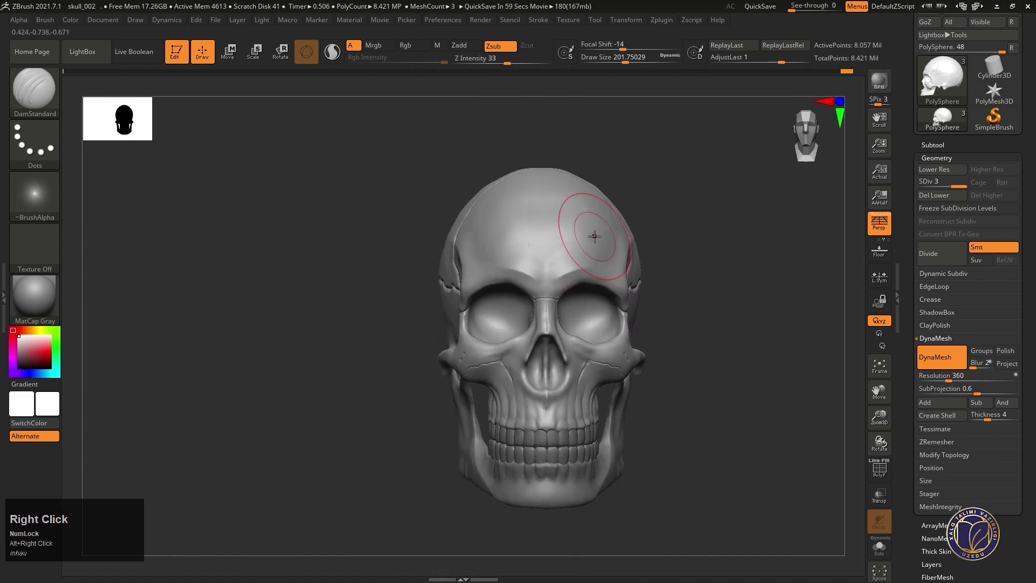
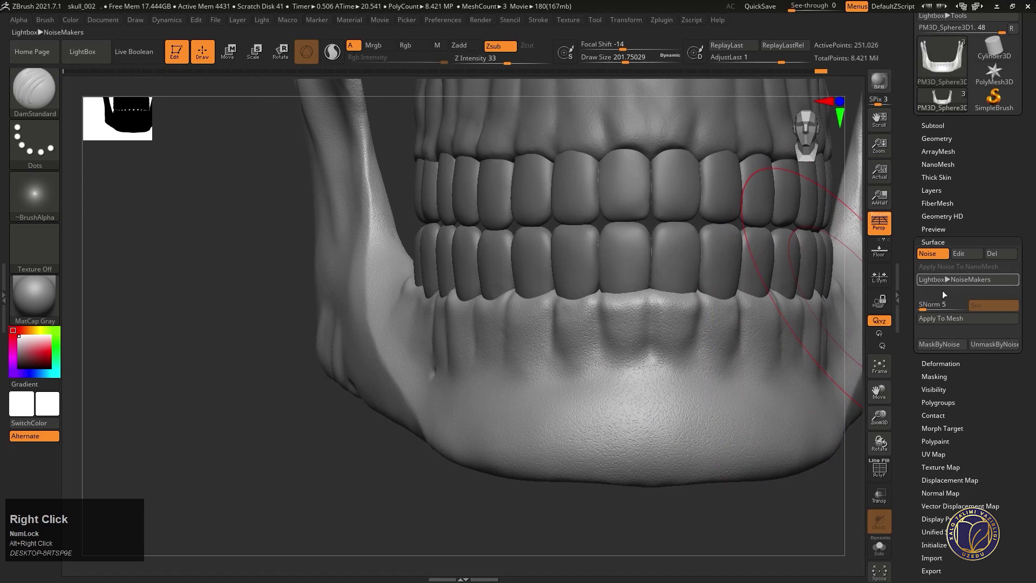
# - Turn off the Surface Noise preview, select the teeth, and bring up the material palette
pyautogui.click(943, 323)
pyautogui.rightClick(684, 363)
pyautogui.click(674, 358)
pyautogui.rightClick(662, 341)
pyautogui.rightClick(683, 274)
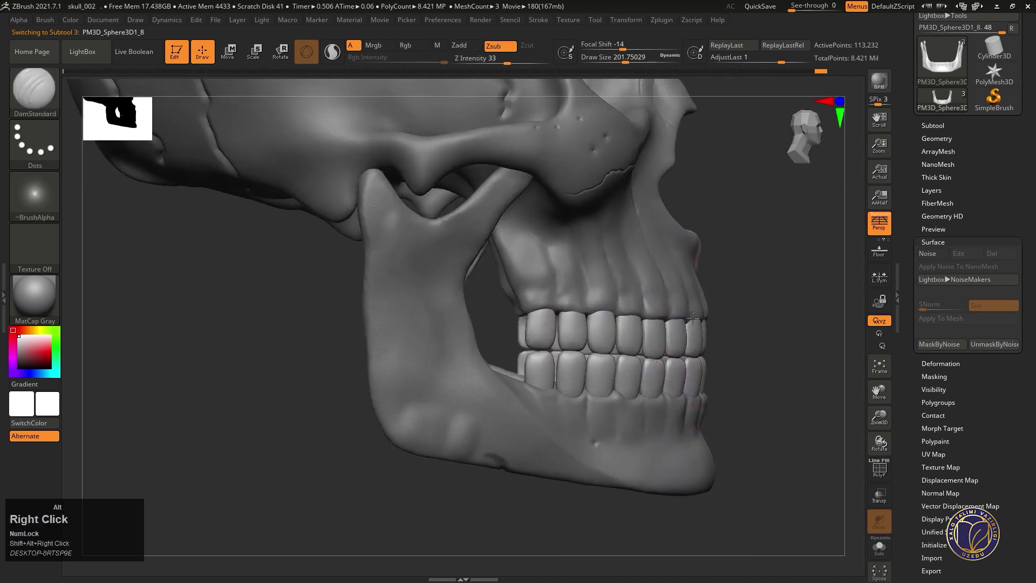
pyautogui.rightClick(658, 327)
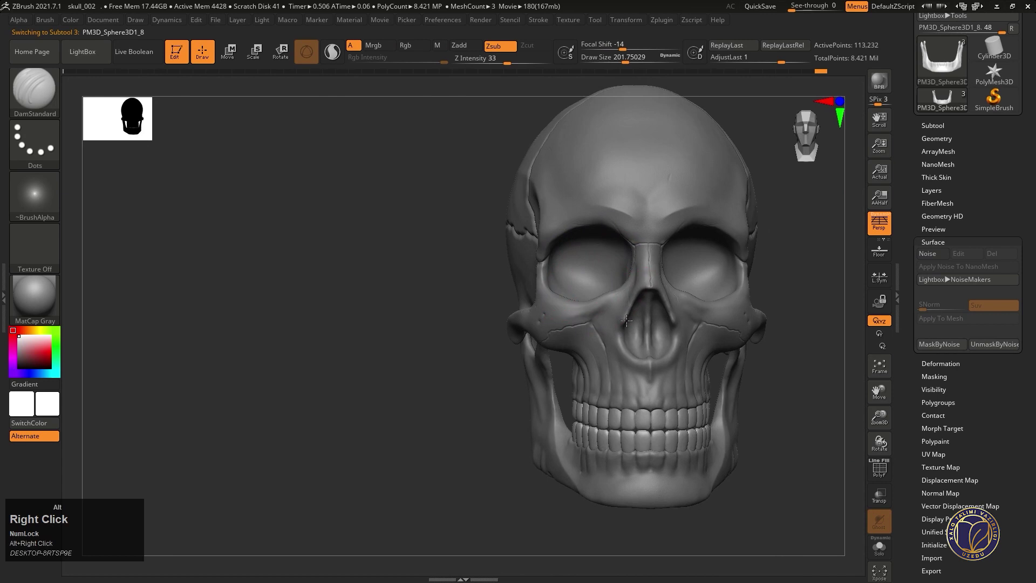
pyautogui.rightClick(626, 342)
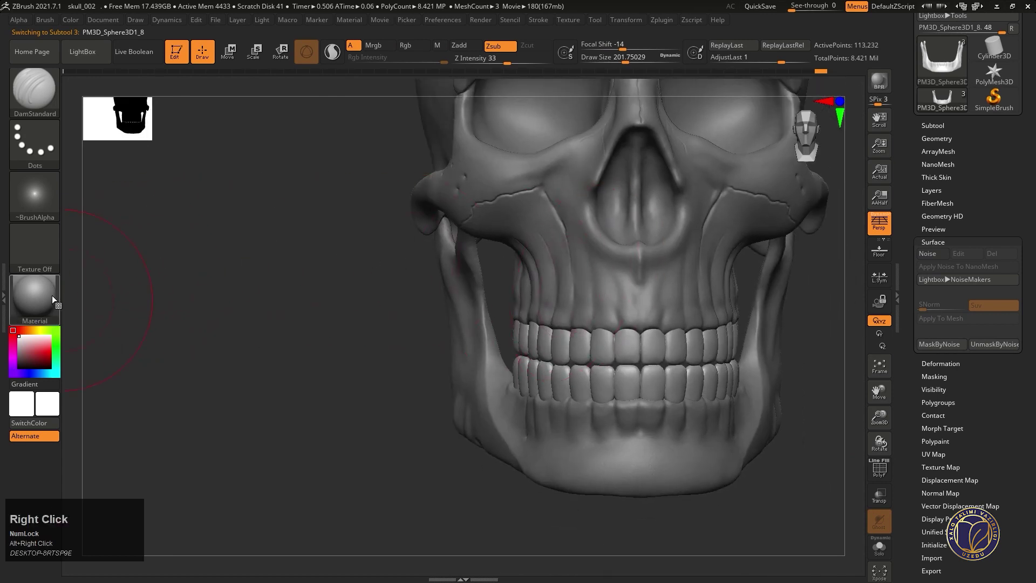
pyautogui.click(54, 298)
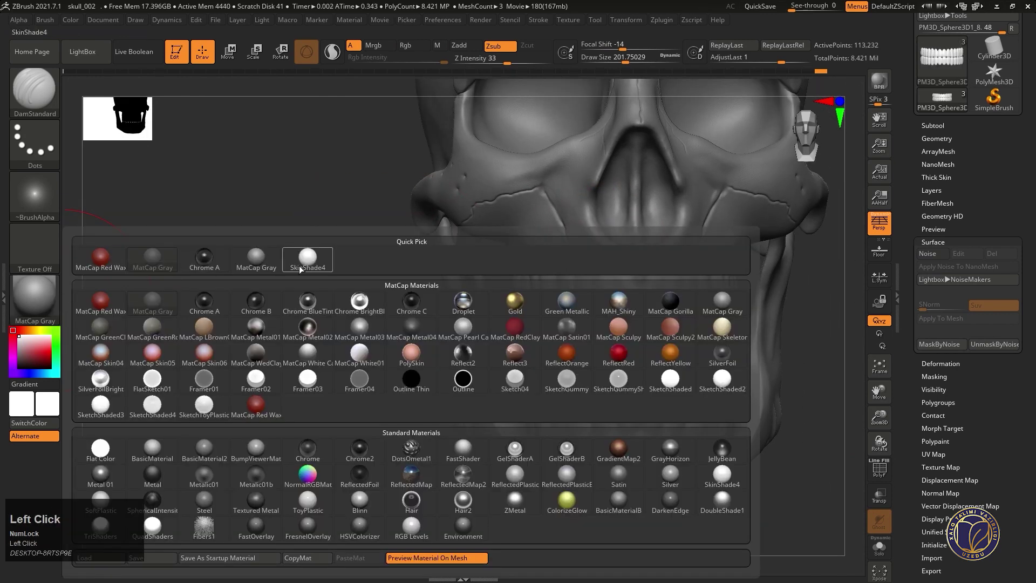
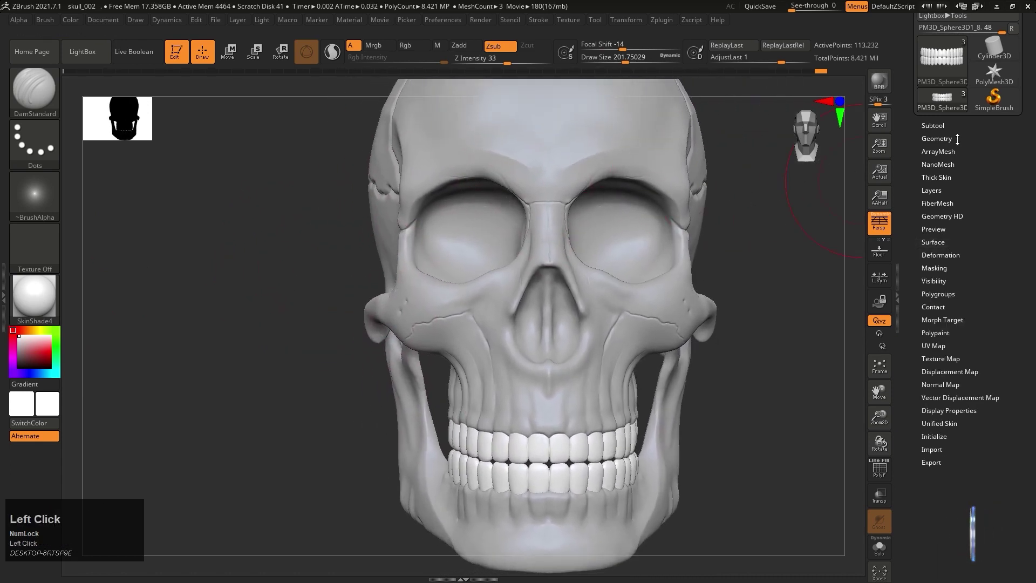
# - Fill the teeth with white via Color FillObject and select the PolySphere skull for a cream fill
pyautogui.press('ctrl+d')
pyautogui.rightClick(414, 236)
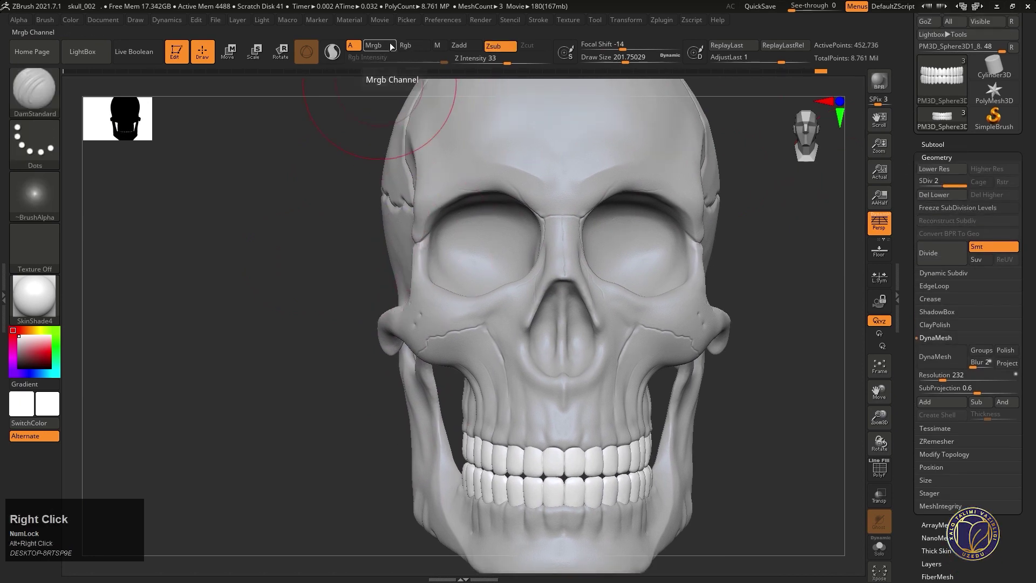
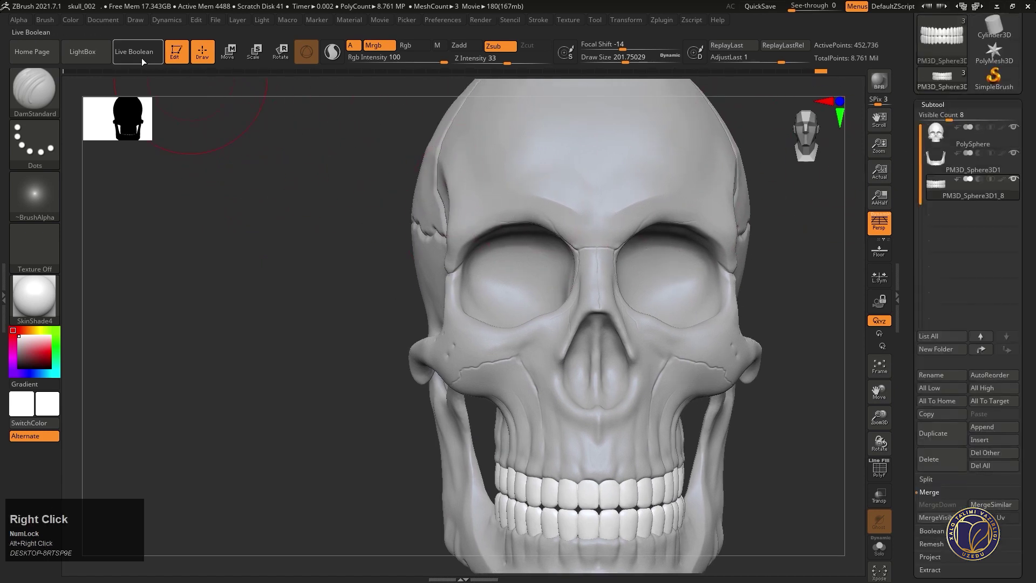
pyautogui.click(75, 22)
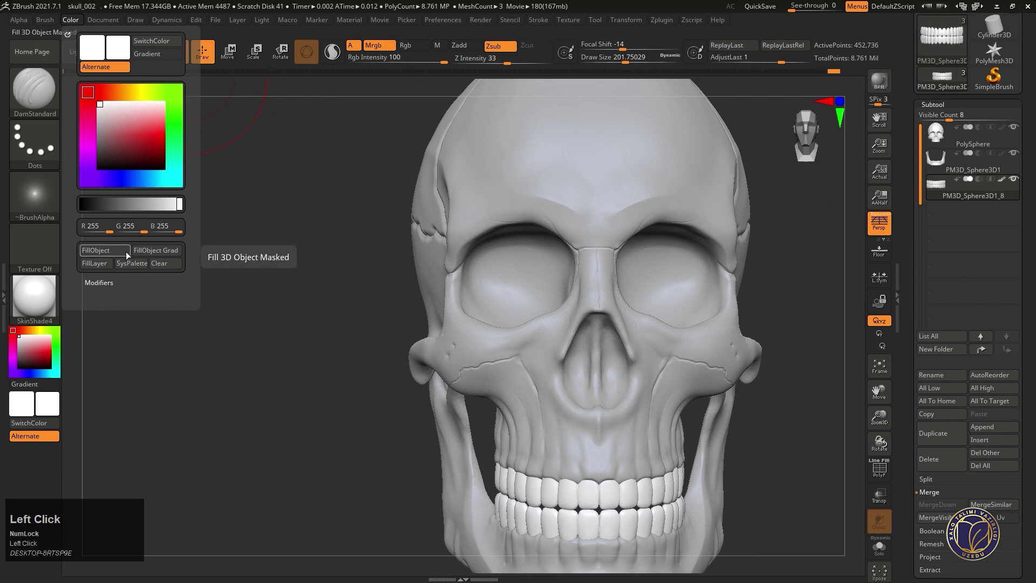
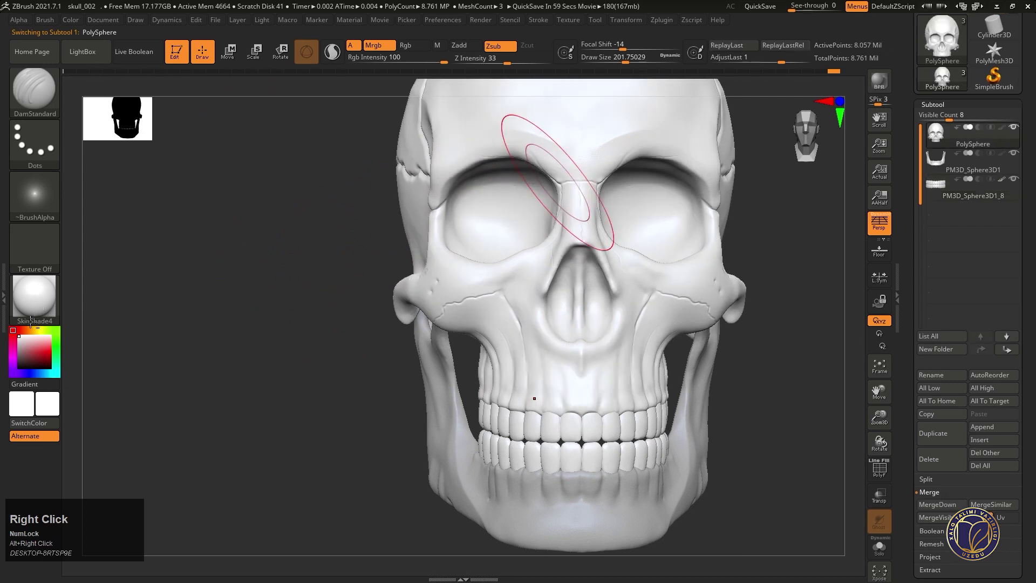
pyautogui.click(35, 297)
pyautogui.rightClick(342, 276)
pyautogui.rightClick(328, 240)
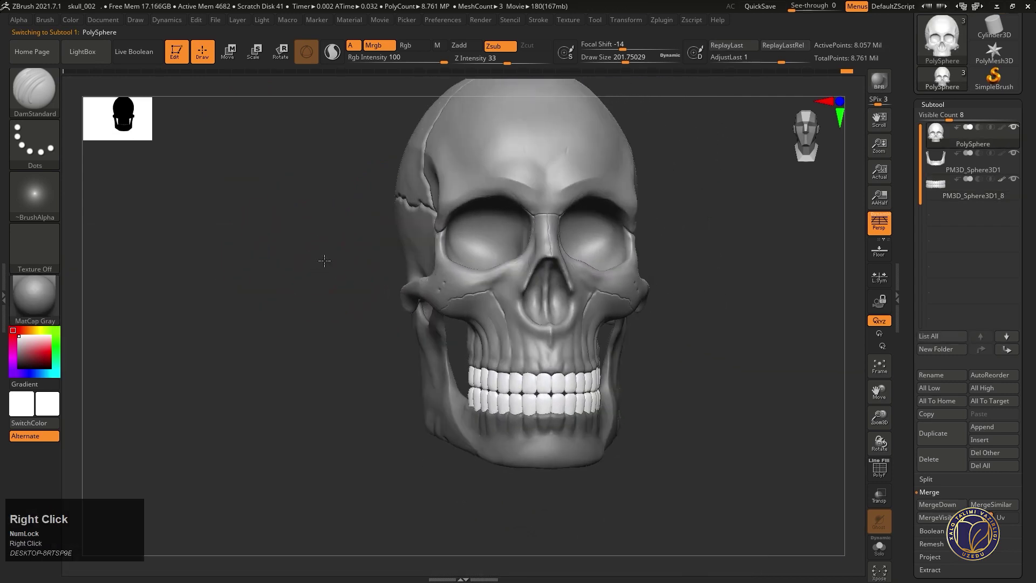
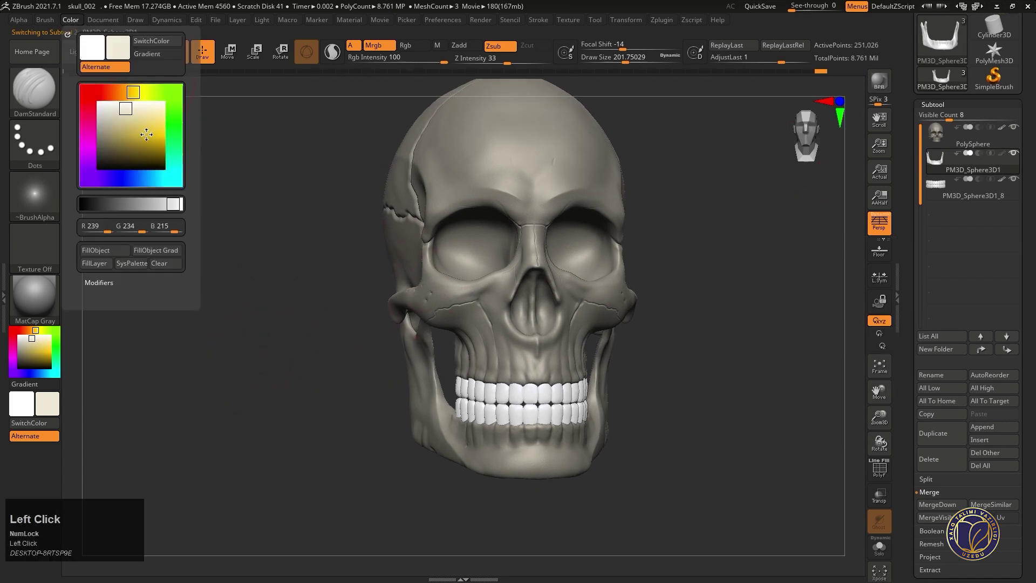
# - Settle the skull at a three-quarter angle and run a BPR render with cast shadows
pyautogui.rightClick(345, 374)
pyautogui.rightClick(347, 354)
pyautogui.moveTo(374, 328); pyautogui.dragTo(368, 337)
pyautogui.moveTo(368, 336); pyautogui.dragTo(365, 323)
pyautogui.moveTo(366, 323); pyautogui.dragTo(396, 296)
pyautogui.moveTo(410, 290); pyautogui.dragTo(404, 285)
pyautogui.rightClick(404, 285)
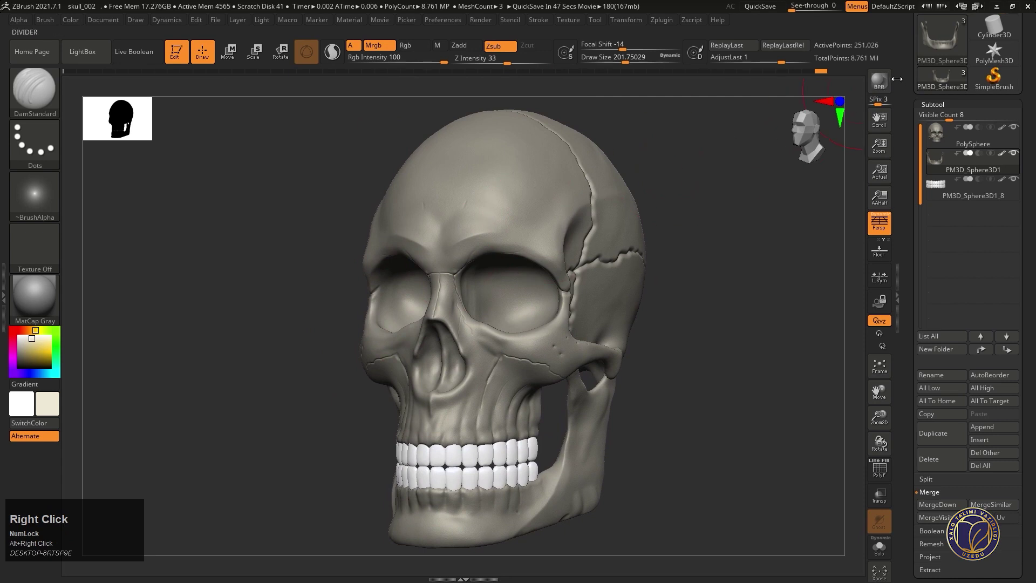
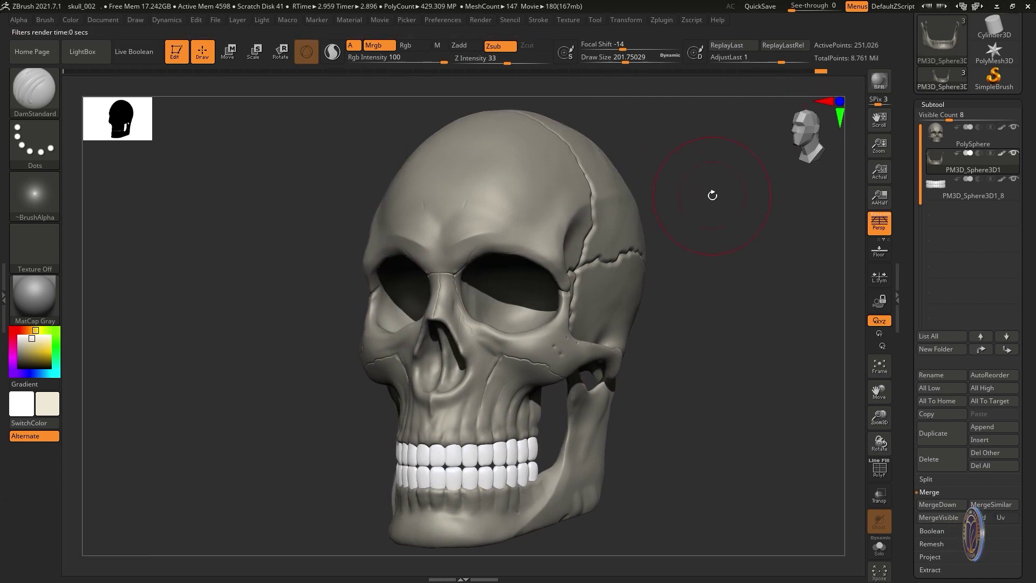
pyautogui.click(834, 103)
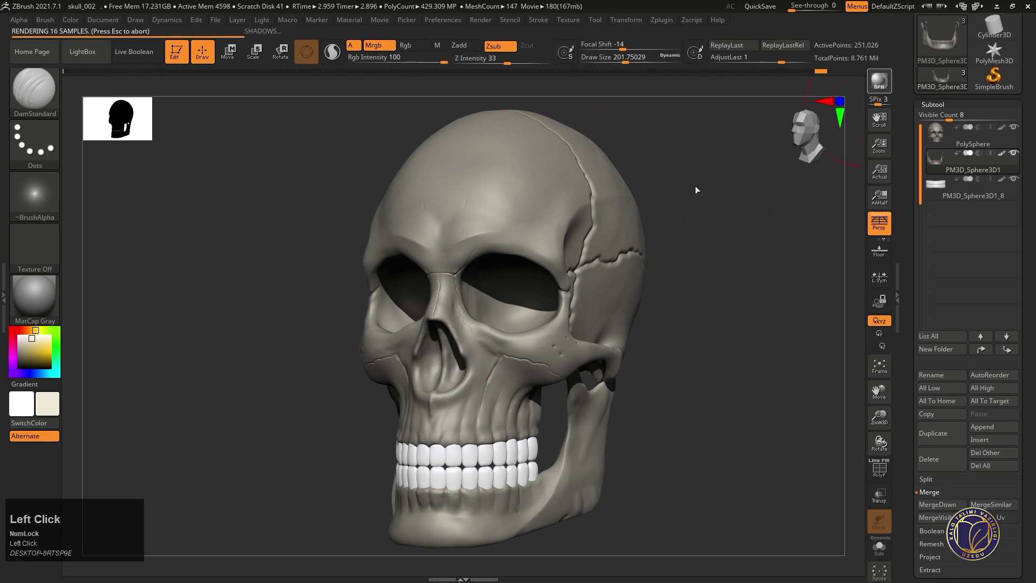